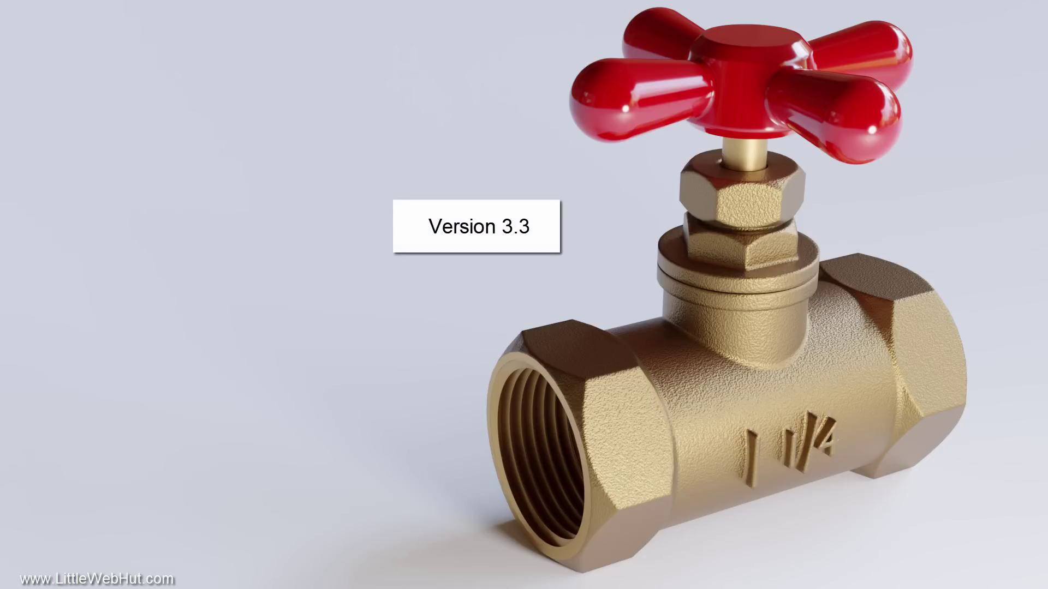
Start a new default scene and delete the startup cube, leaving only the camera and light
key("n")
left_click(458, 298)
key("x")
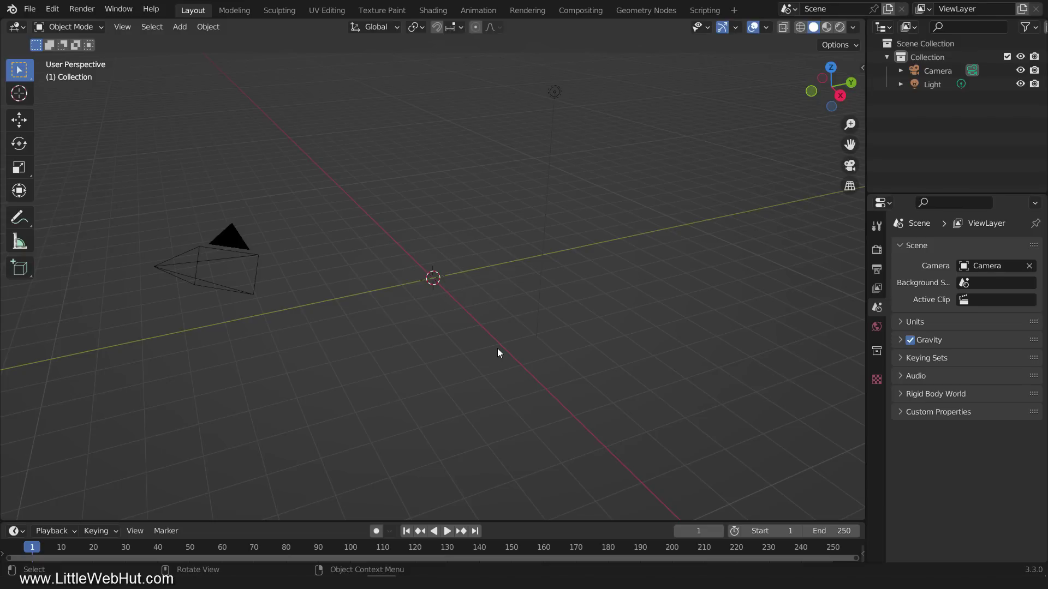
Add a UV sphere with 128 segments and 64 rings at the origin and edit its vertices from top view
key("shift+a")
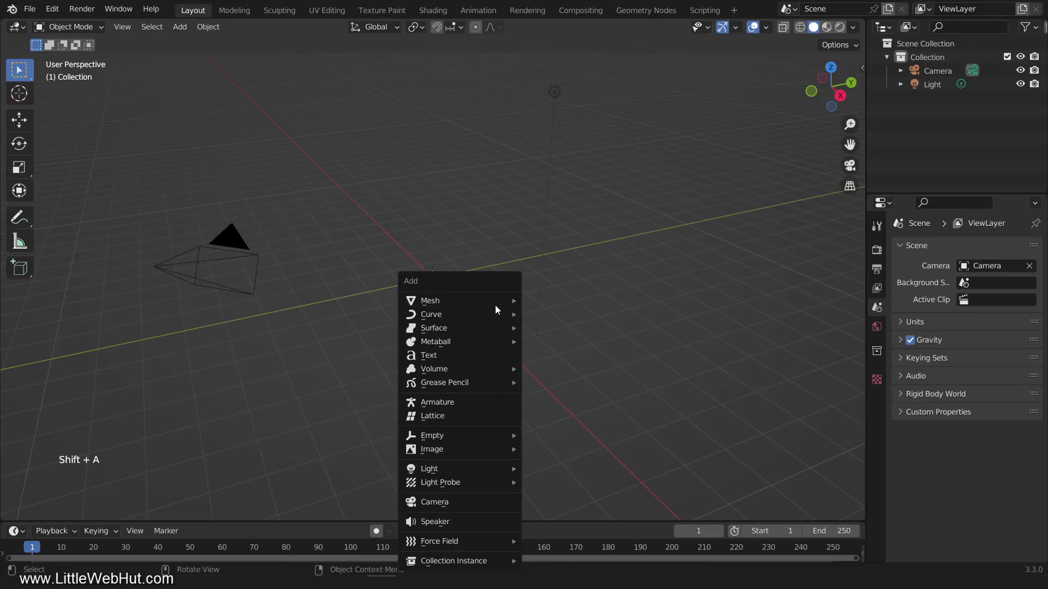
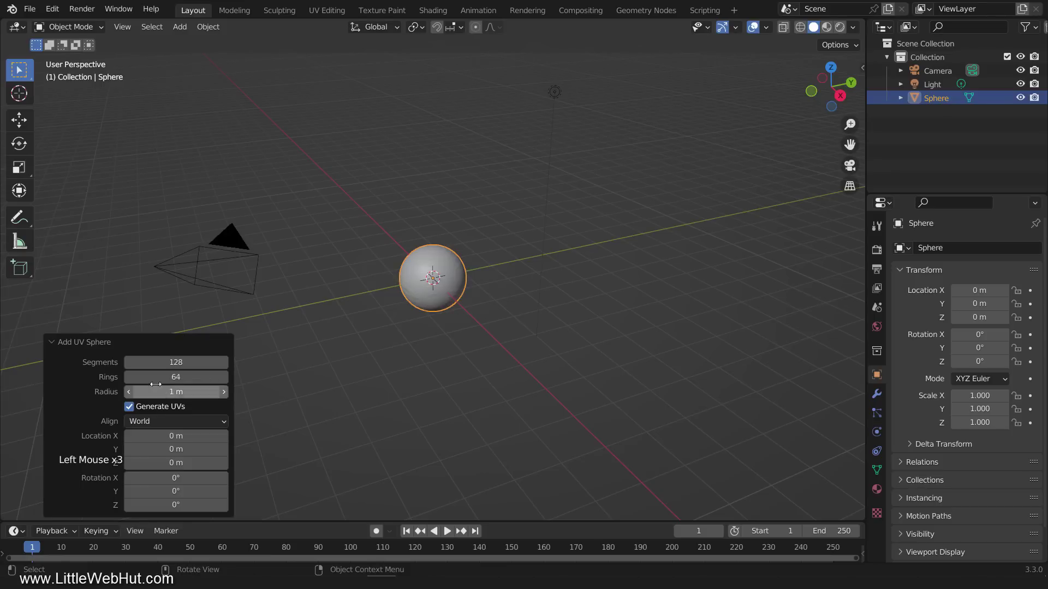
left_click(56, 342)
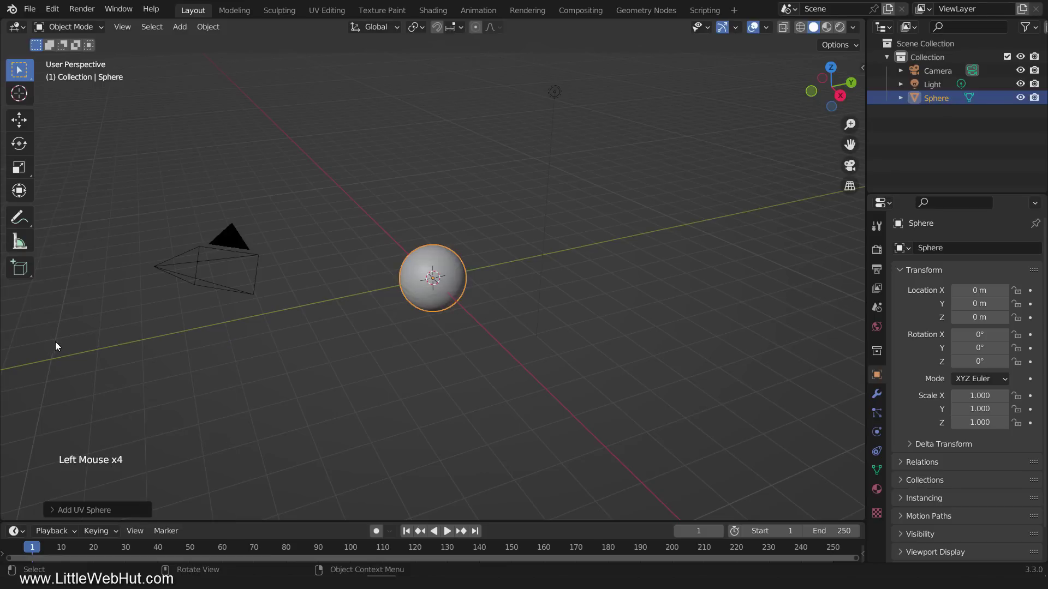
key("Tab")
key("KP_7")
scroll("up", 3)
Rotate the sphere 90° sideways, then move its left half 4 m along X into a capsule shape
middle_click(220, 335)
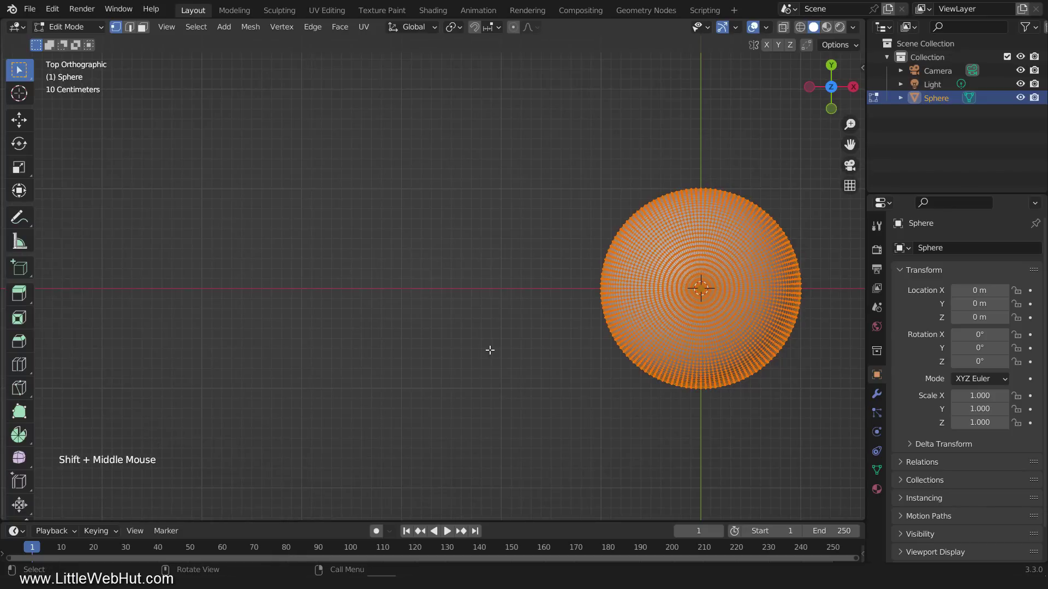
key("a")
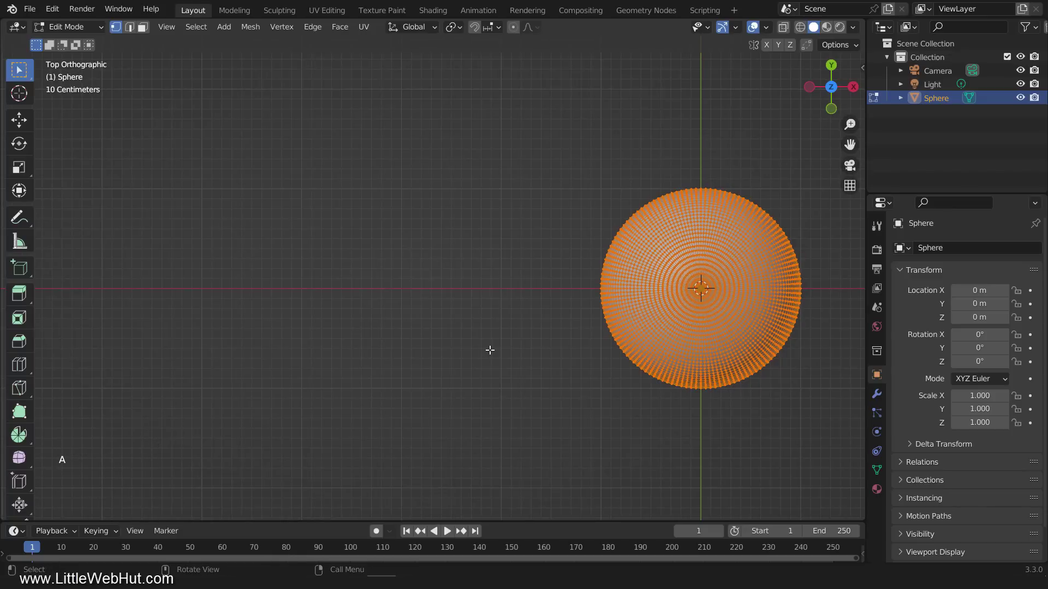
key("r")
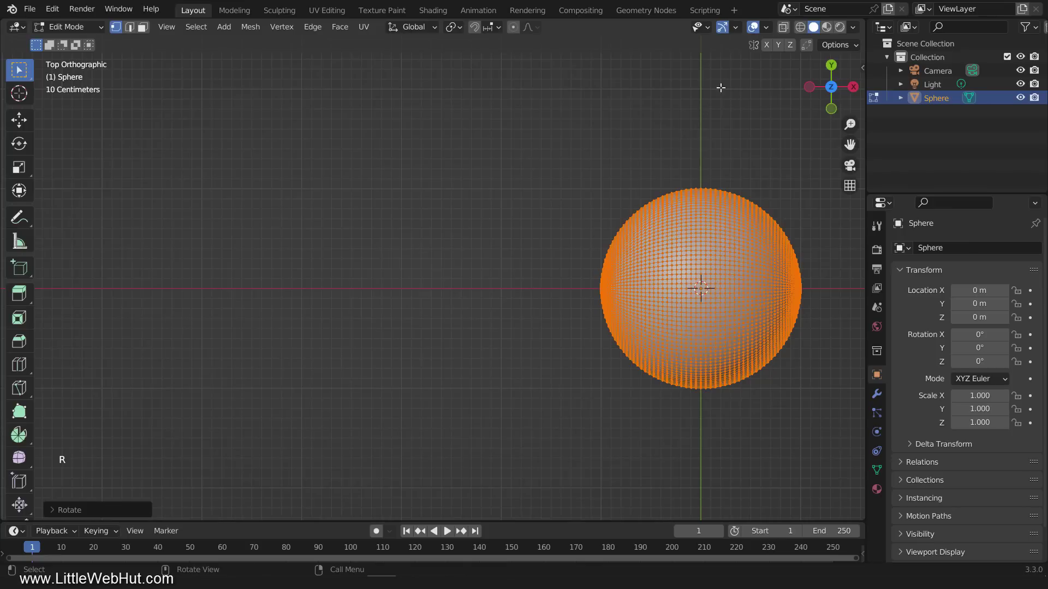
left_click(784, 31)
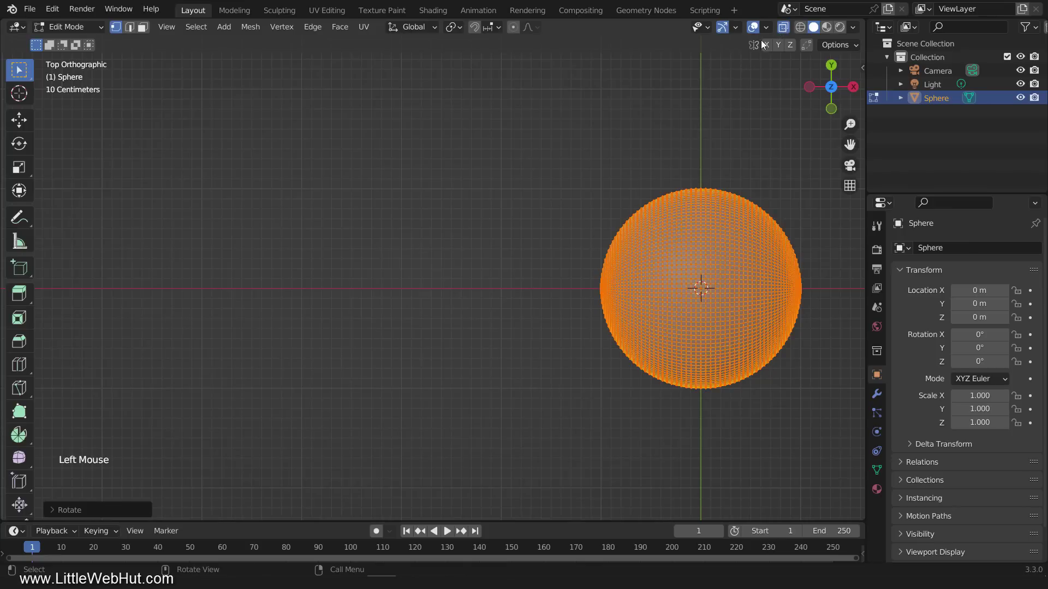
left_click(534, 218)
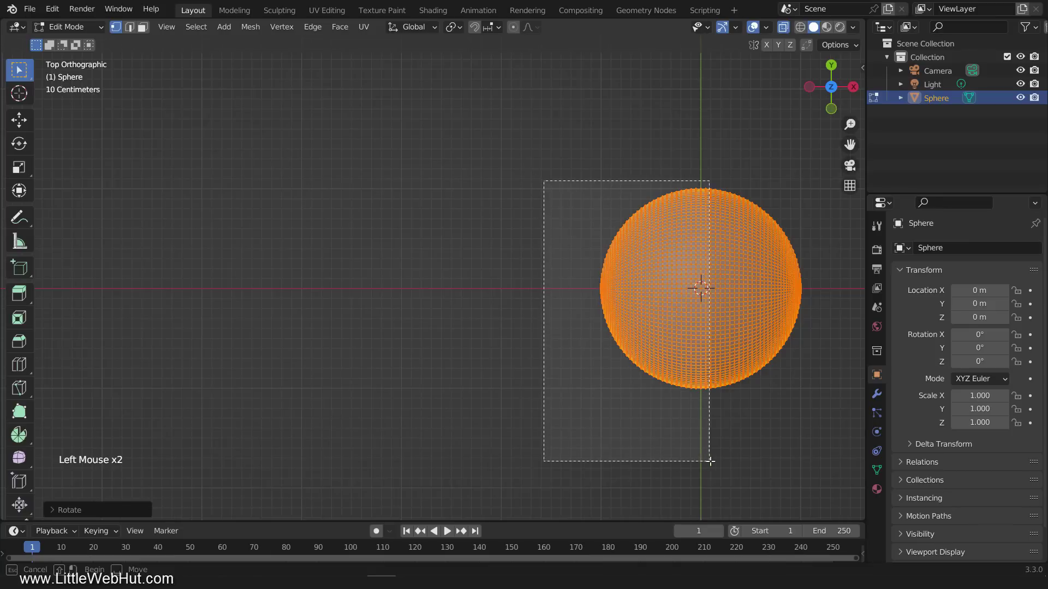
key("g")
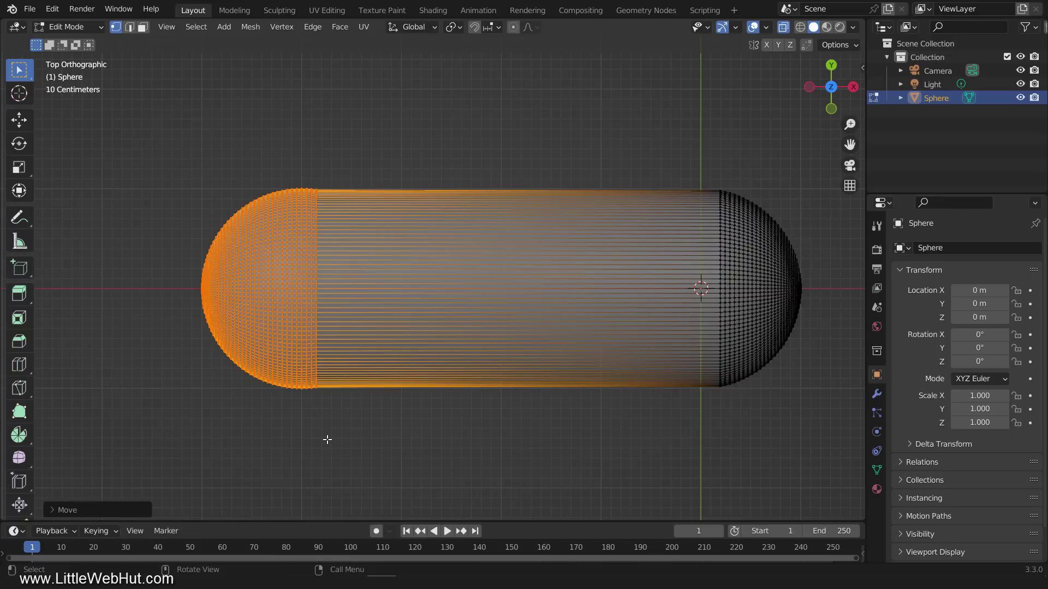
Delete the right rounded cap and scale the open end ring to 0.4, tapering it into a cone
left_click(822, 180)
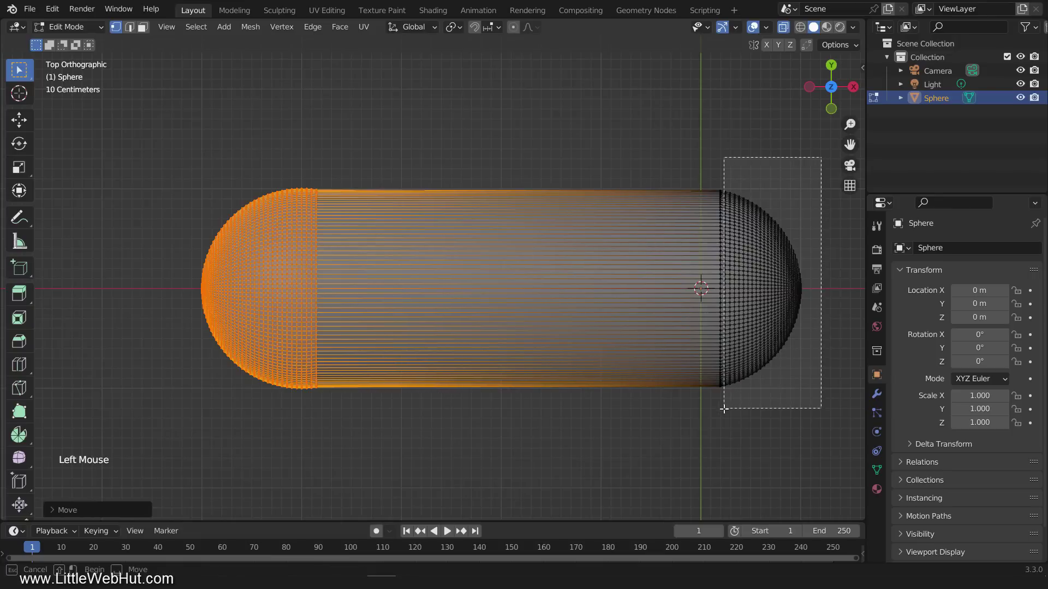
key("x")
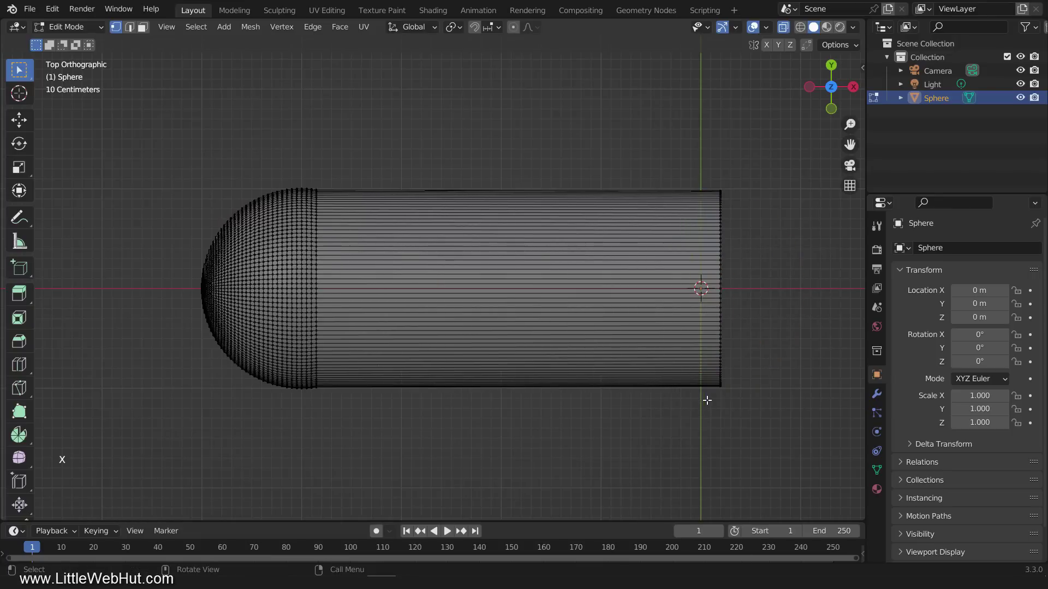
left_click(750, 159)
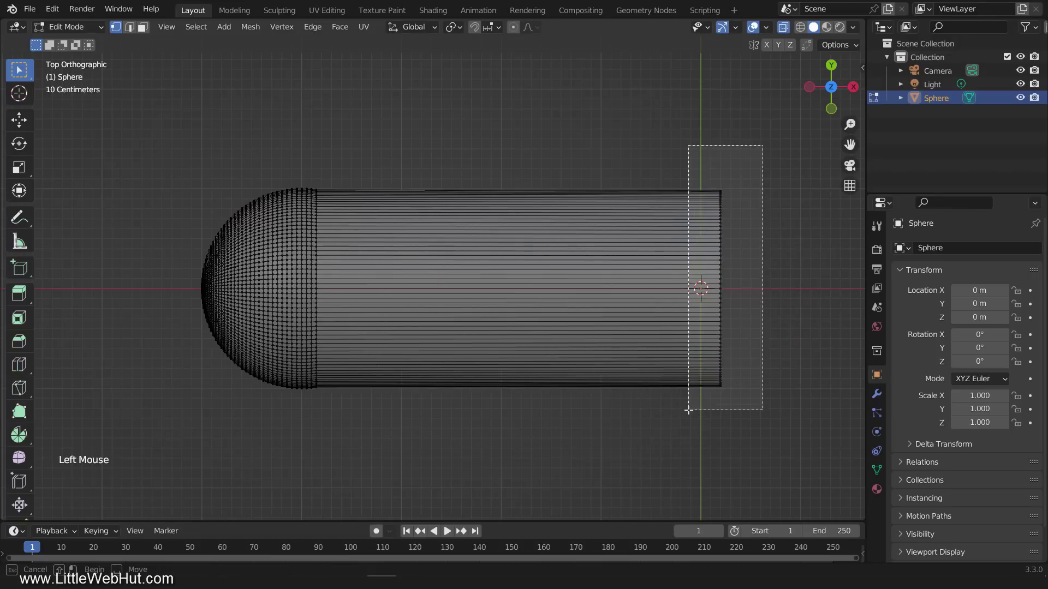
key("s")
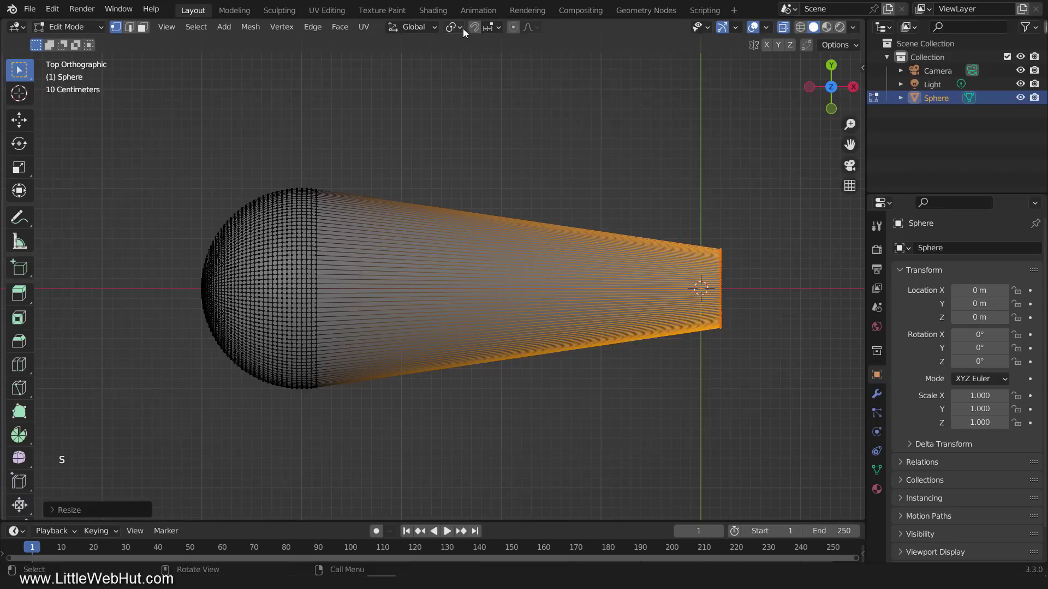
Pivot around the 3D cursor, duplicate the arm at 180° then both at 90° to form a four-armed cross
left_click(462, 33)
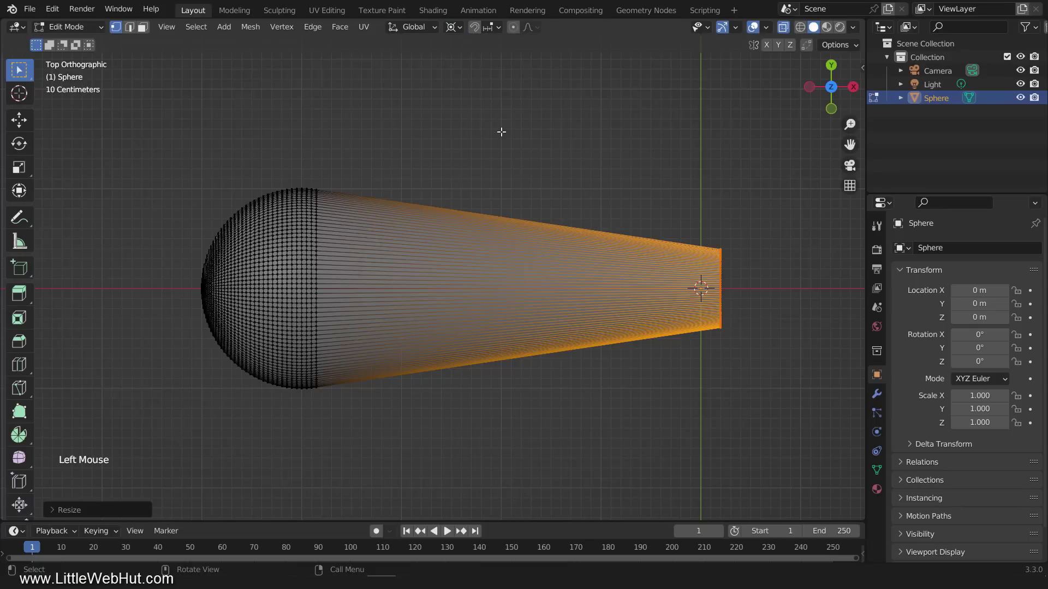
key("a")
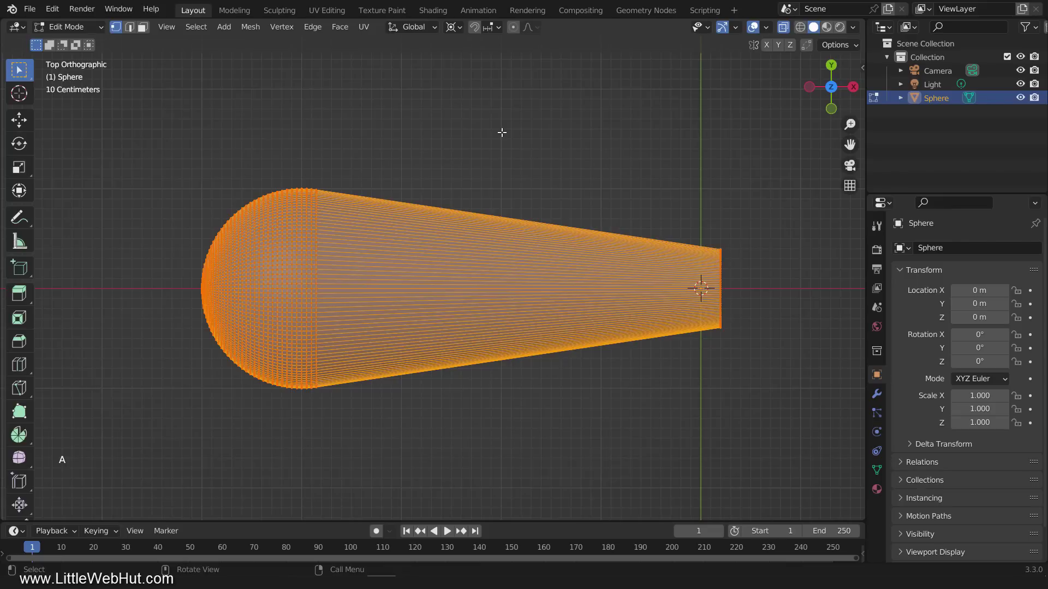
key("shift+d")
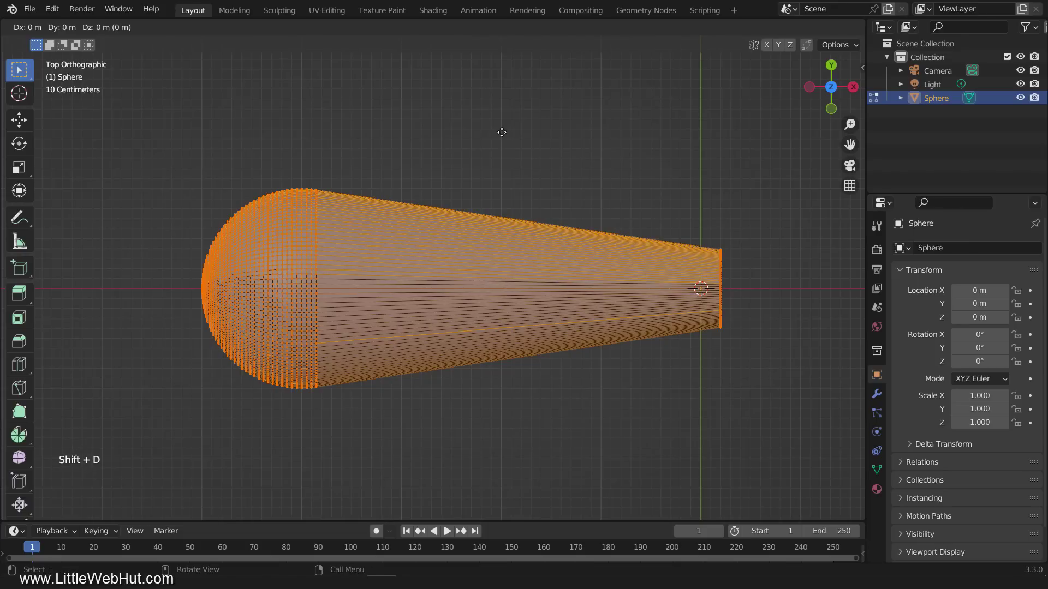
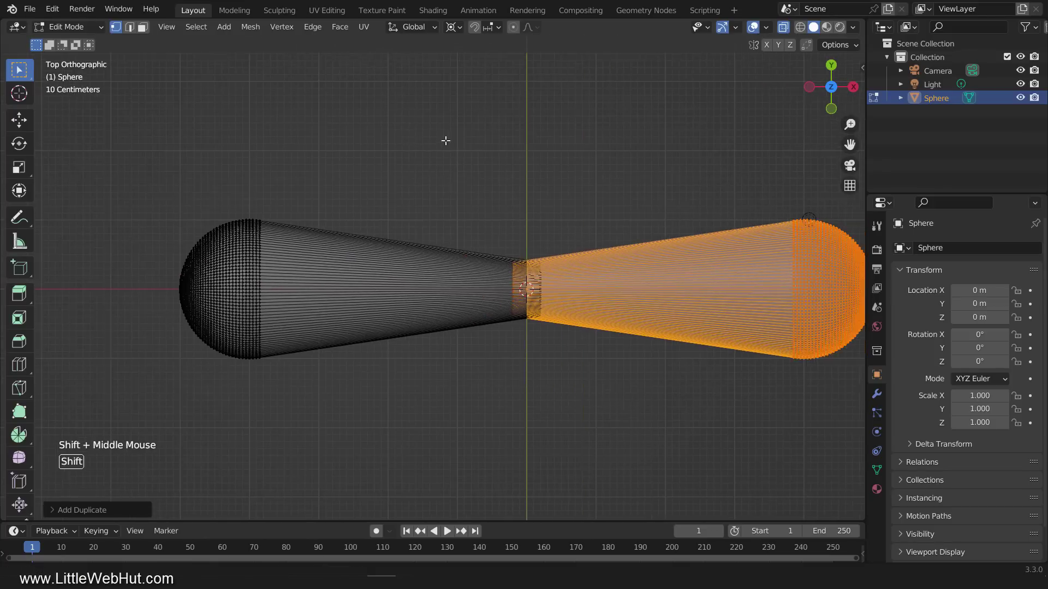
key("a")
key("shift+d")
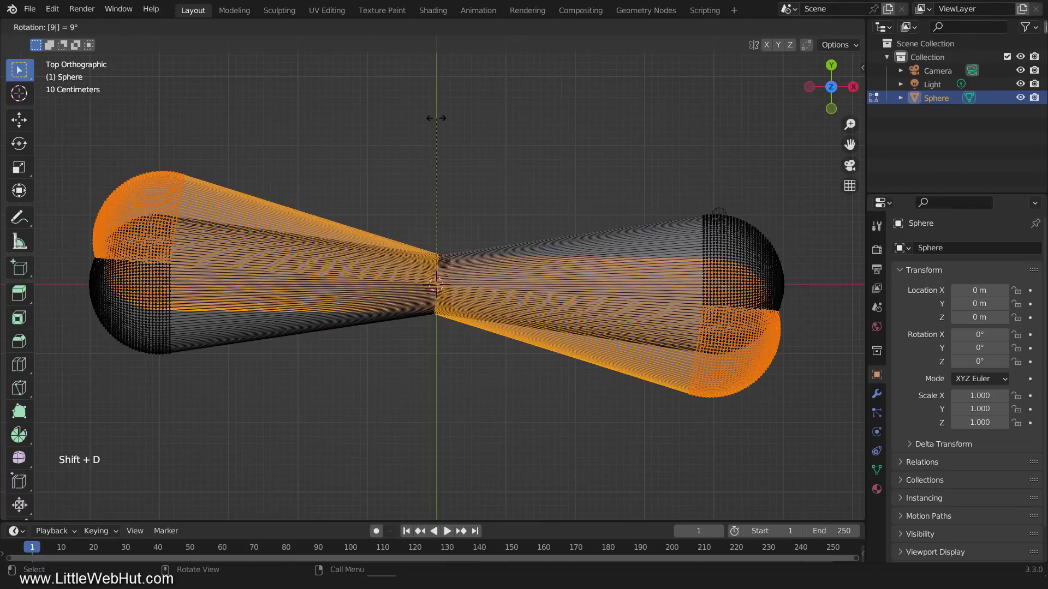
scroll("down", 3)
middle_click(456, 334)
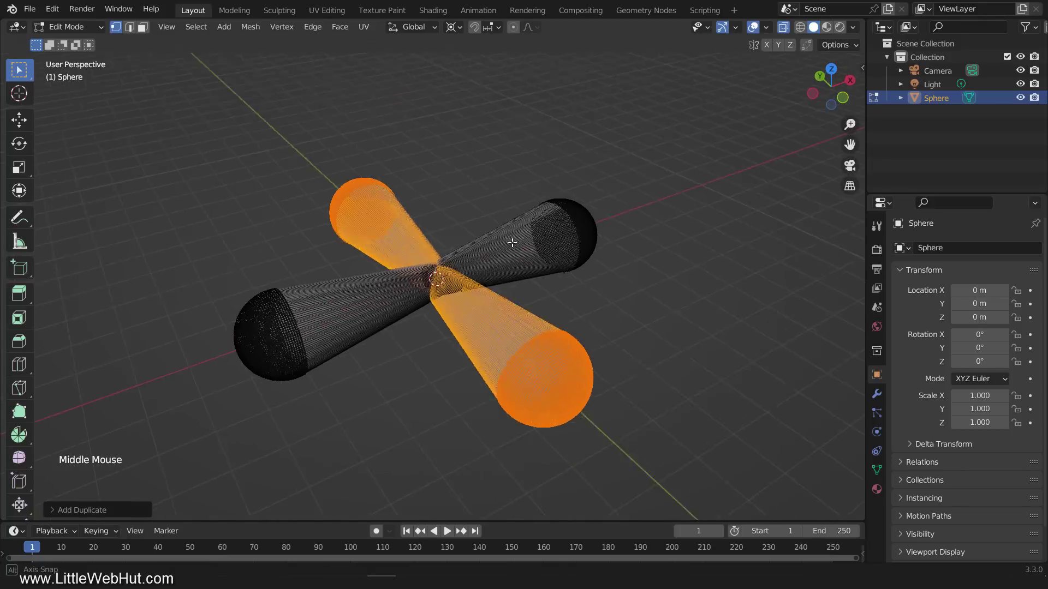
Add a 128-vertex cylinder at the cross centre, scale it 1.5 times and select its top rim
key("shift+a")
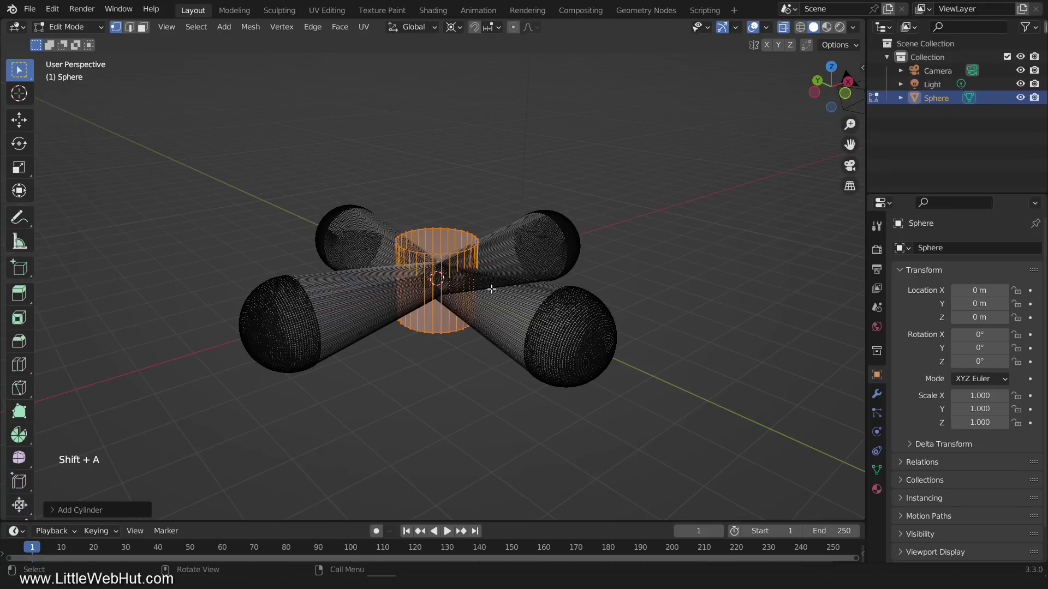
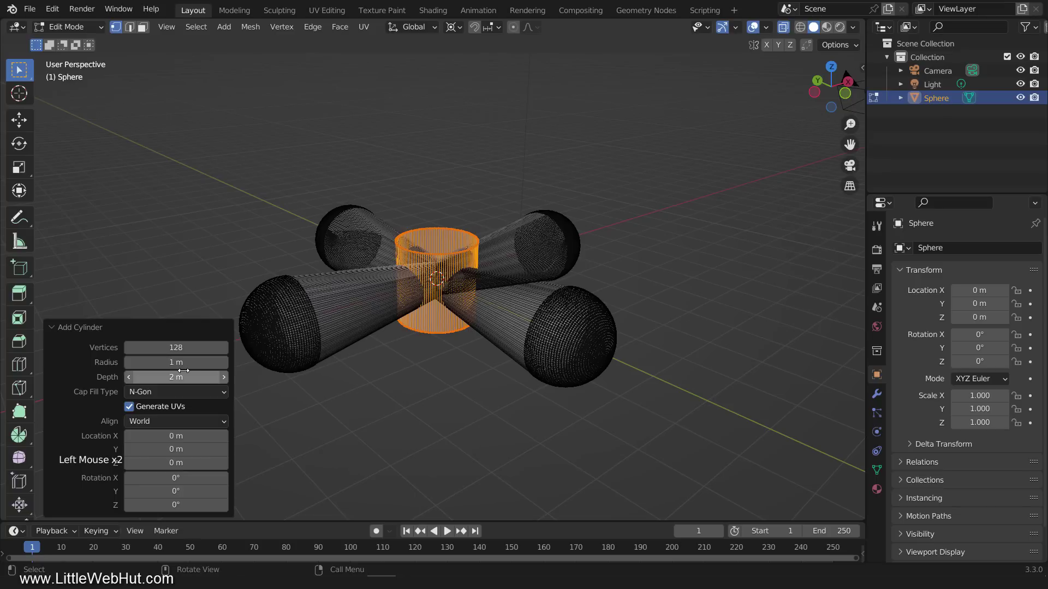
left_click(51, 330)
key("KP_1")
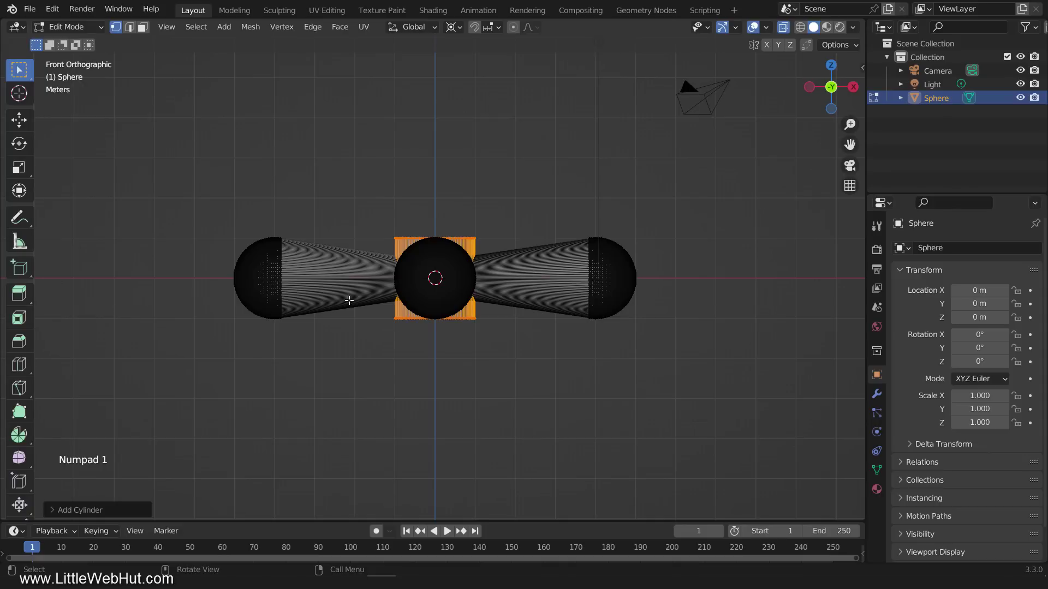
scroll("up", 3)
key("s")
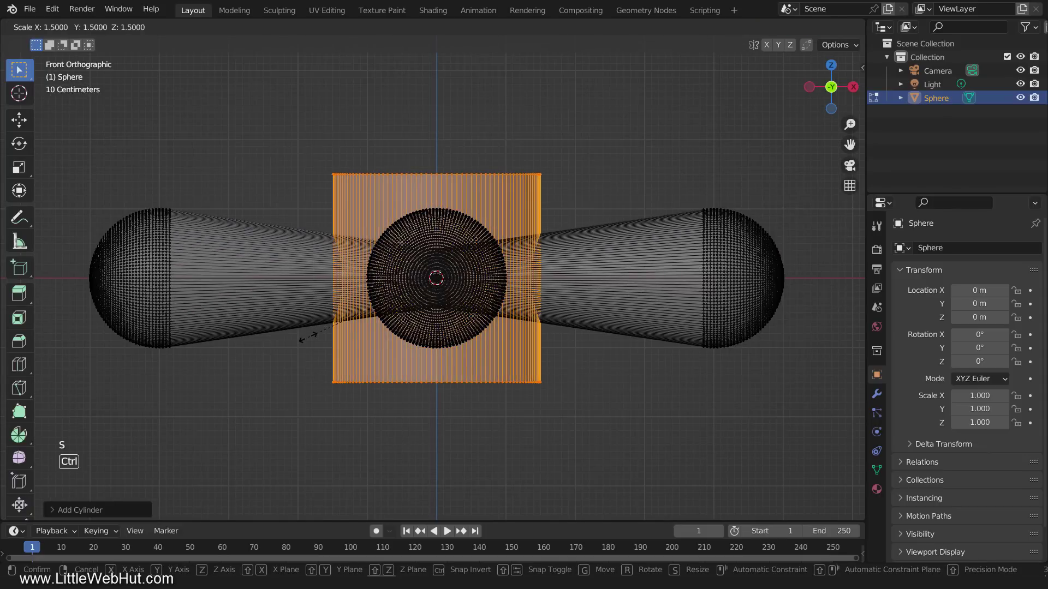
left_click(300, 139)
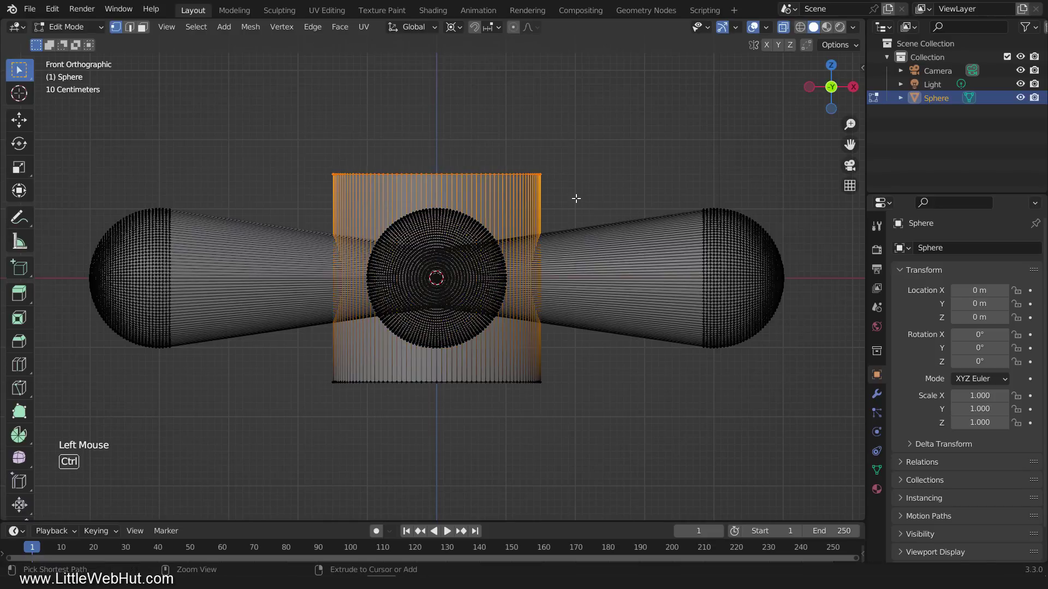
Bevel and reposition the hub's top and bottom rims, then flare its base about 1.1 times
key("ctrl+b")
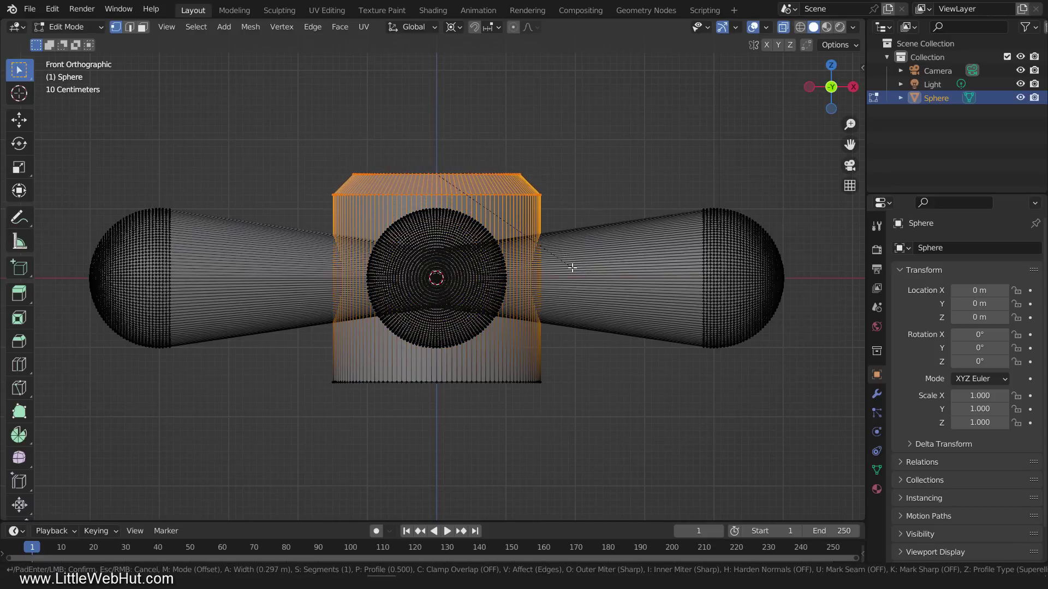
key("g")
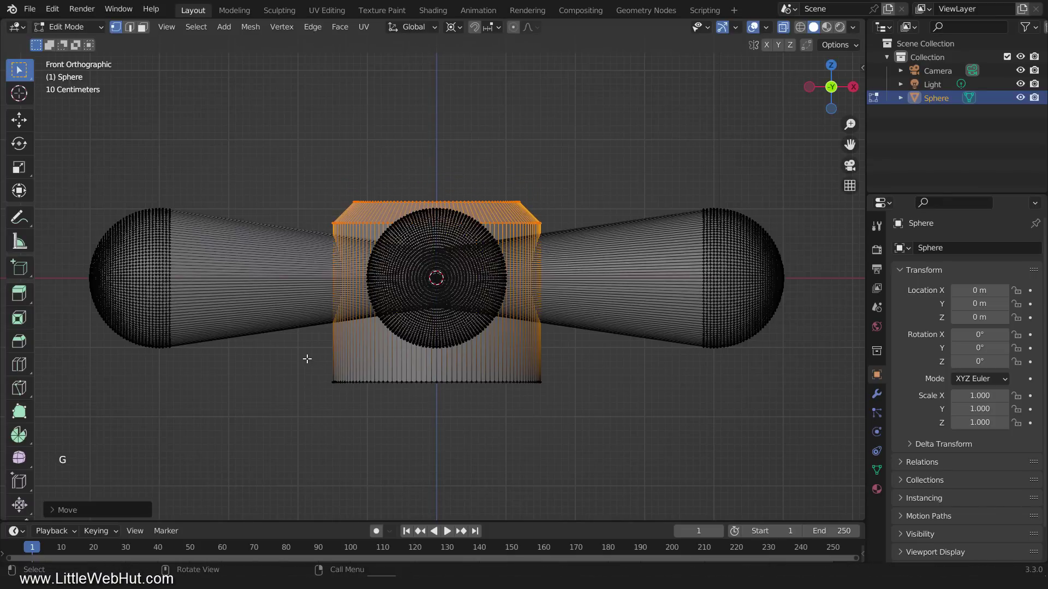
left_click(305, 359)
key("ctrl+b")
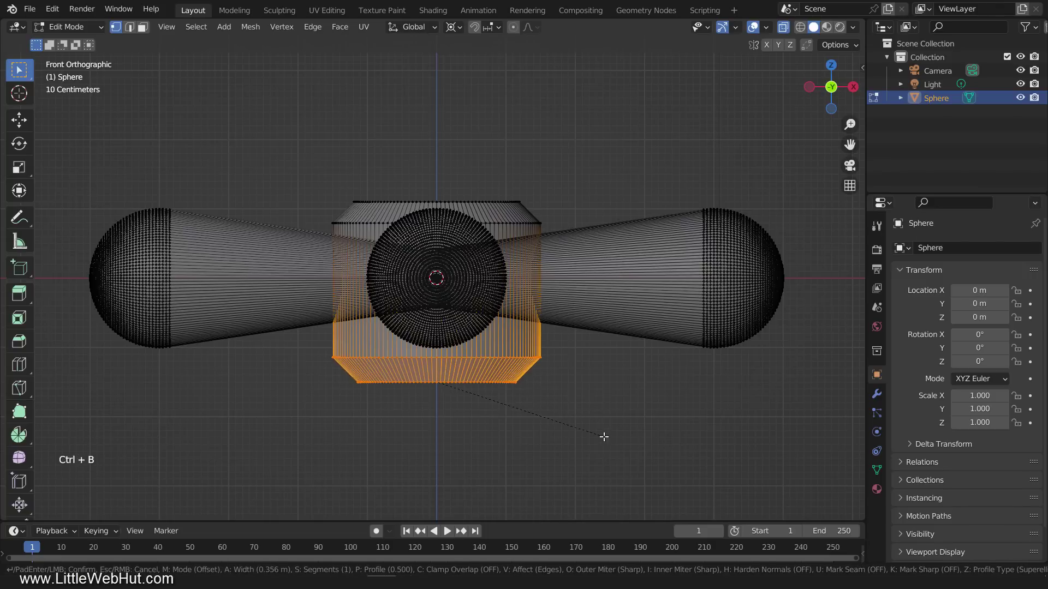
key("g")
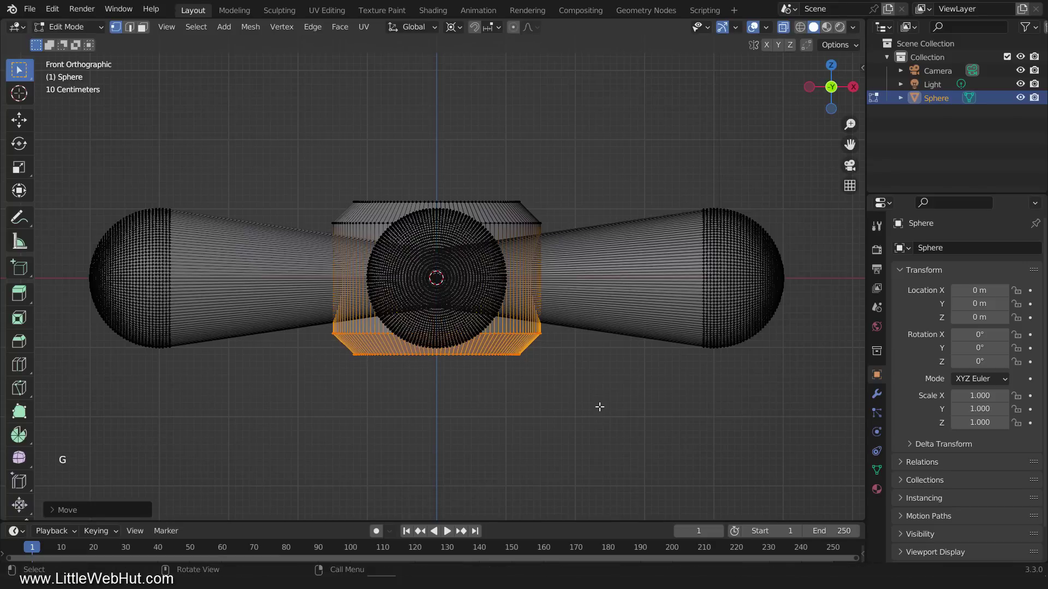
key("s")
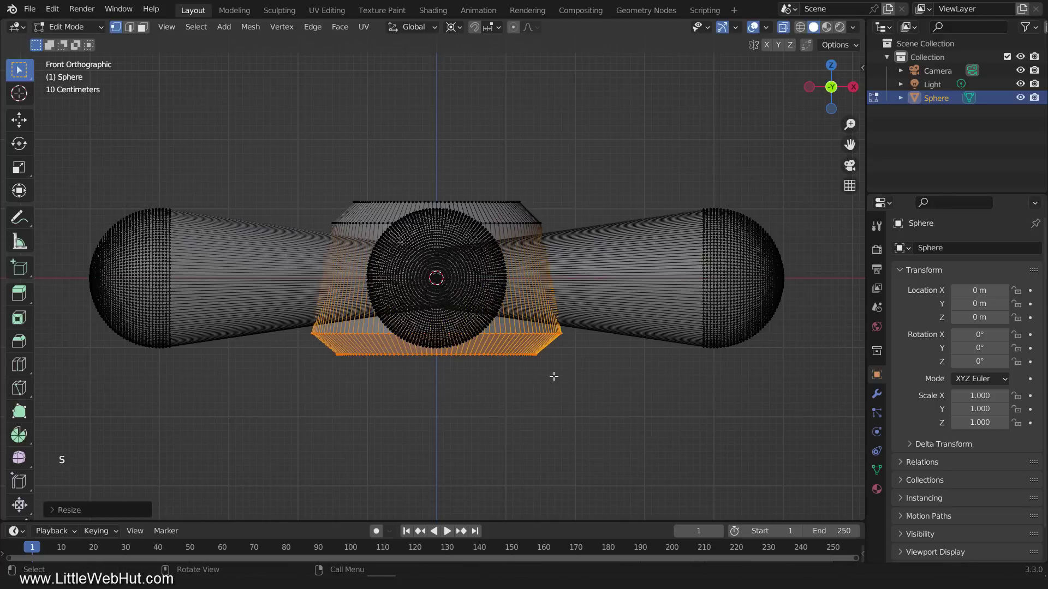
middle_click(555, 378)
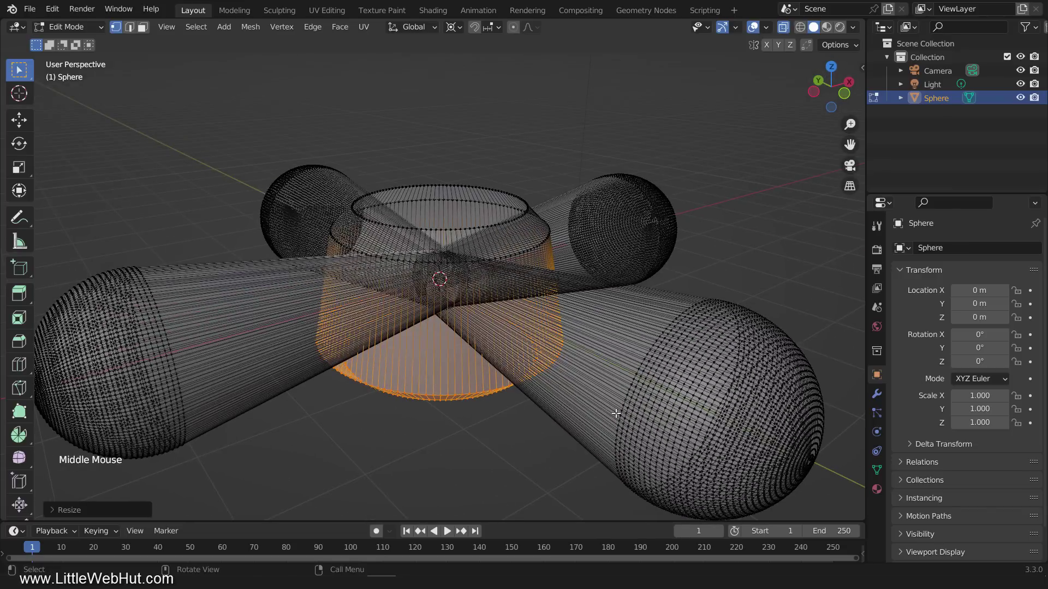
Return to Object Mode with solid shading and rename the Sphere object to Handle
key("Tab")
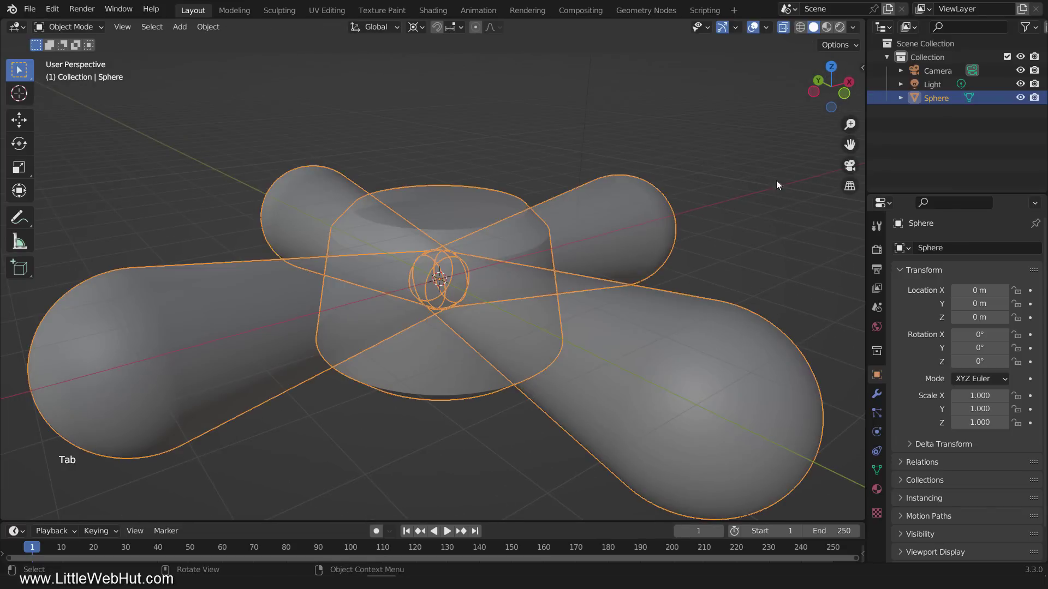
left_click(785, 31)
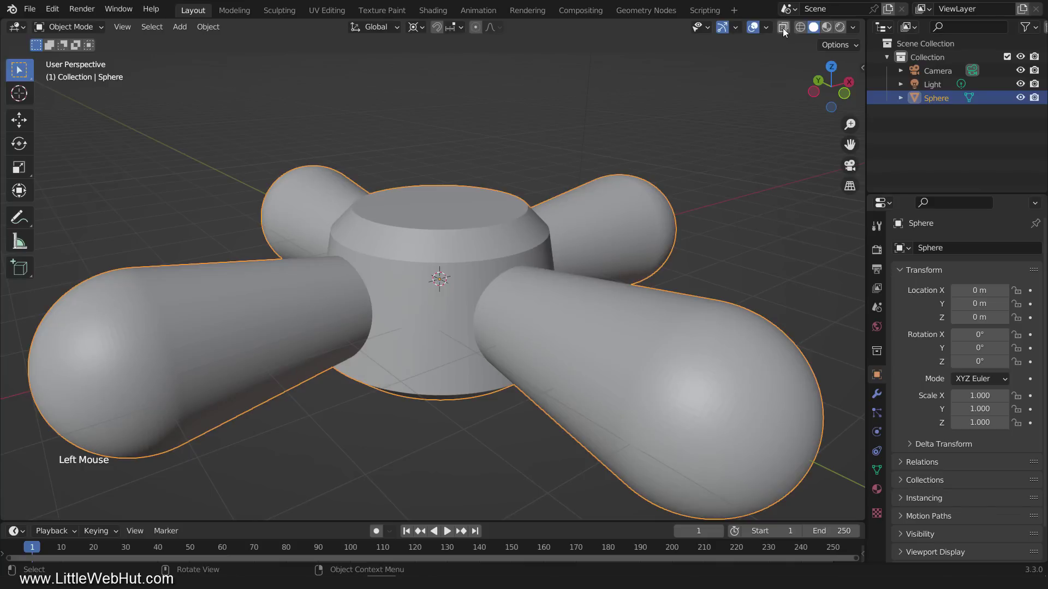
double_click(935, 103)
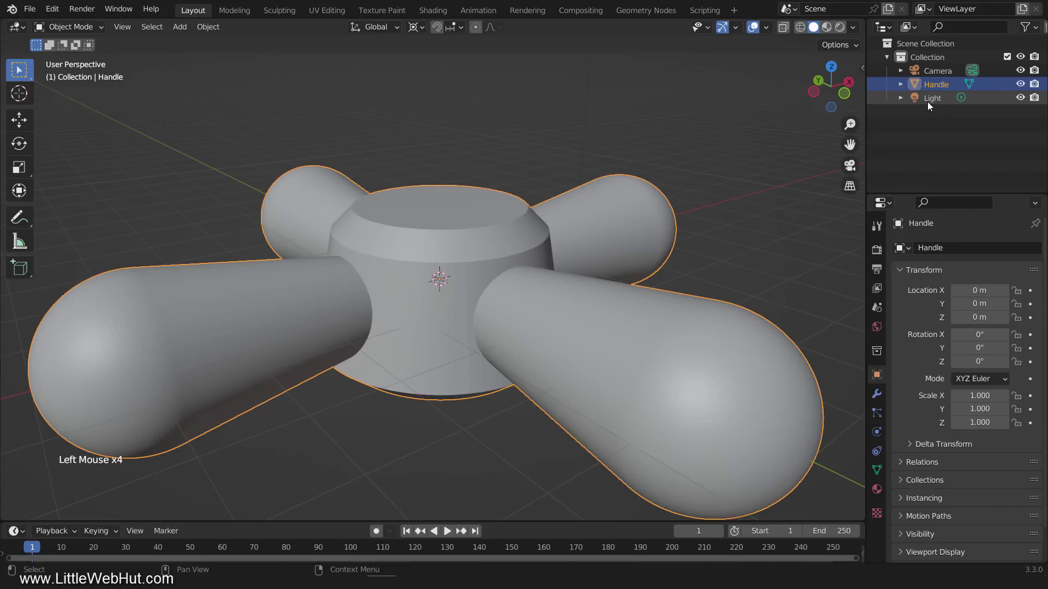
Recalculate the handle's normals outward on all its geometry
key("Tab")
key("a")
left_click(252, 28)
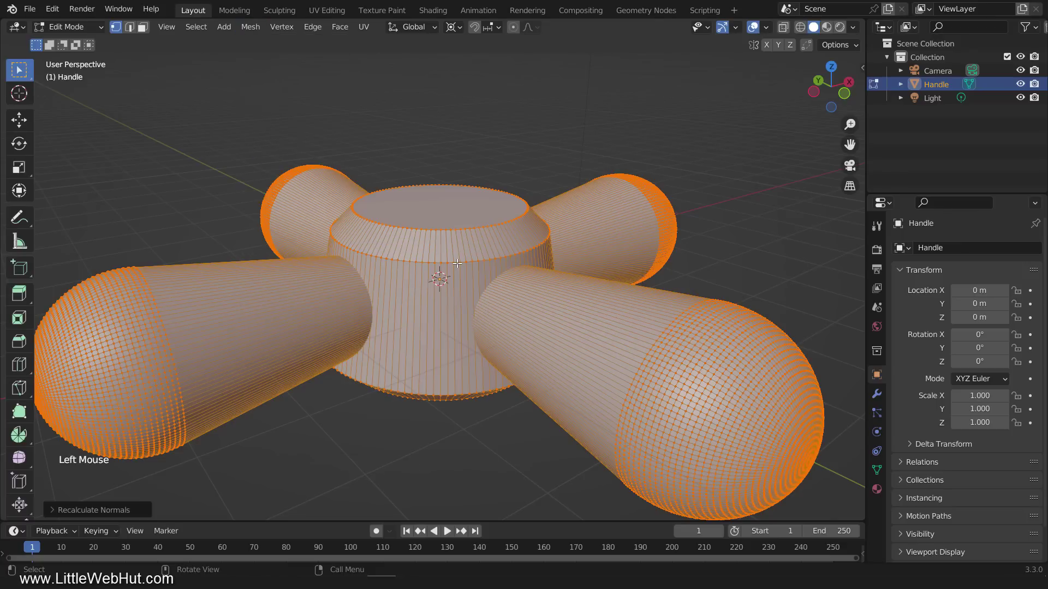
key("Tab")
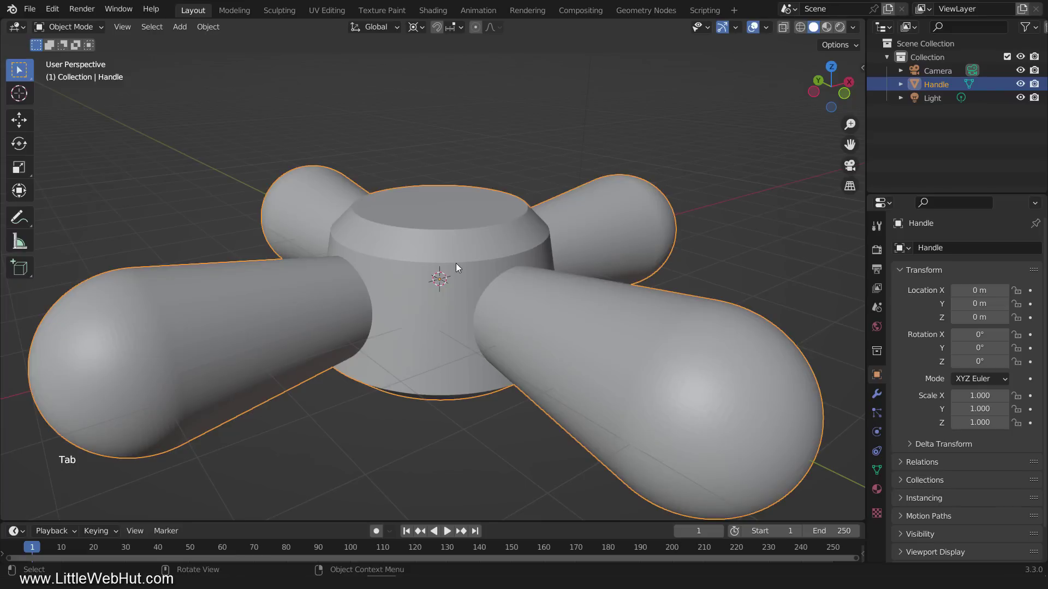
Switch the scene's render engine to Cycles in Render Properties
left_click(880, 253)
left_click(993, 252)
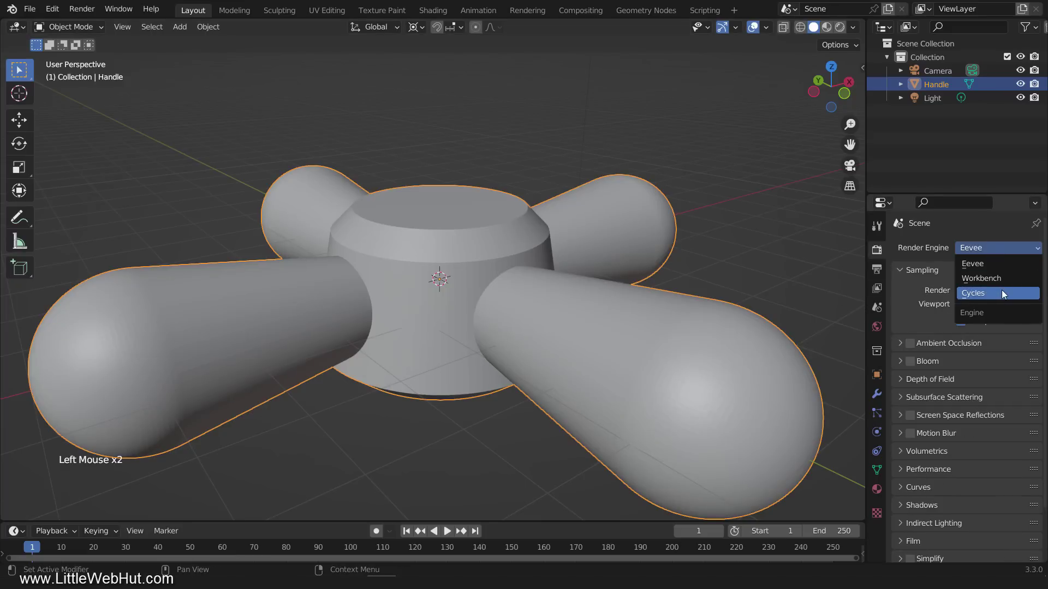
left_click(1003, 286)
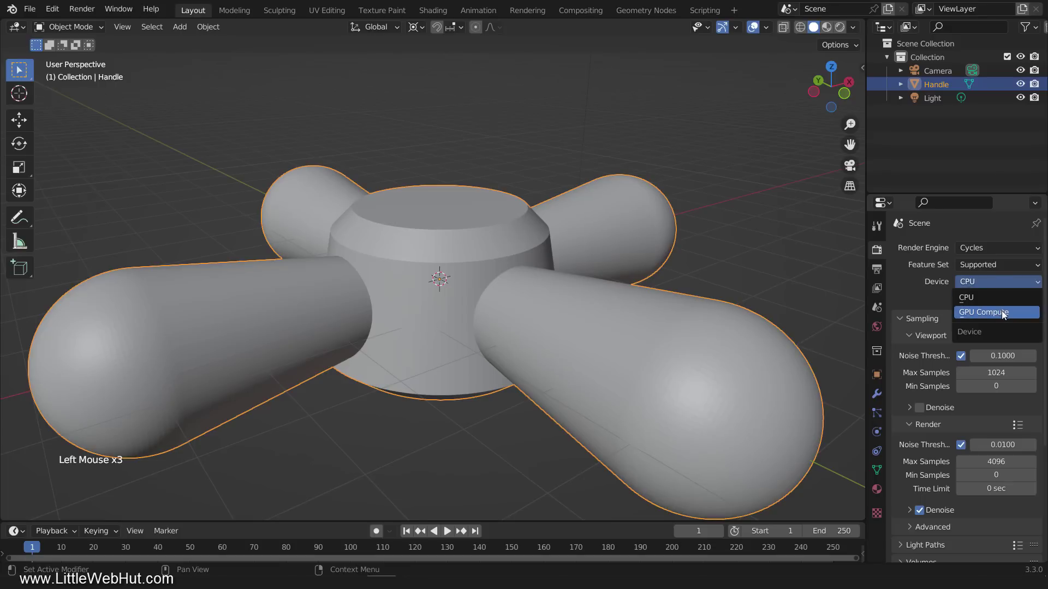
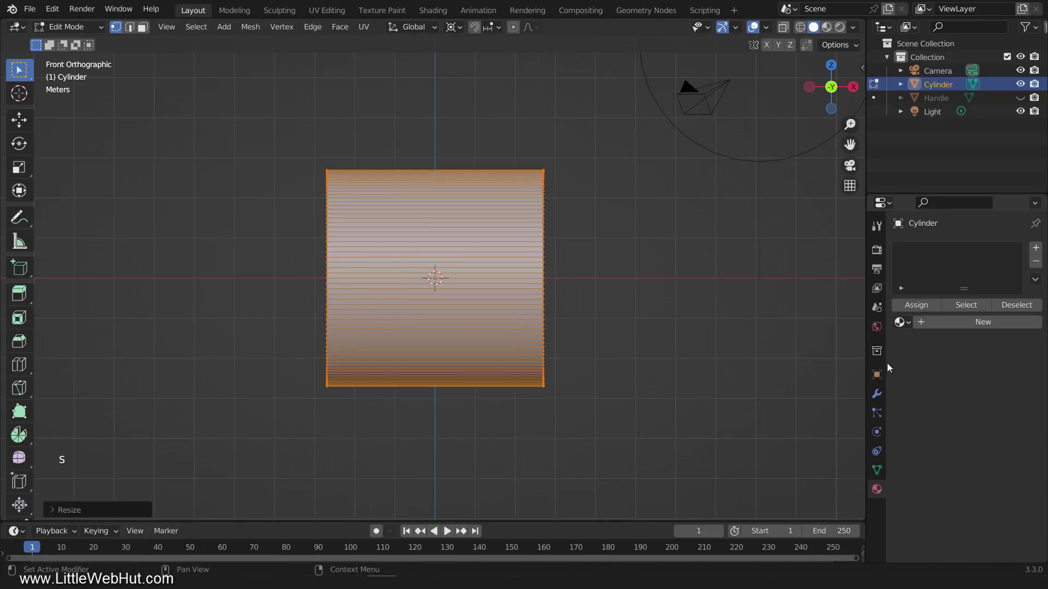
Widen the cylinder along X and duplicate it as a 0.7-scale neck raised above the body
key("s")
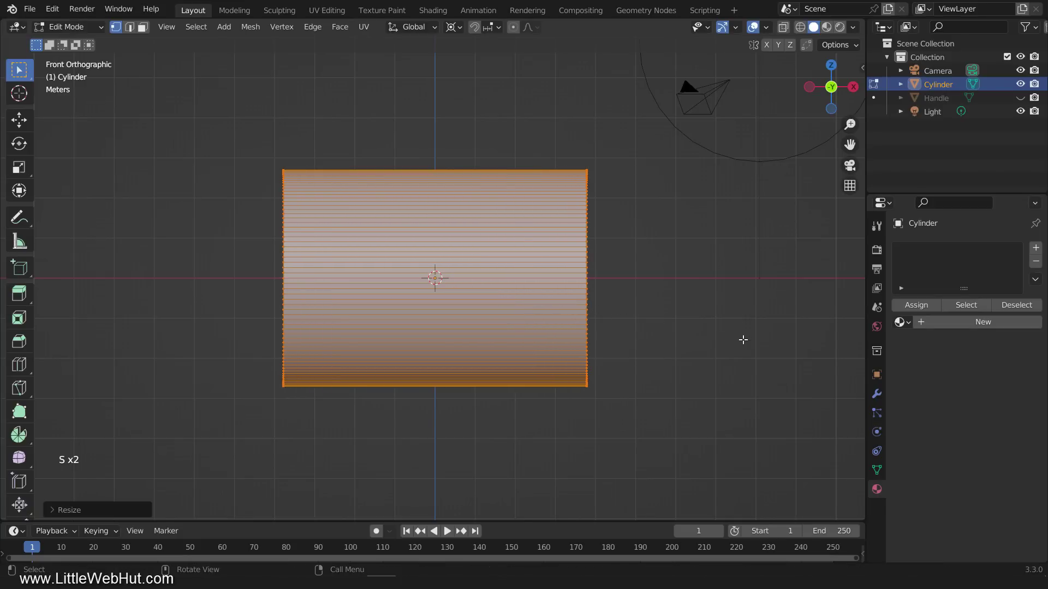
key("shift+d")
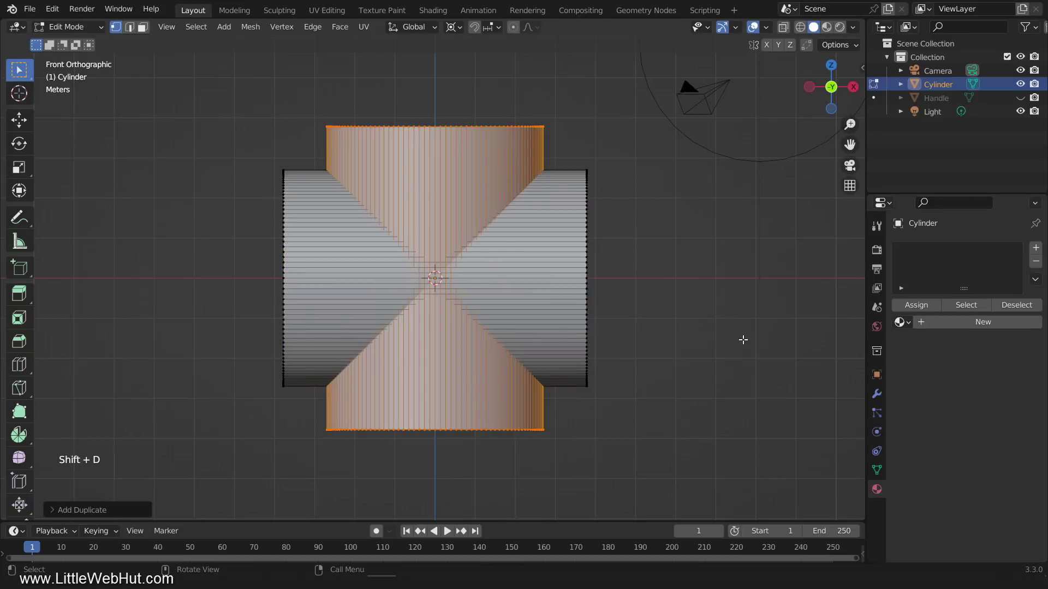
key("s")
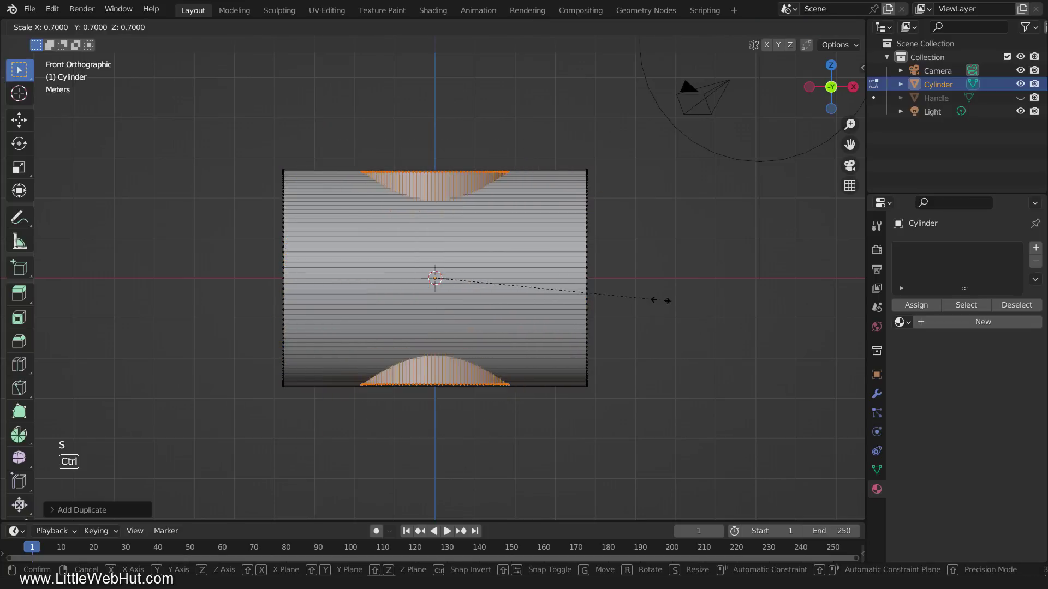
key("g")
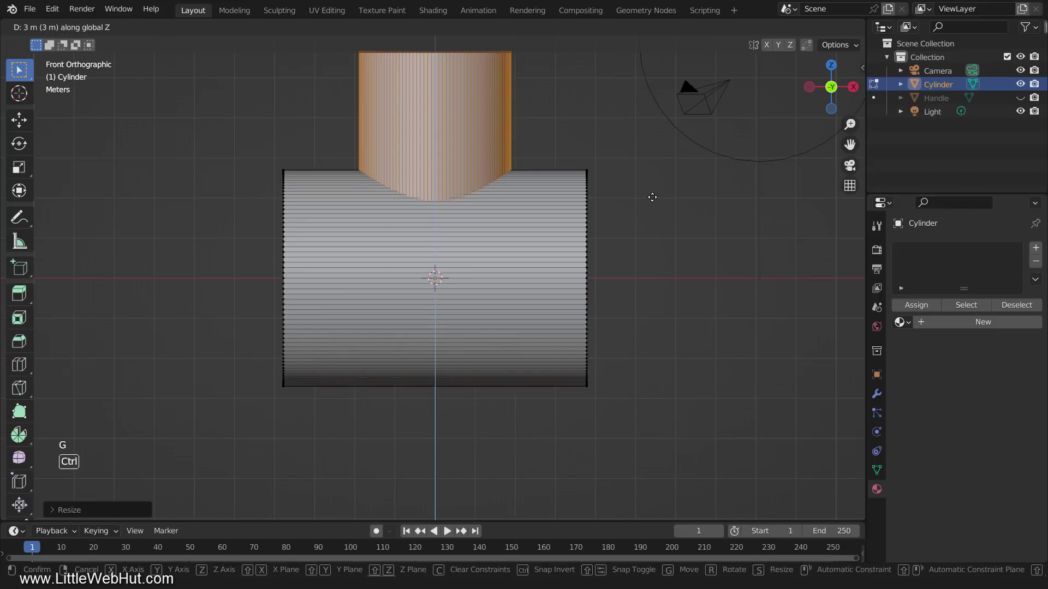
middle_click(651, 204)
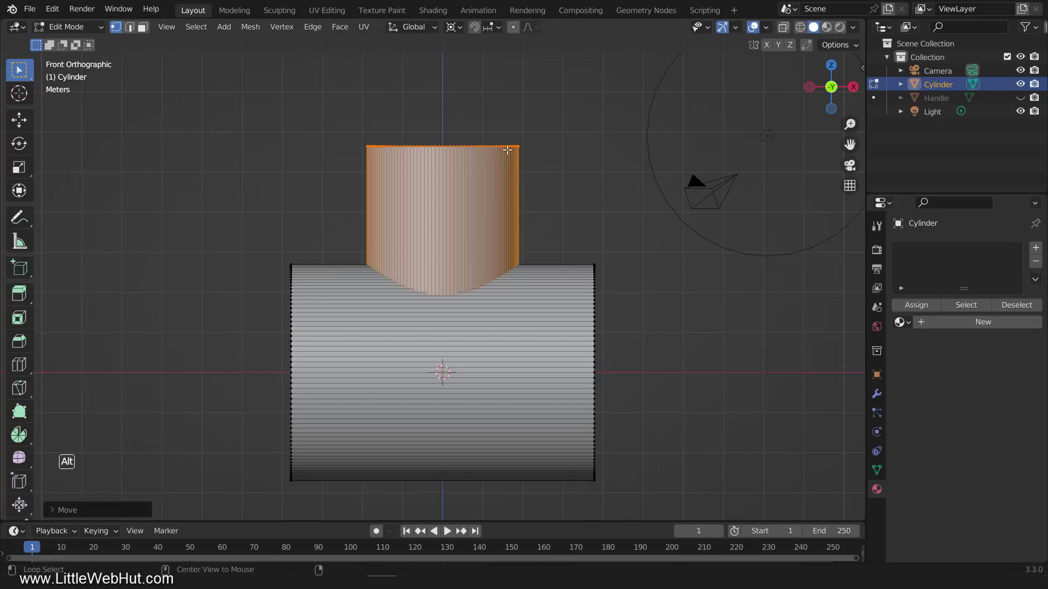
Lower the neck's top ring, widen its rim 1.1 times and extrude it upward about 0.8 m
left_click(504, 142)
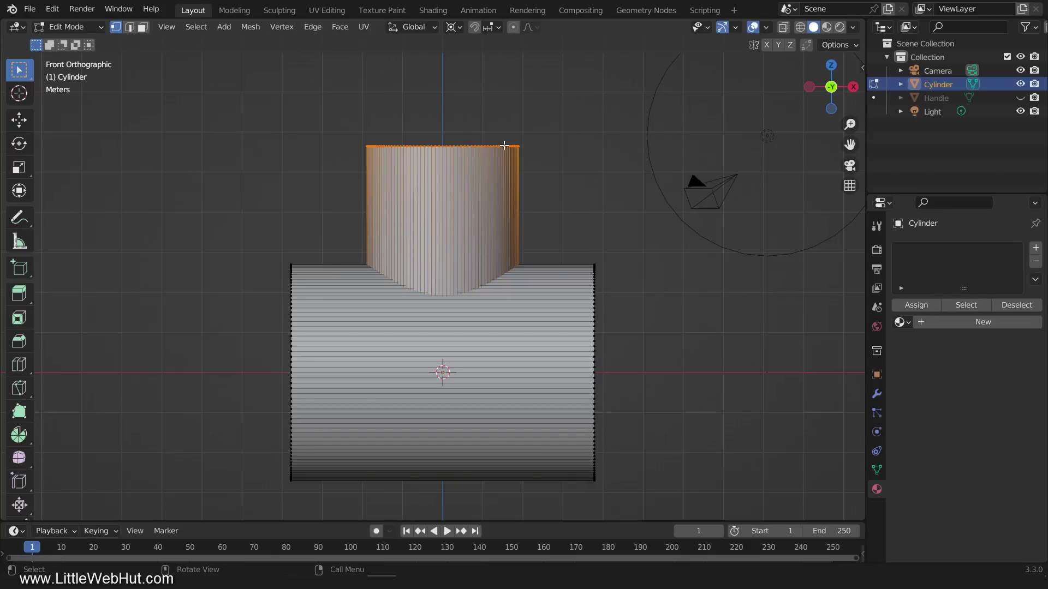
key("g")
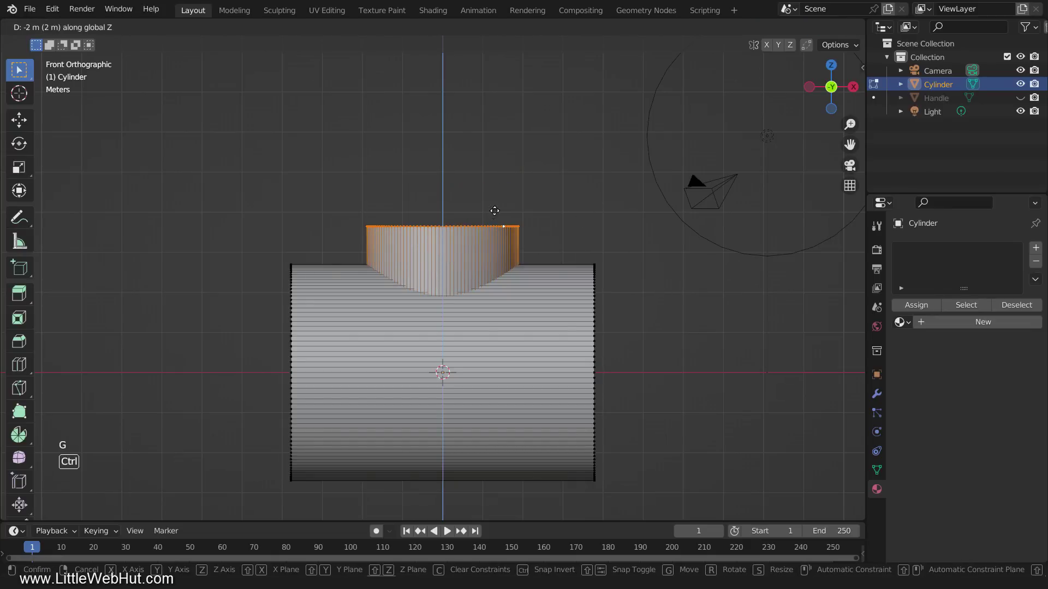
scroll("up", 3)
left_click(458, 32)
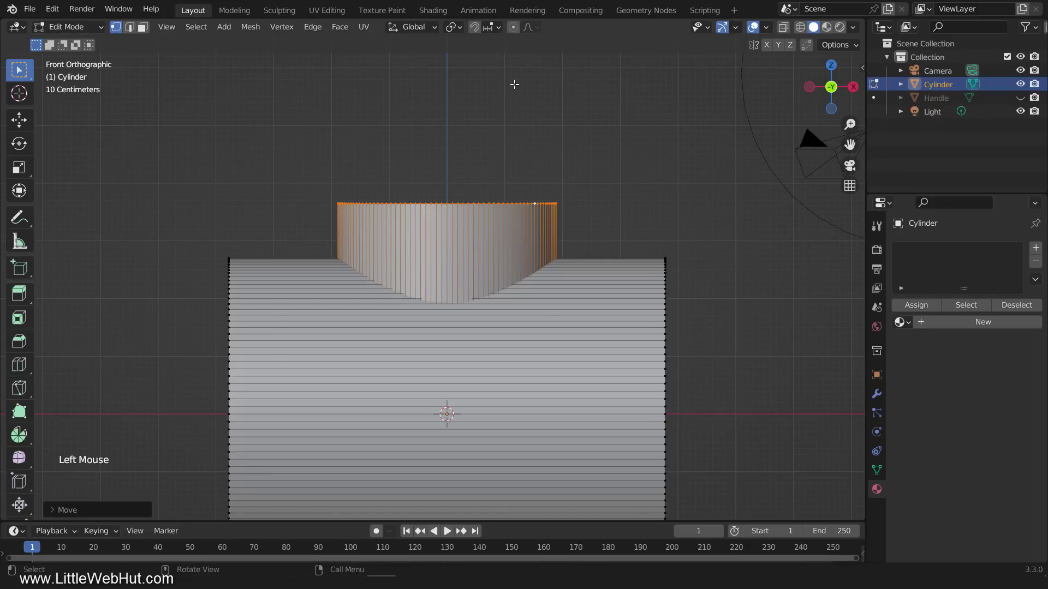
key("e")
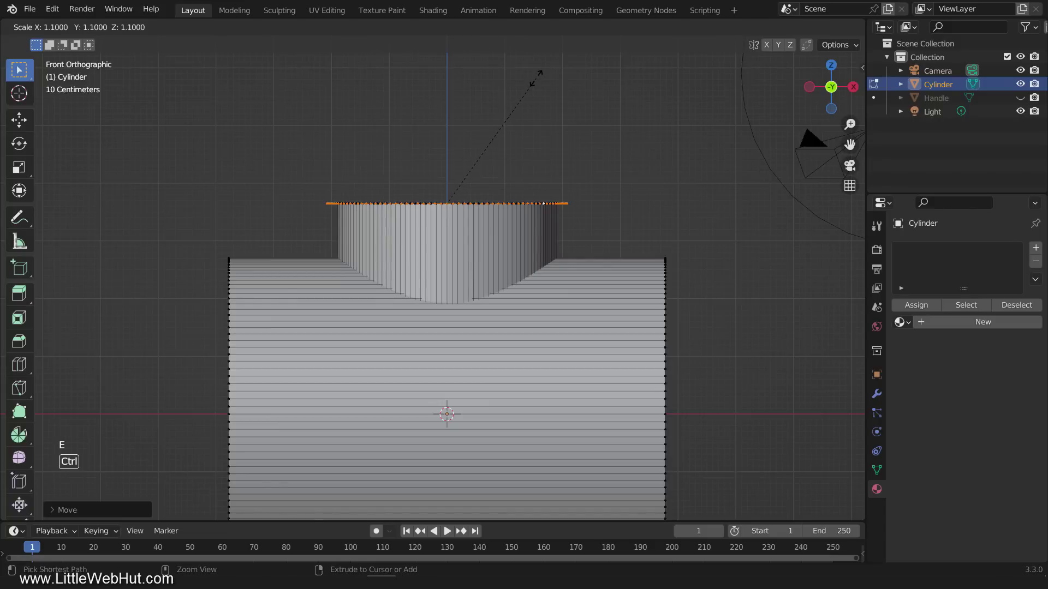
key("e")
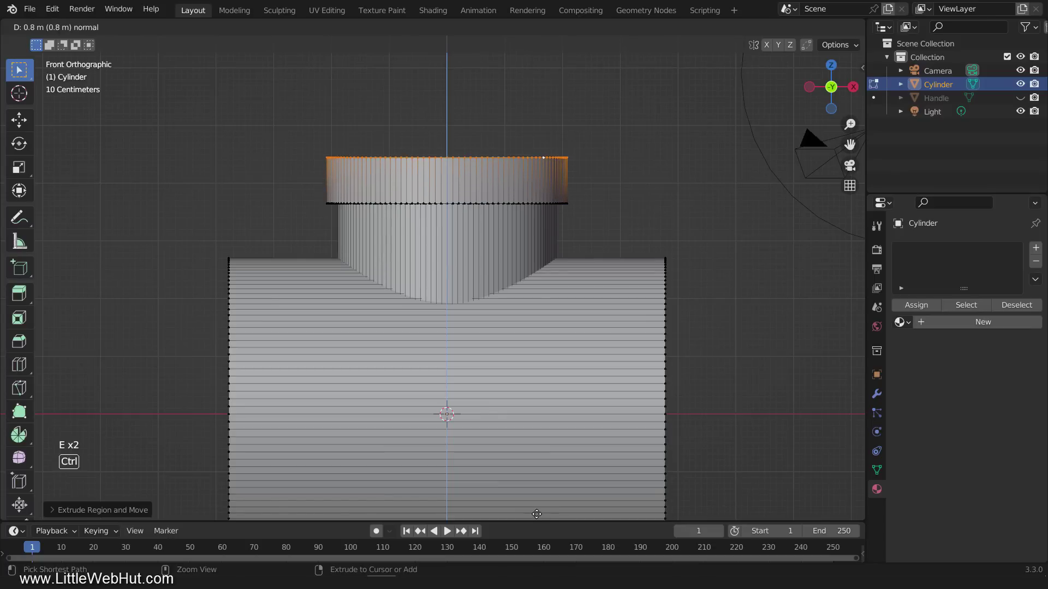
Cut two edge loops around the collar rim and extrude the middle one into a thin groove ring
key("ctrl+r")
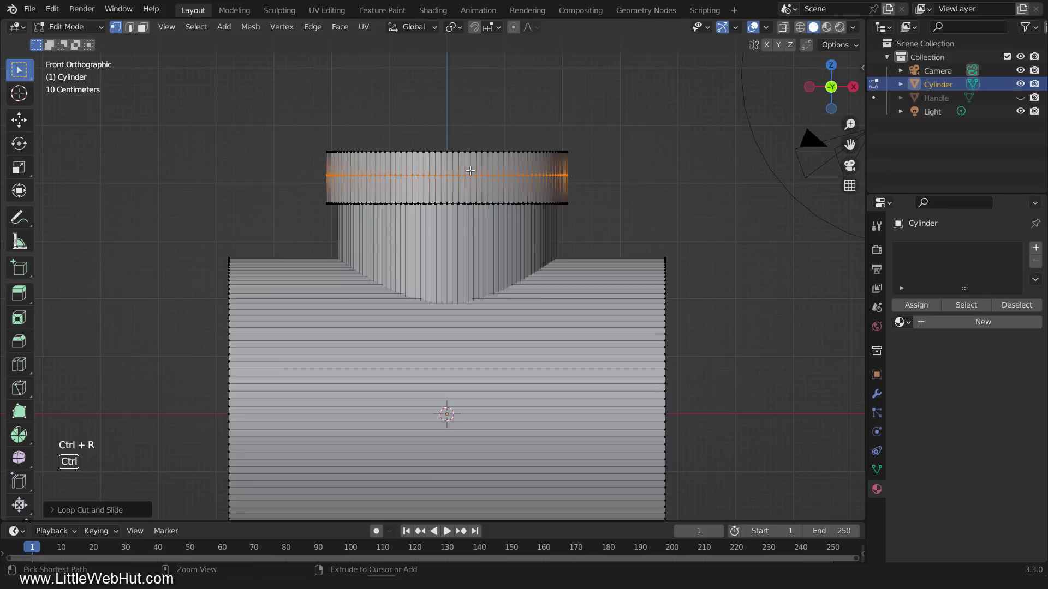
key("ctrl+r")
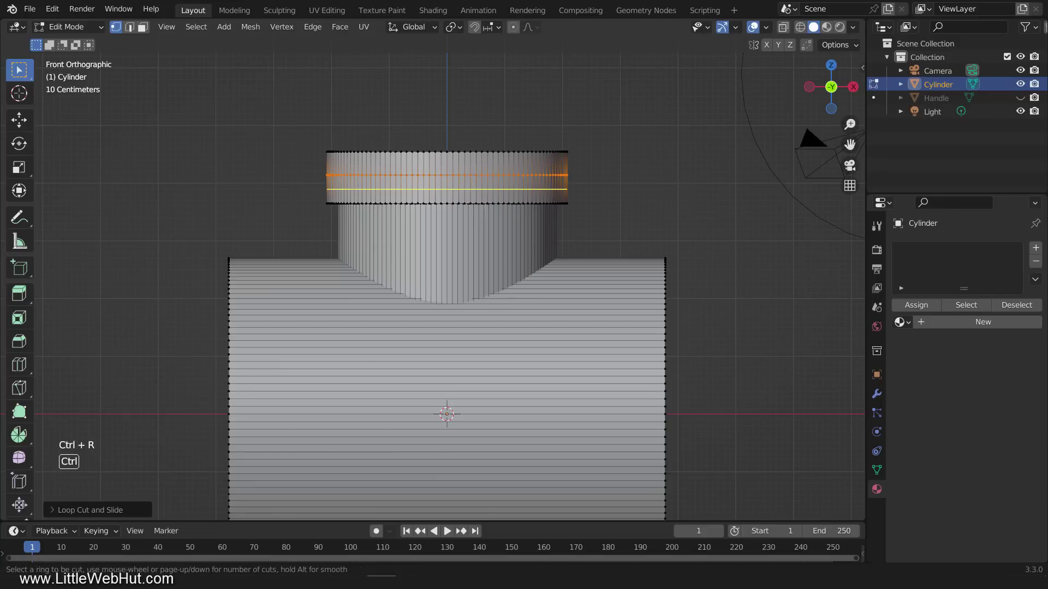
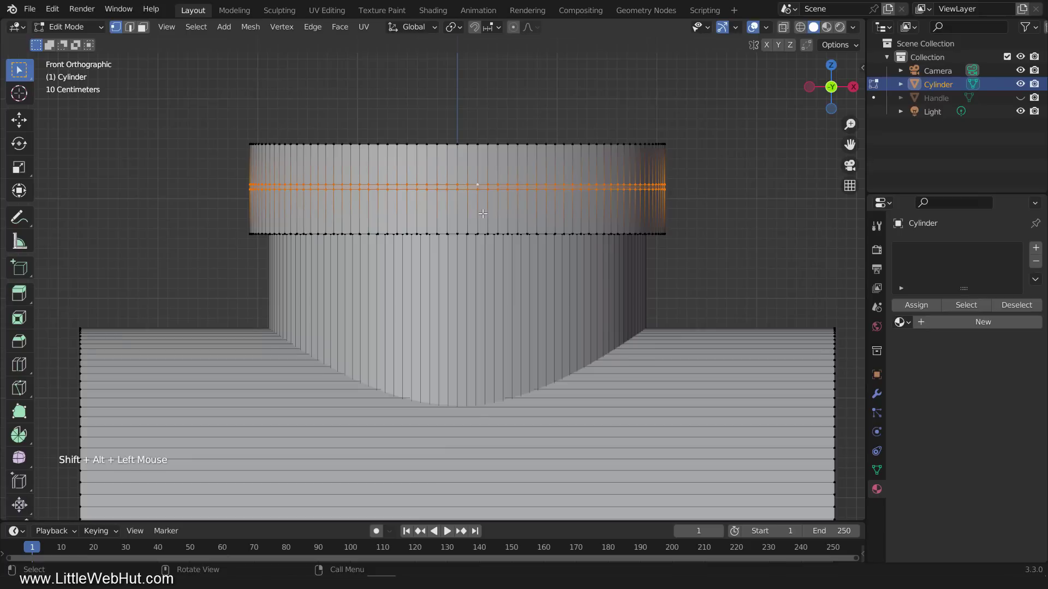
key("e")
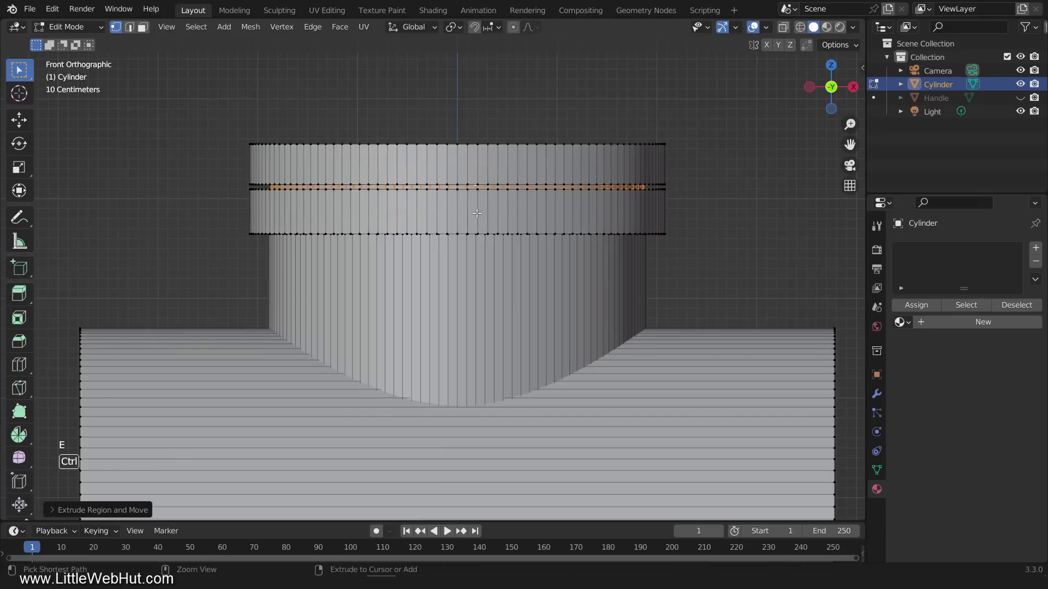
middle_click(473, 198)
scroll("down", 3)
middle_click(472, 233)
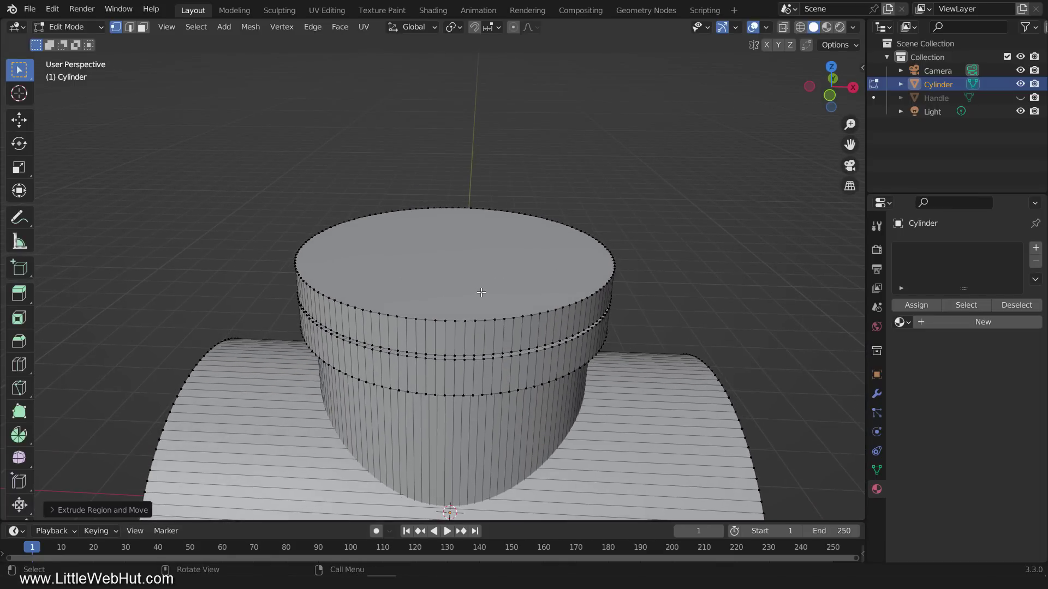
Inset the collar's top face and extrude it upward into a wide stem section
left_click(143, 29)
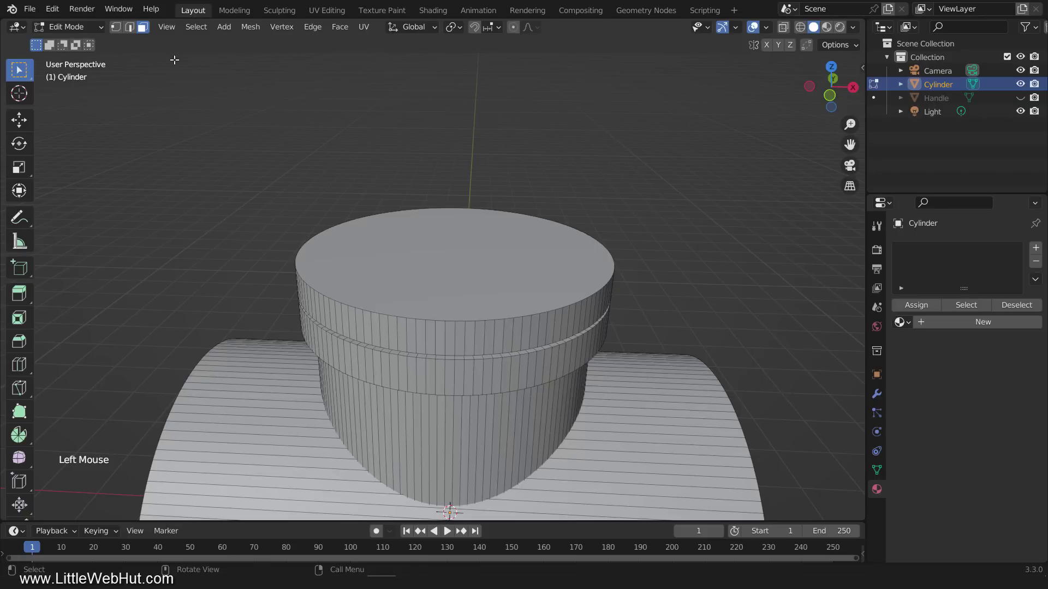
left_click(450, 246)
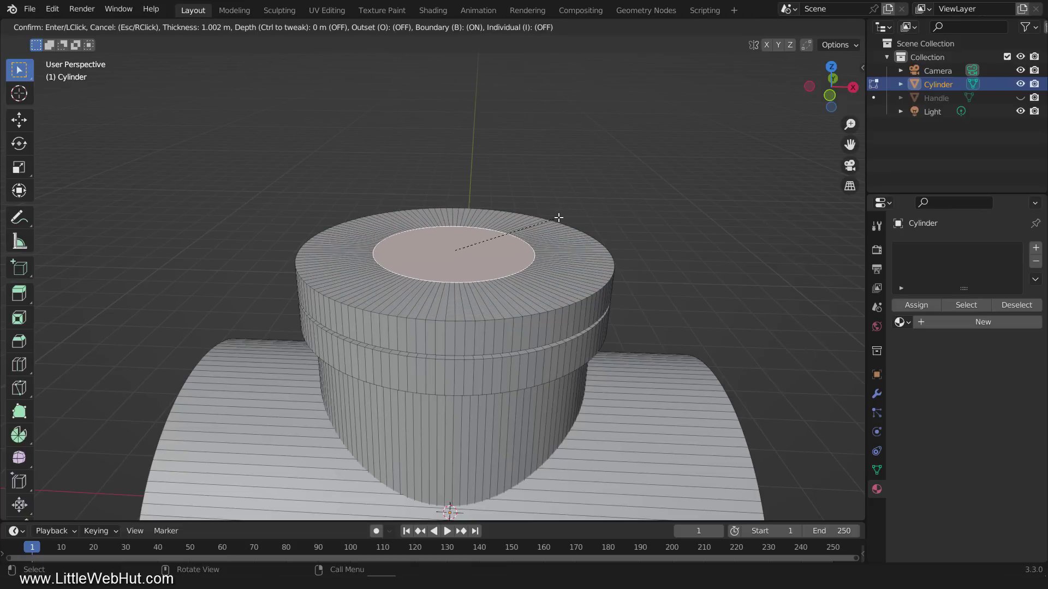
key("e")
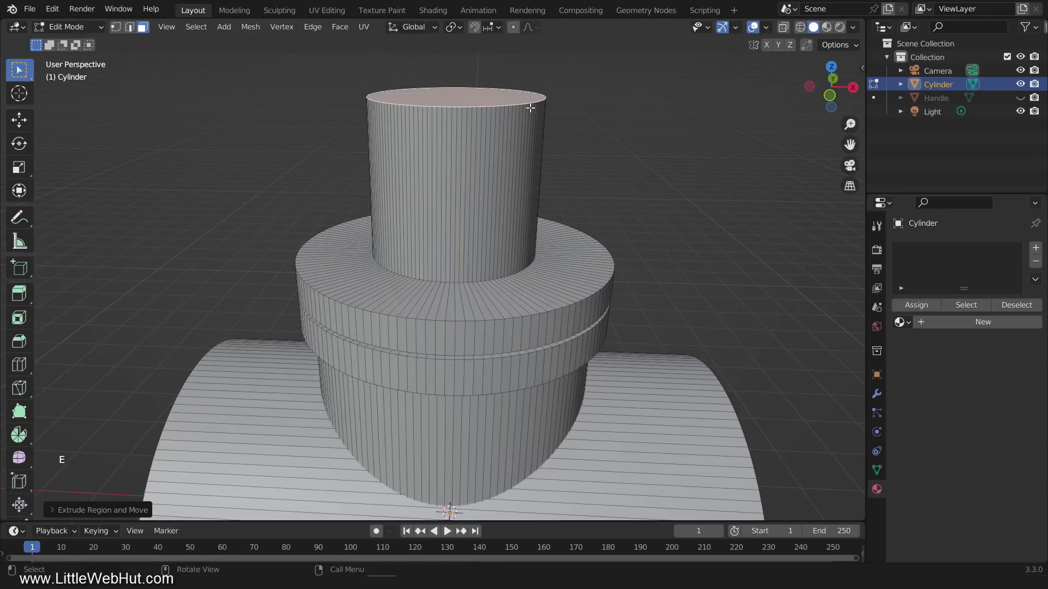
scroll("down", 3)
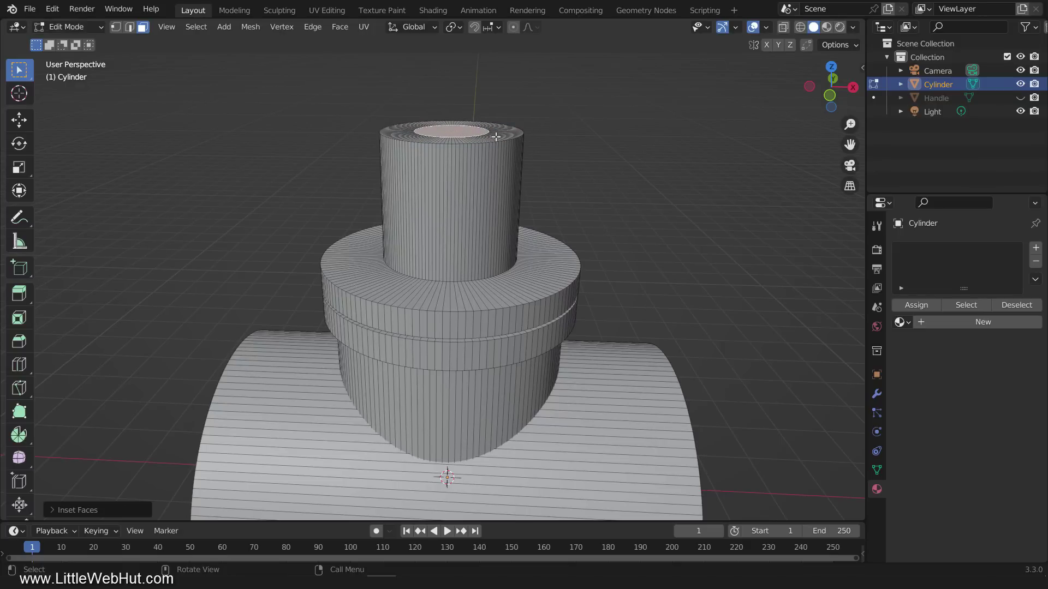
From front view, inset and extrude again to form the narrower stem tip
key("KP_1")
middle_click(496, 133)
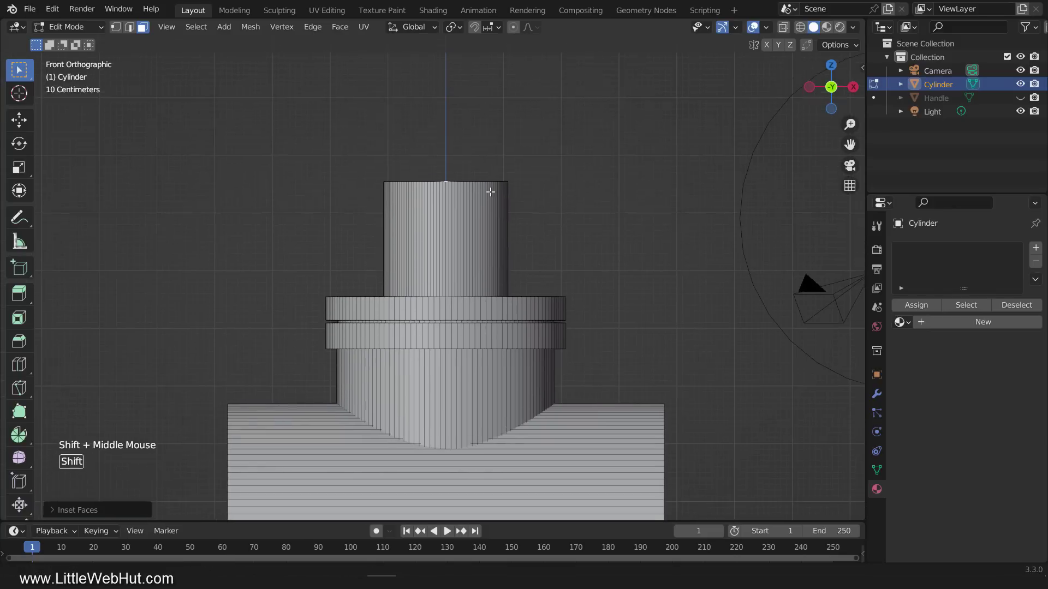
key("e")
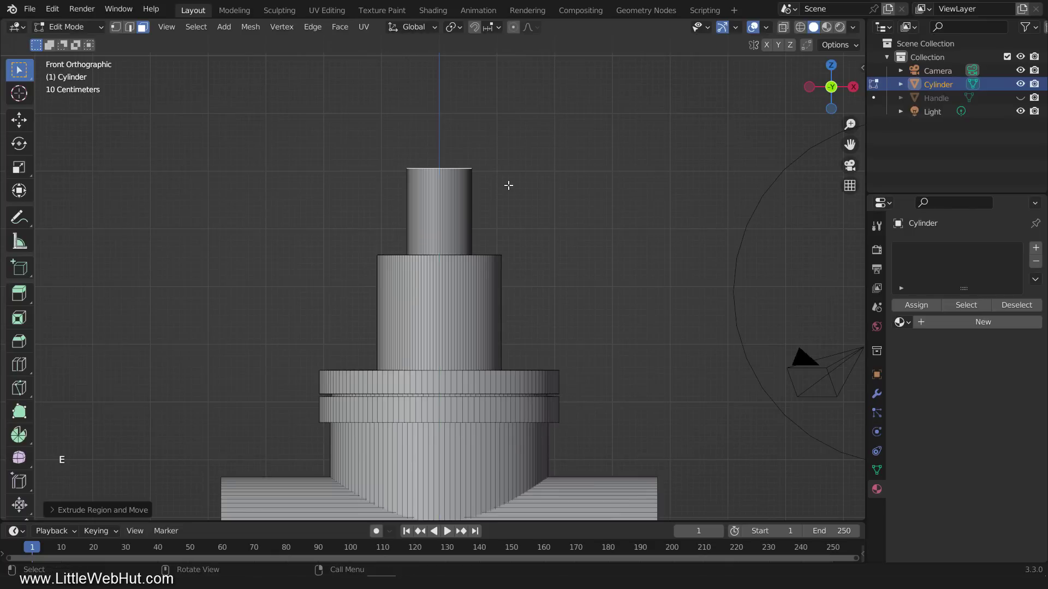
scroll("down", 3)
Inset both pipe end faces and bridge their inner loops into a hollow pipe, then return to Object Mode
middle_click(517, 266)
middle_click(512, 168)
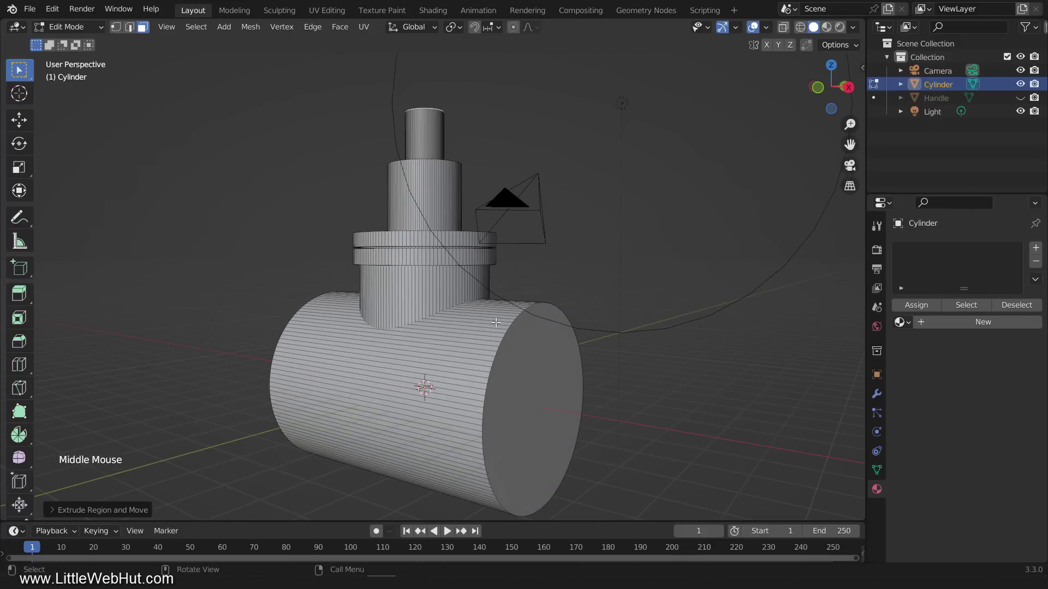
left_click(521, 385)
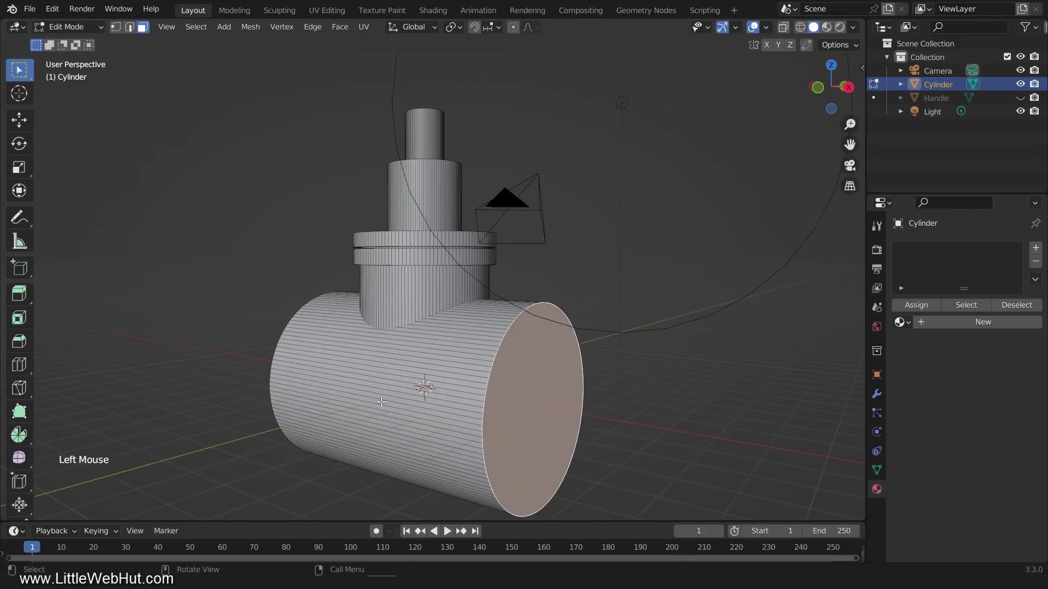
middle_click(373, 398)
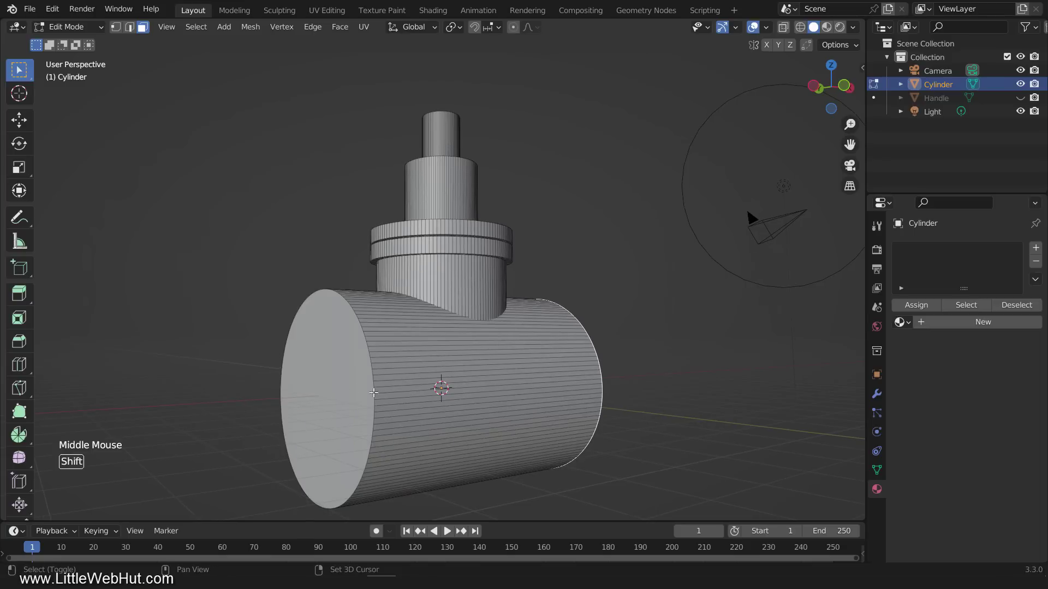
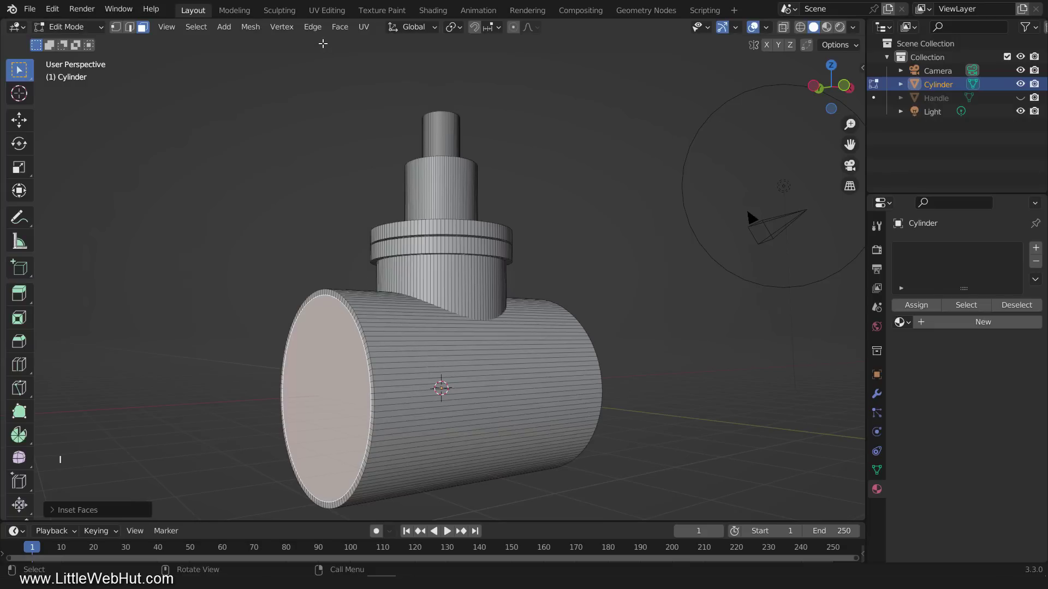
left_click(320, 32)
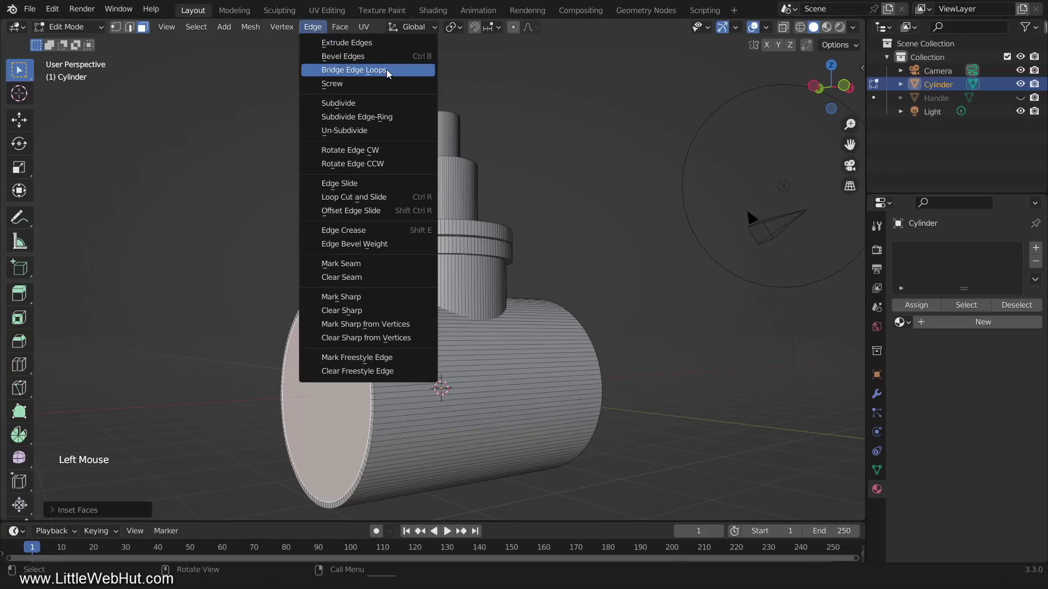
middle_click(225, 242)
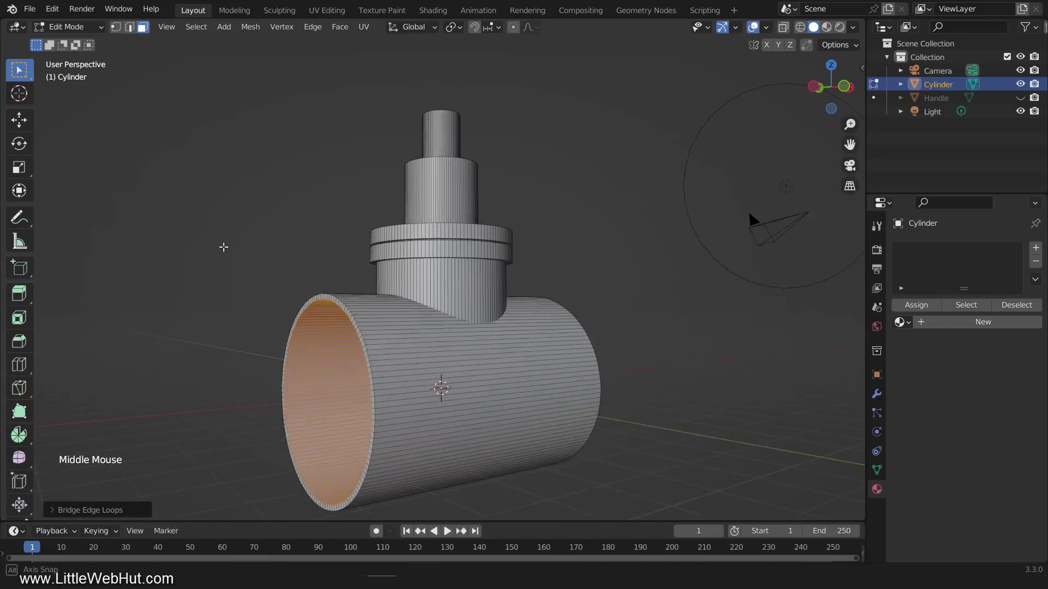
key("Tab")
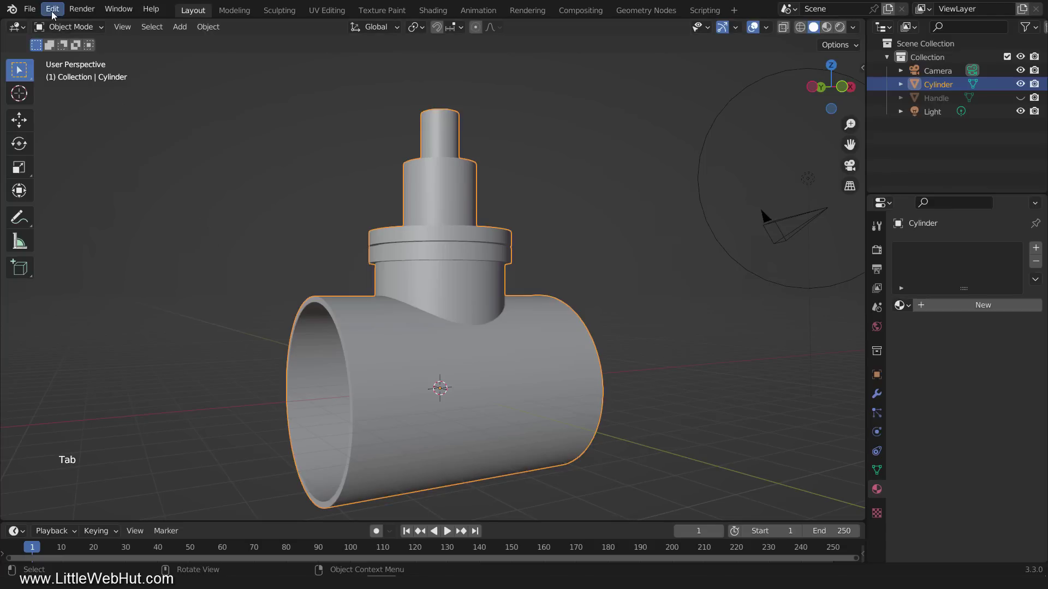
Enable the Add Mesh: BoltFactory add-on in Preferences
left_click(54, 11)
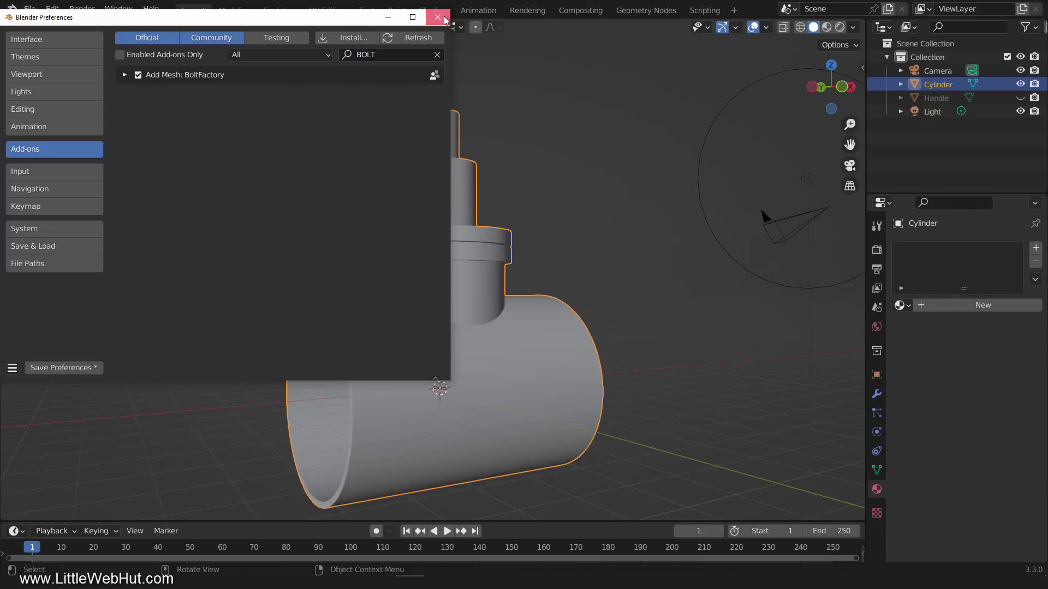
Add a Bolt mesh and set its Model to NUT with 5 m major diameter and 90° Y rotation
key("shift+a")
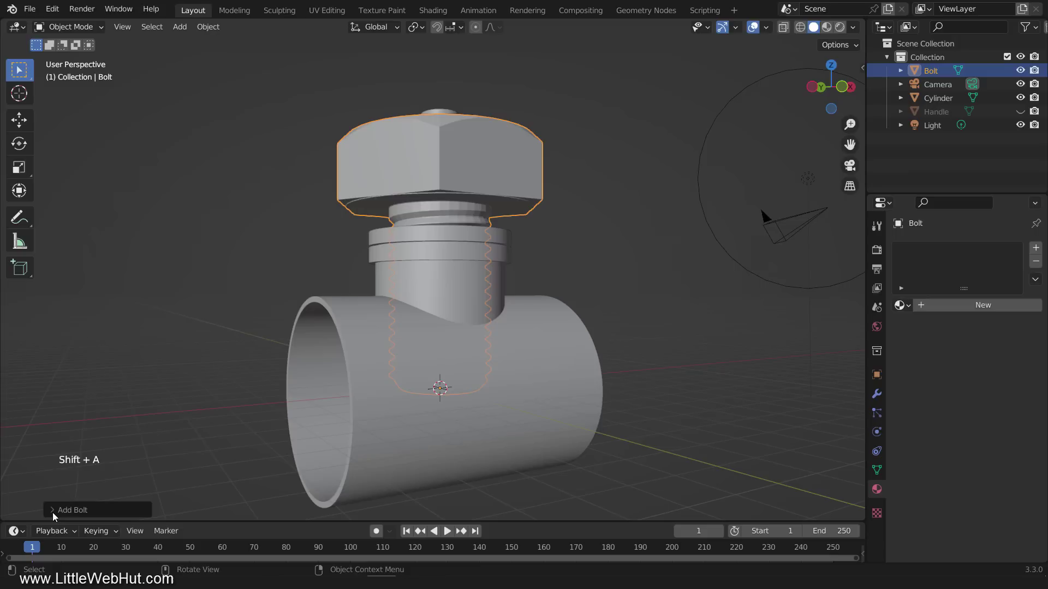
left_click(54, 516)
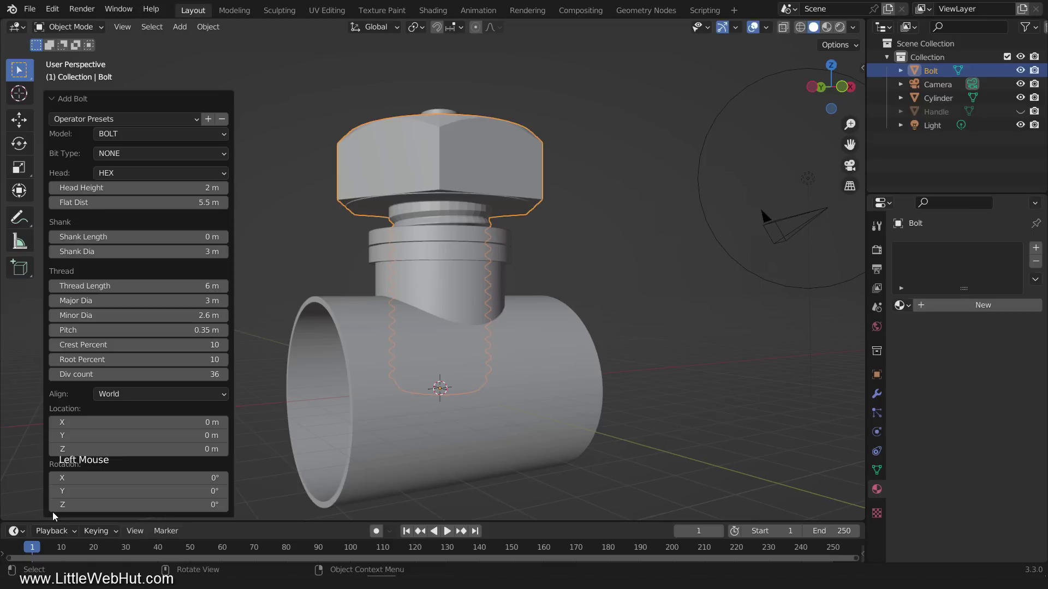
left_click(182, 139)
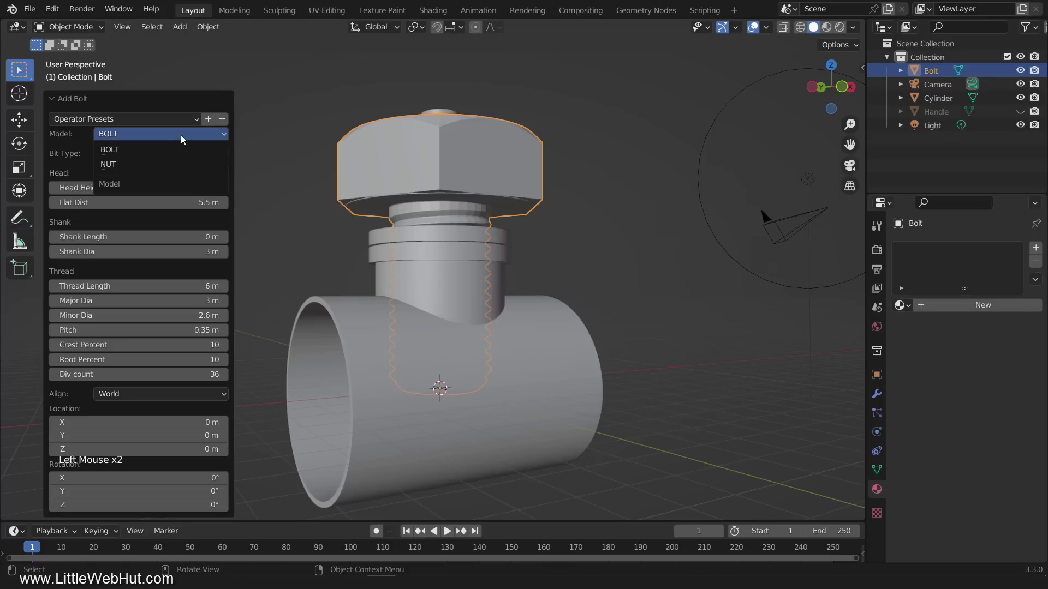
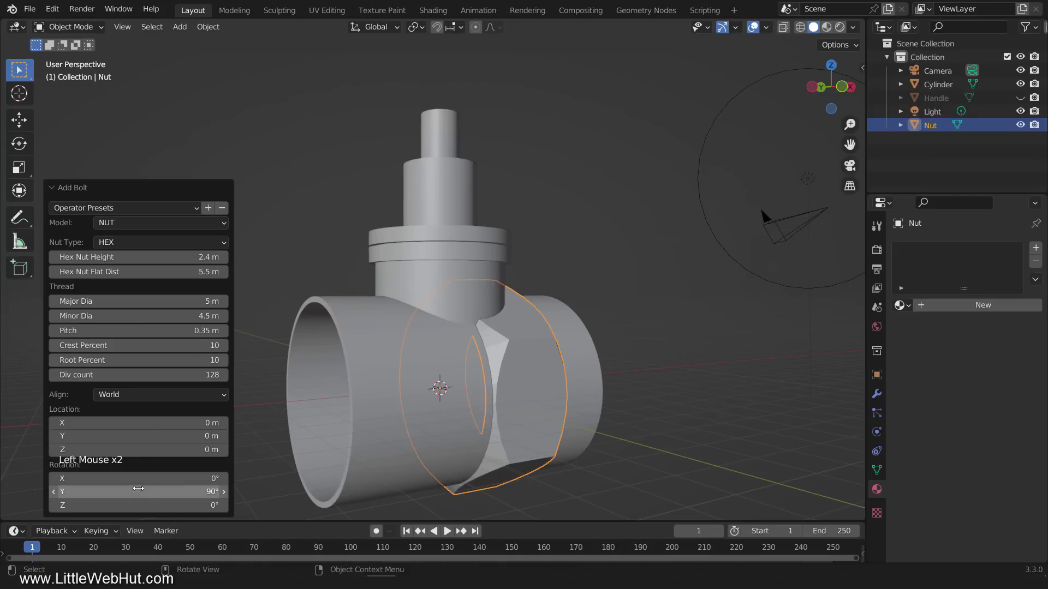
Rotate the nut onto the pipe's left end and duplicate it for the right end and a third copy
left_click(54, 189)
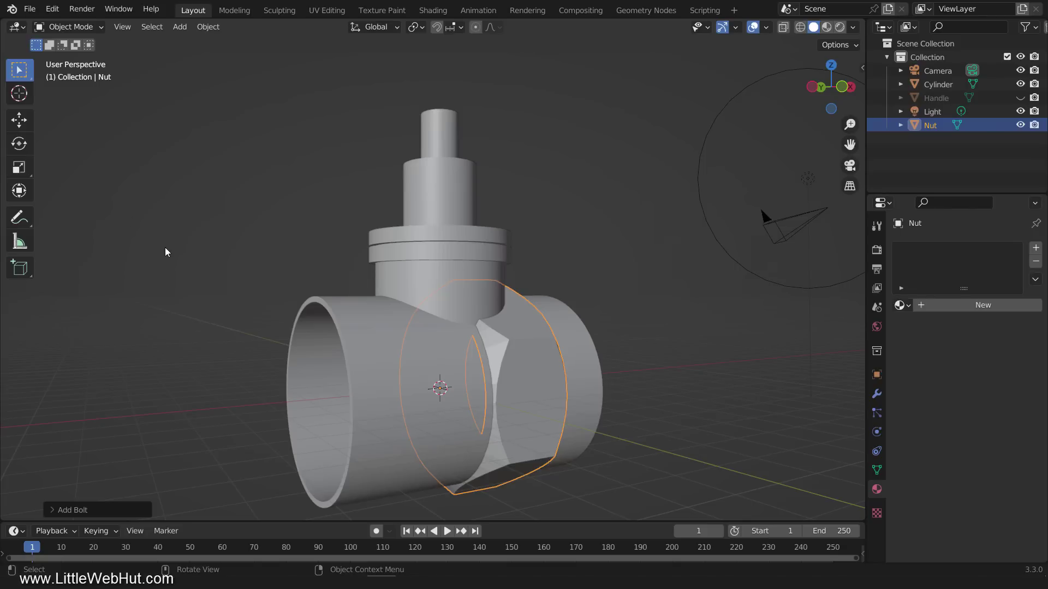
key("r")
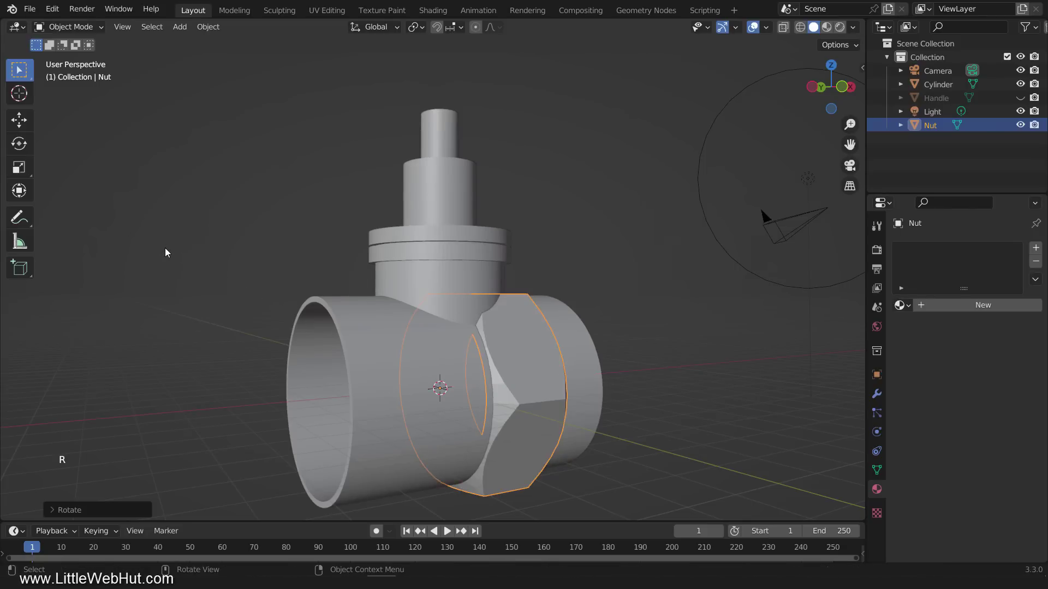
key("KP_1")
key("g")
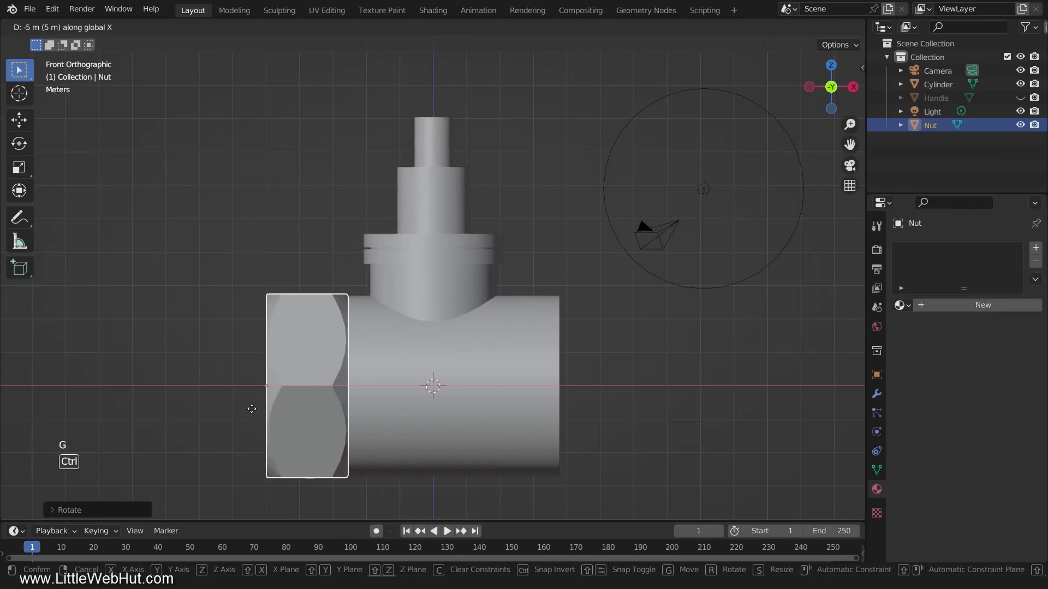
scroll("up", 3)
scroll("up", 3)
middle_click(276, 459)
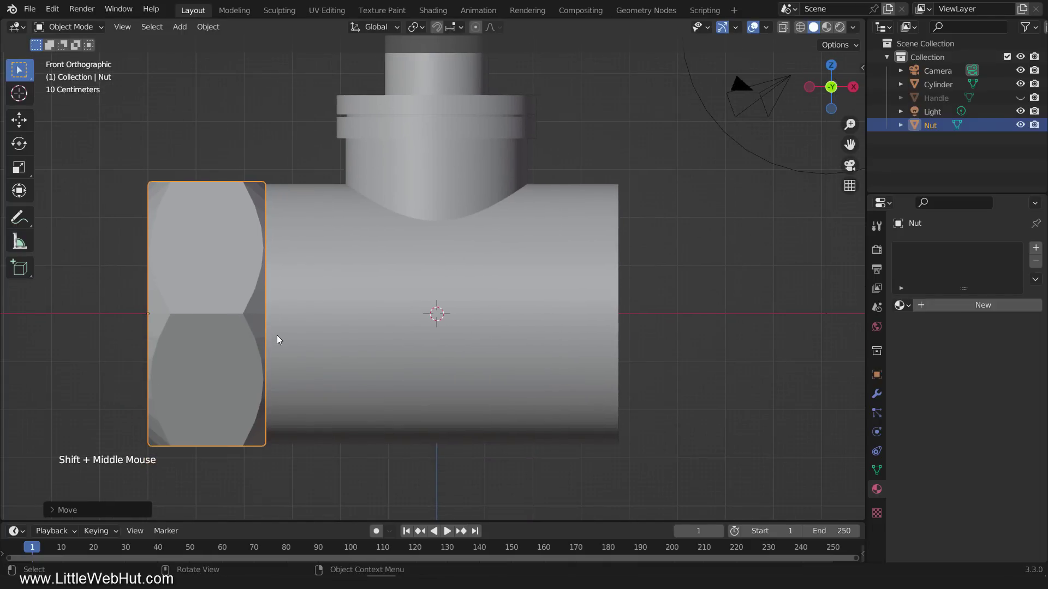
key("shift+d")
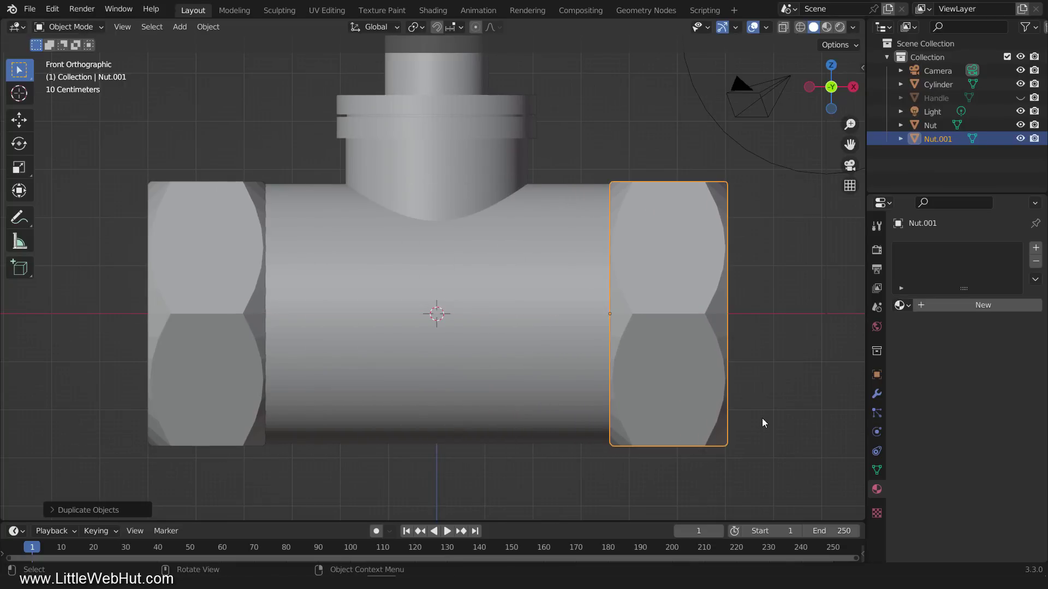
key("shift+d")
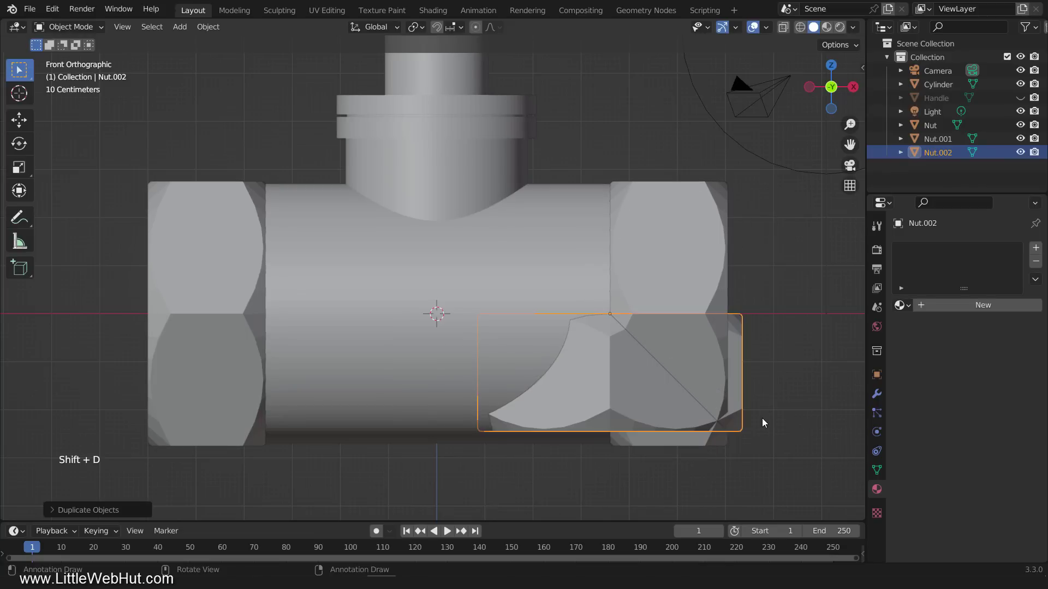
Shrink the third nut and move it up onto the valve's upper stem
key("s")
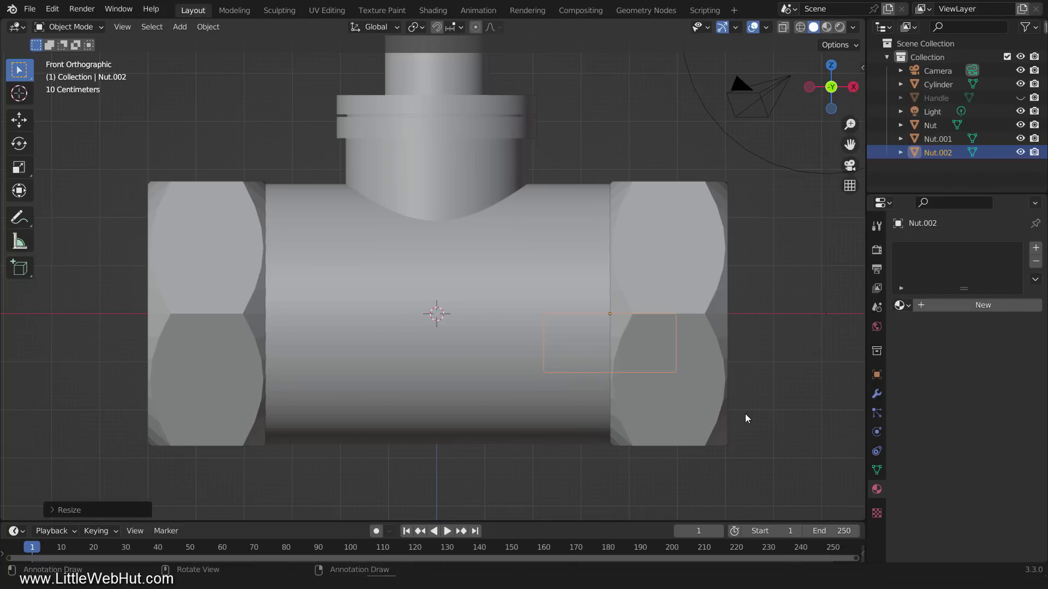
middle_click(723, 404)
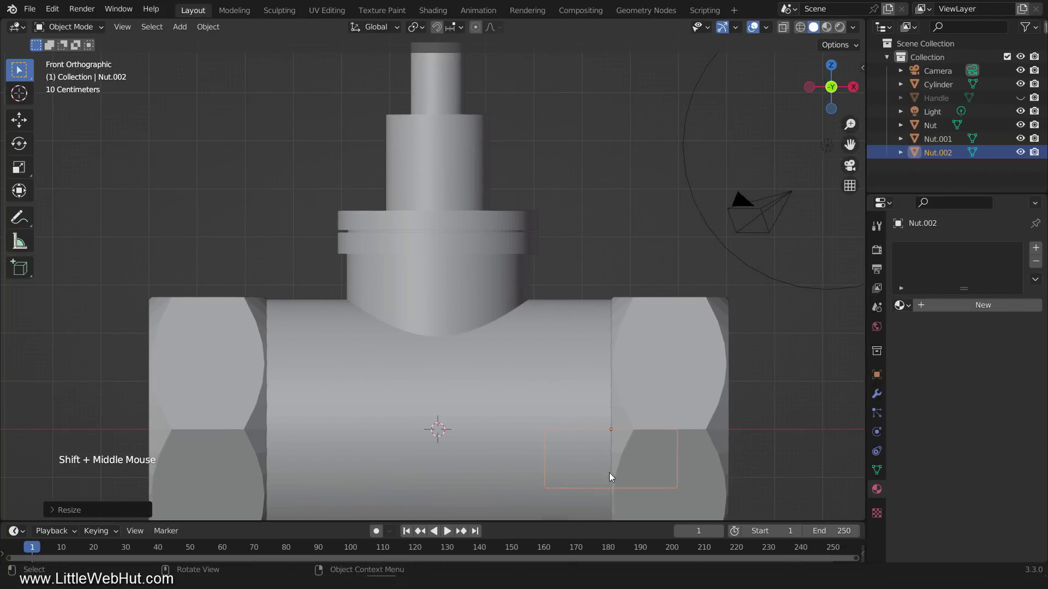
key("g")
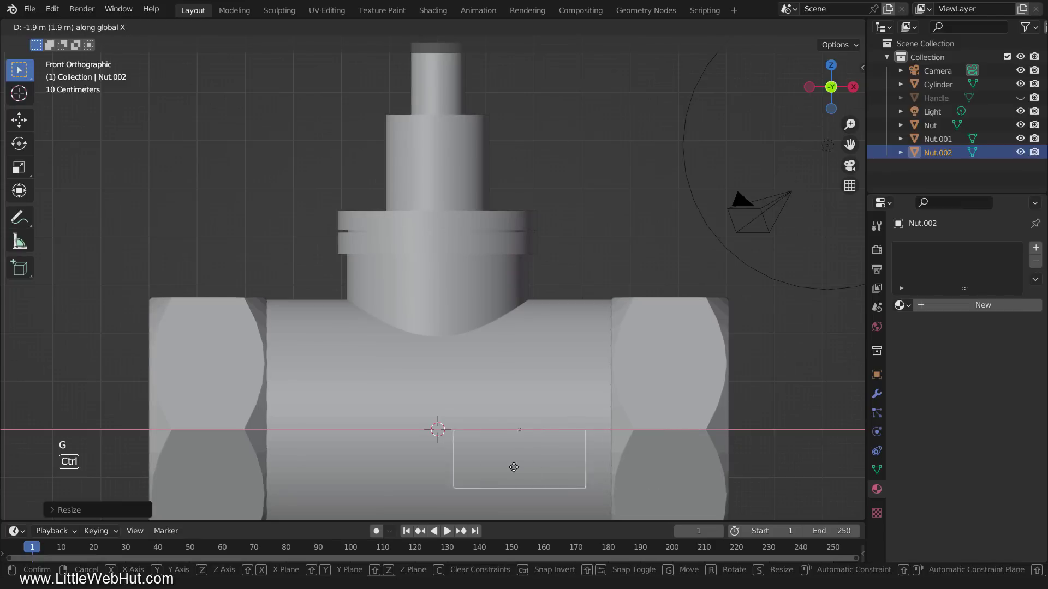
key("g")
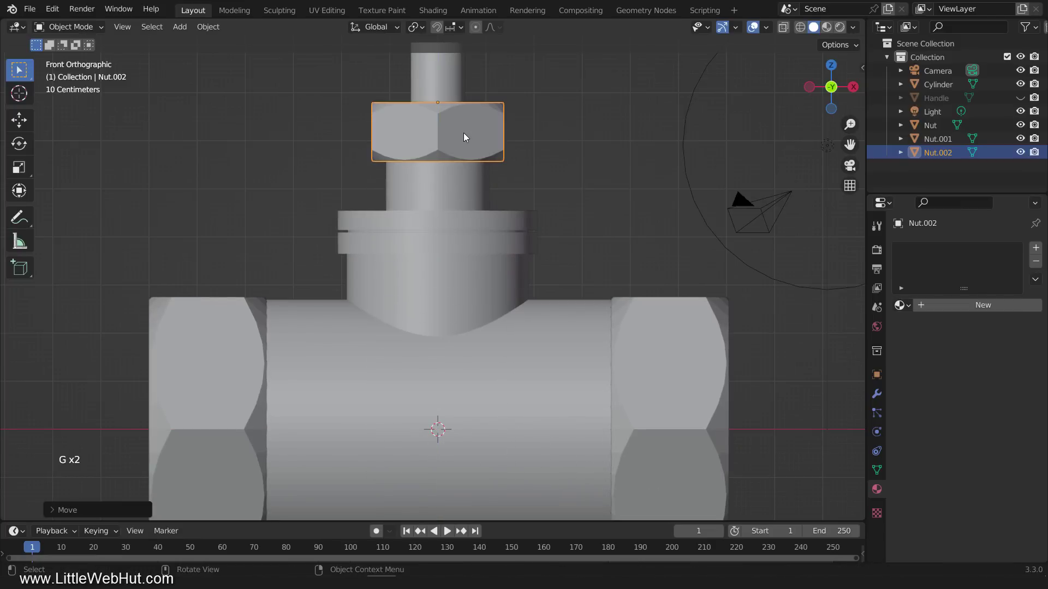
middle_click(467, 135)
Delete the small nut's inner thread ring faces and select its inner rim edge loop
scroll("up", 3)
key("Tab")
middle_click(464, 294)
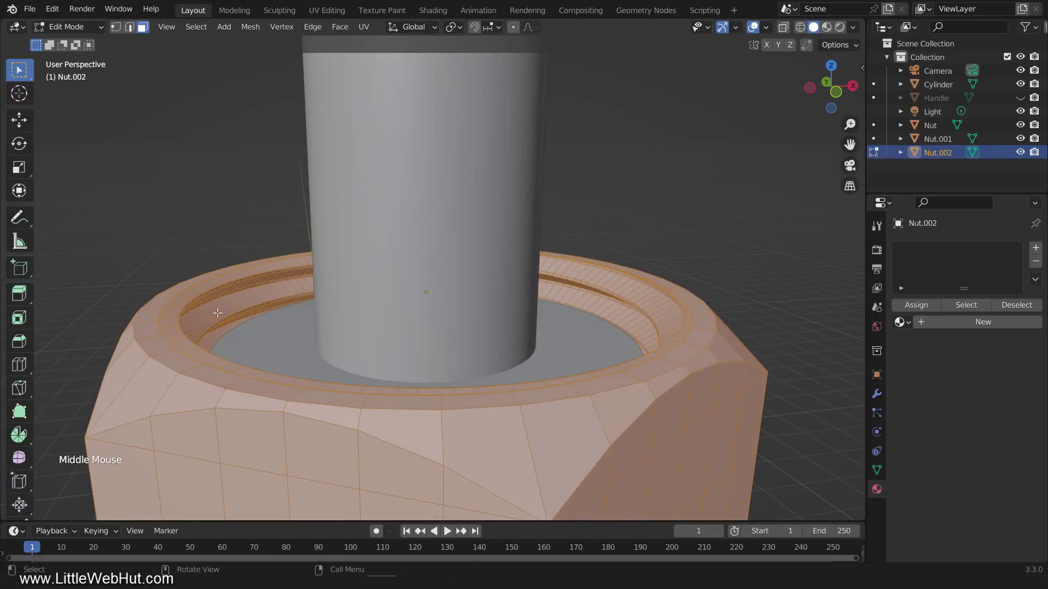
left_click(211, 309)
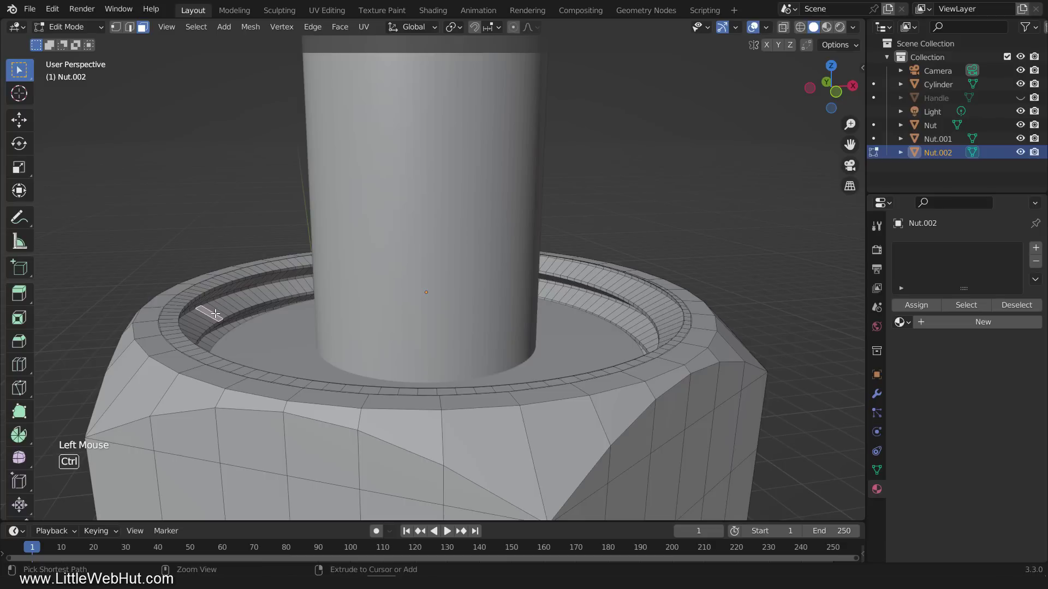
key("ctrl+l")
key("x")
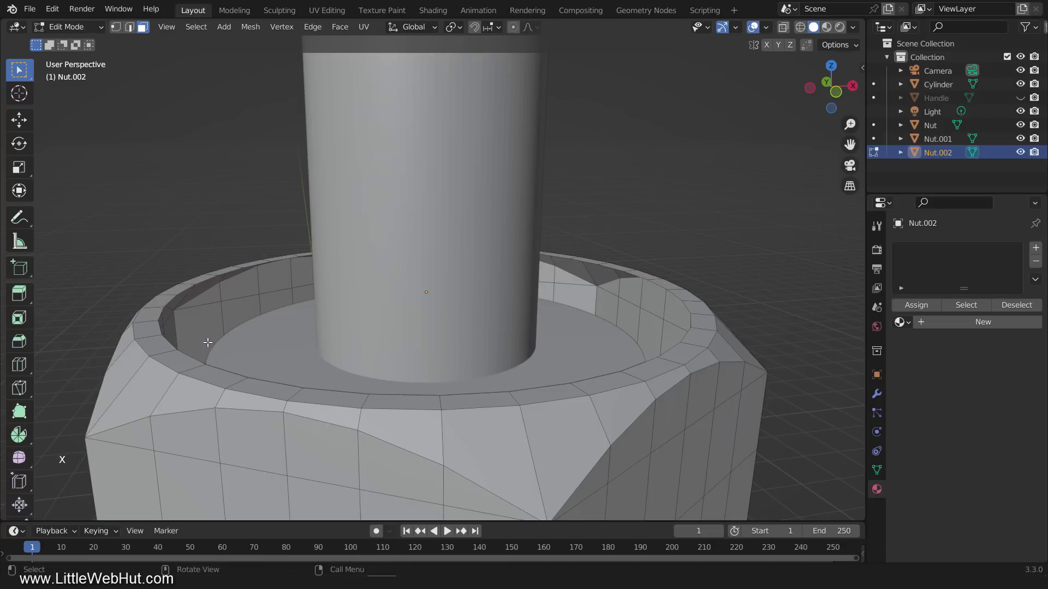
left_click(131, 31)
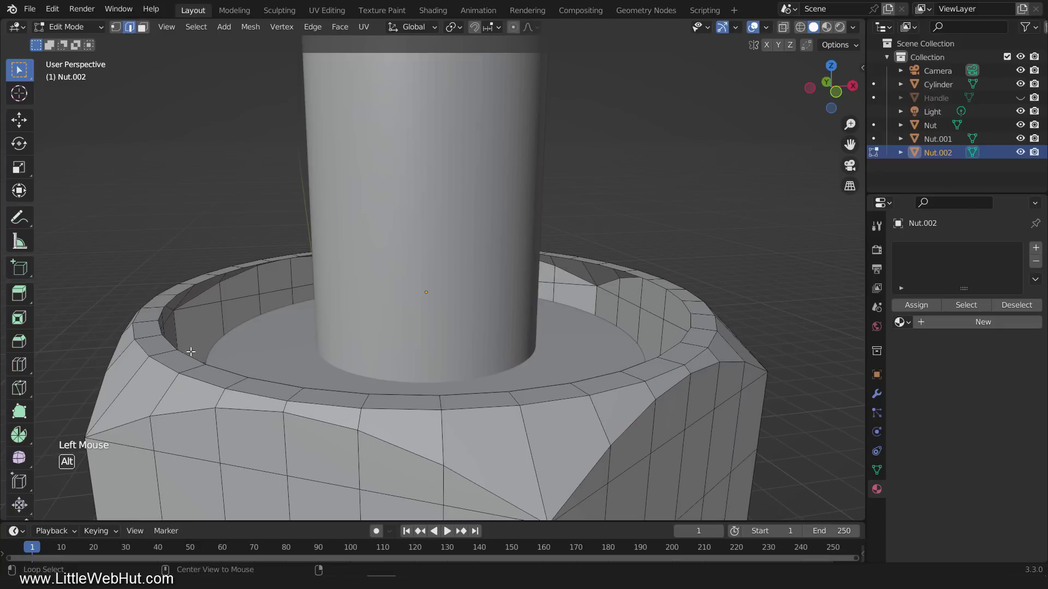
left_click(189, 351)
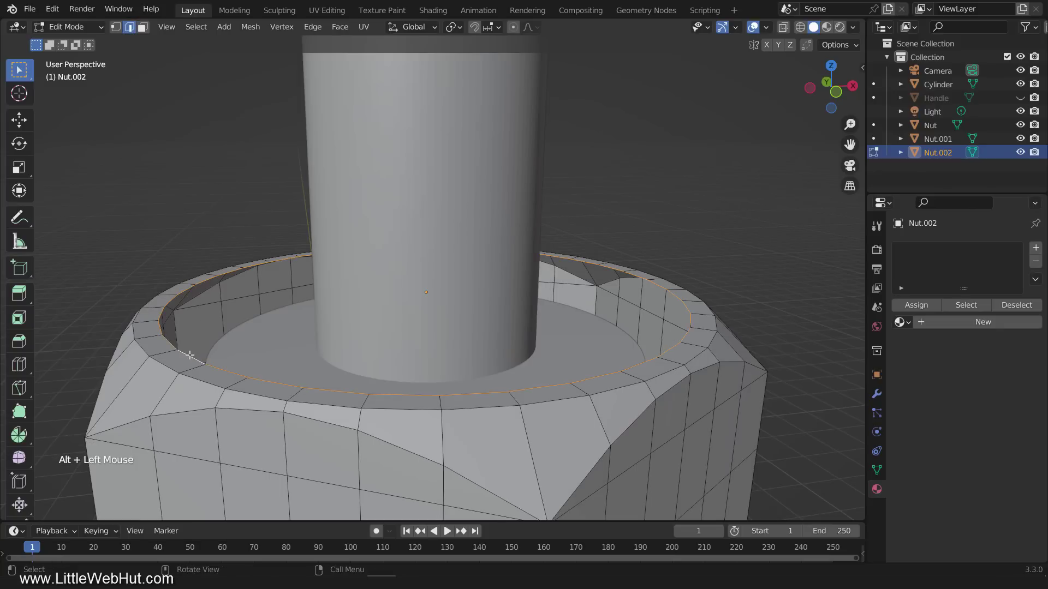
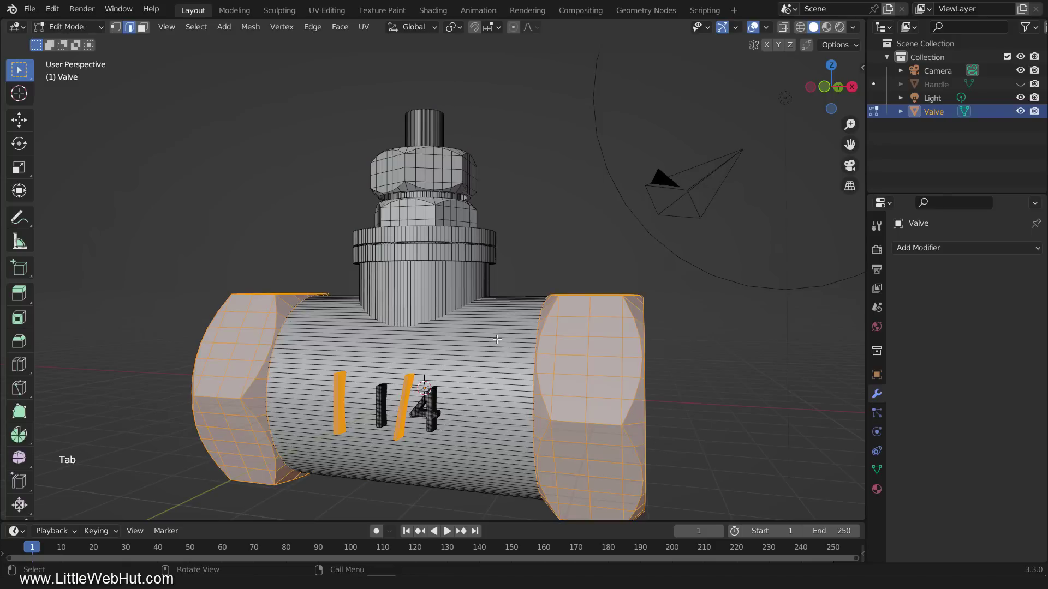
Select the whole valve mesh and recalculate its normals to point outside
key("a")
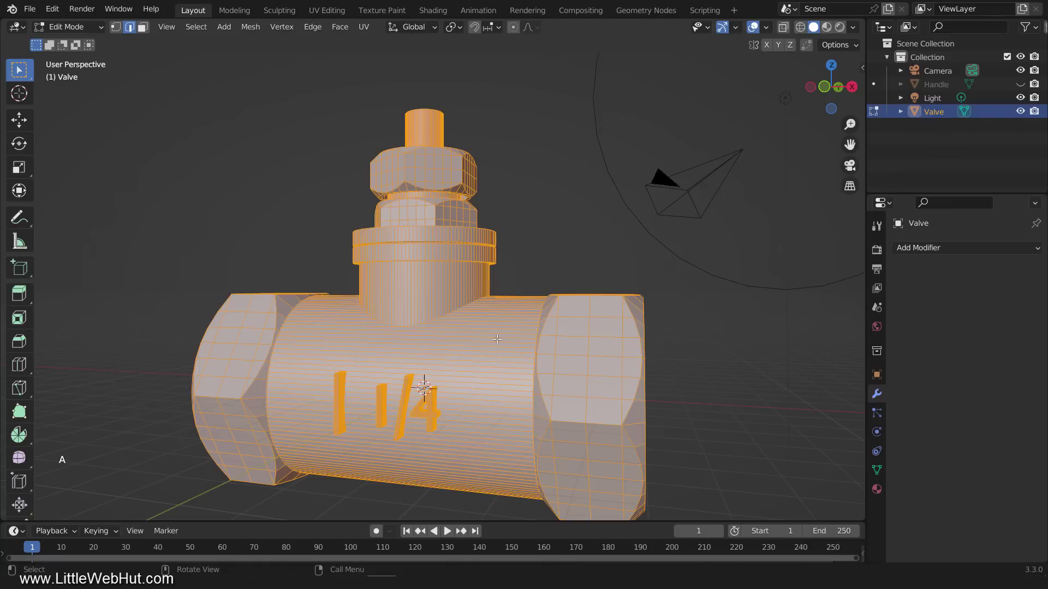
left_click(258, 32)
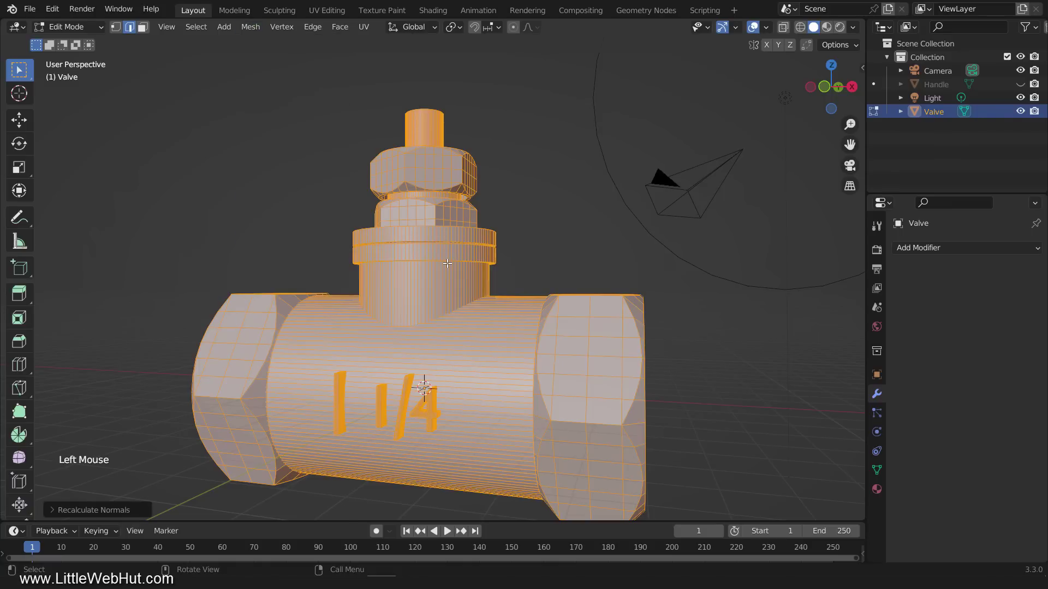
Create a new material for the valve and set its base colour to hex 7F5F35
key("Tab")
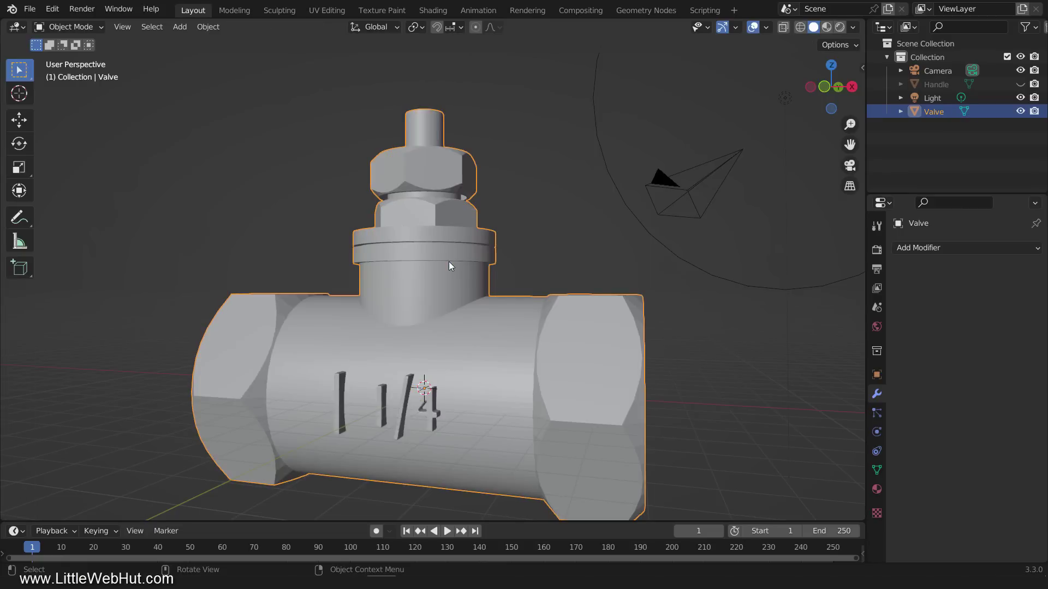
left_click(884, 489)
left_click(954, 308)
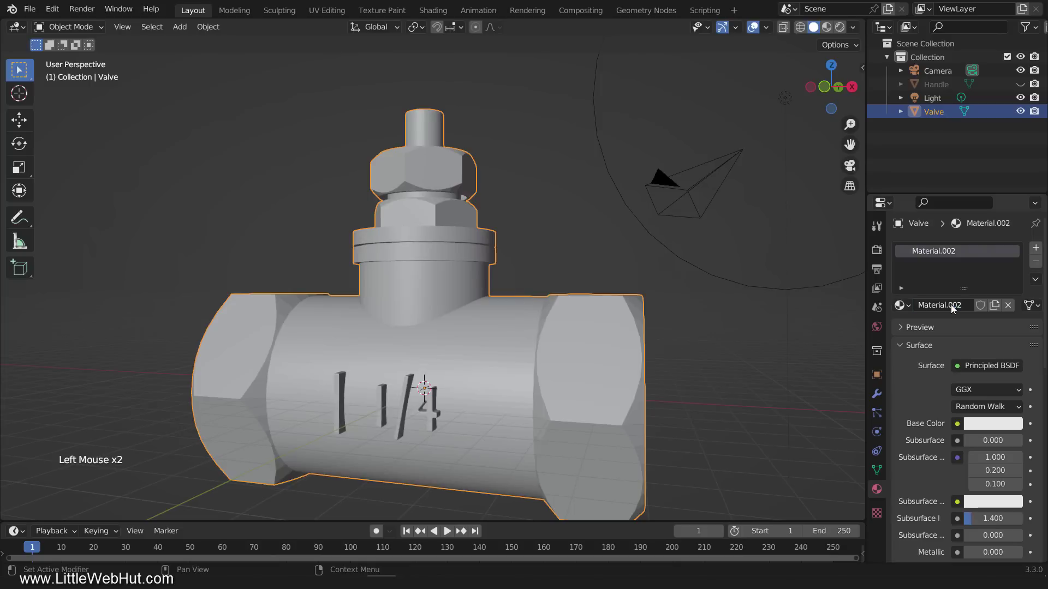
left_click(984, 428)
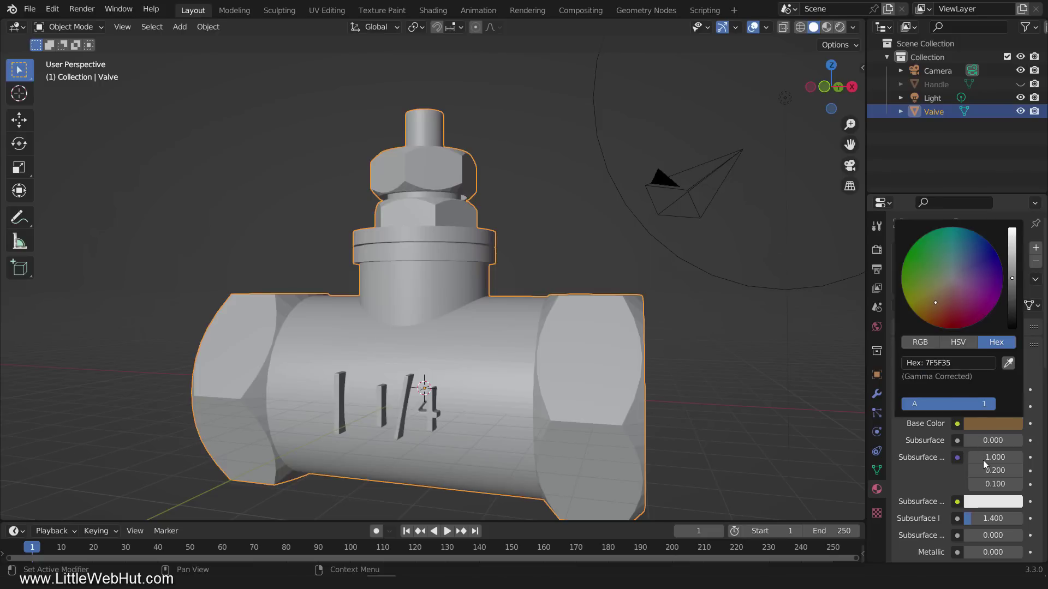
left_click(985, 552)
scroll("down", 3)
left_click(993, 513)
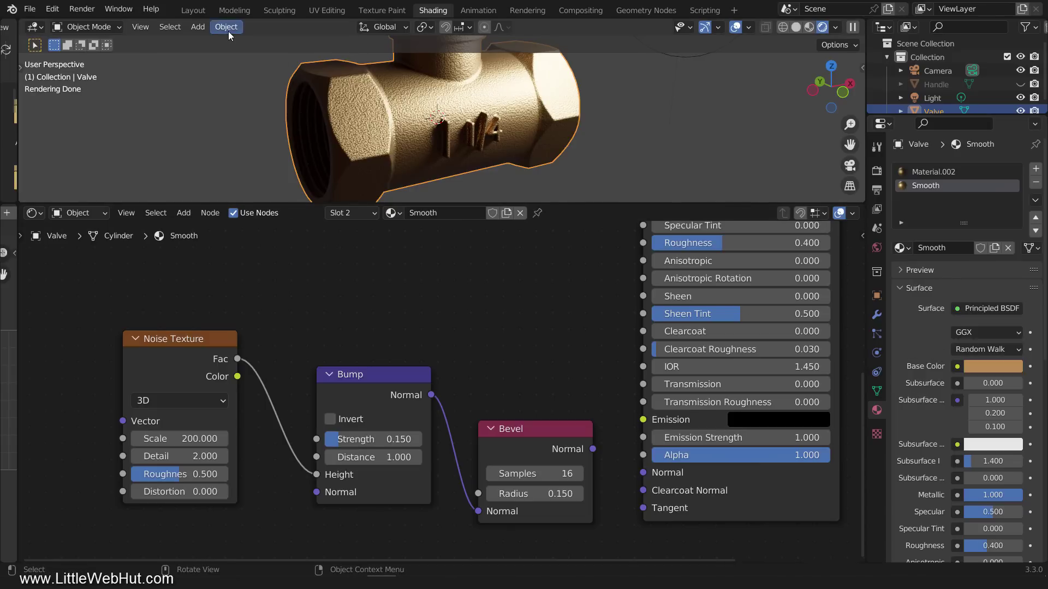
In the Layout workspace, select the stem's top faces and assign the Smooth material to them
left_click(197, 10)
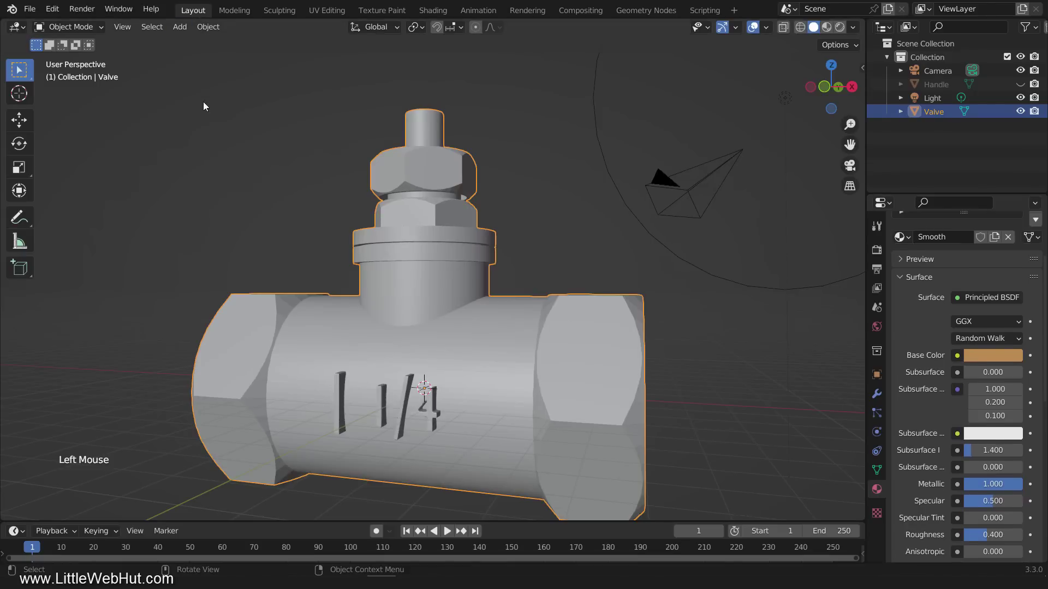
key("Tab")
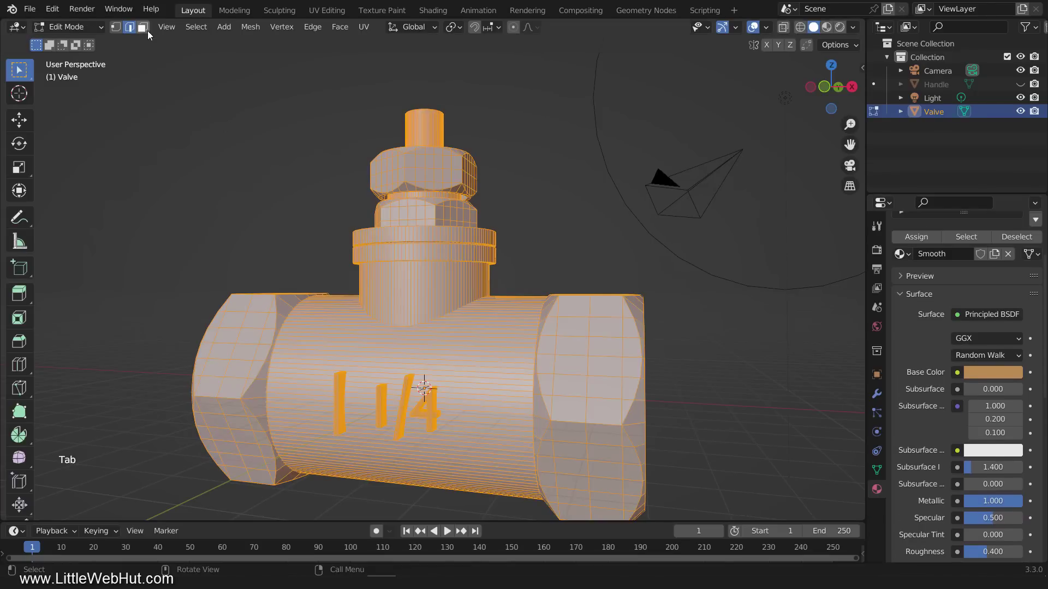
left_click(146, 30)
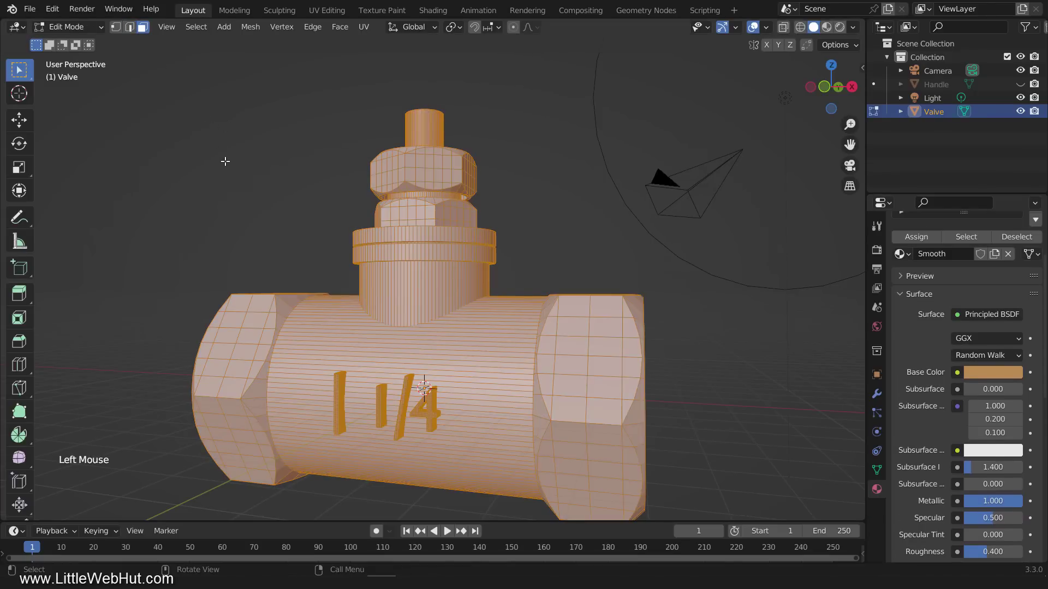
left_click(441, 122)
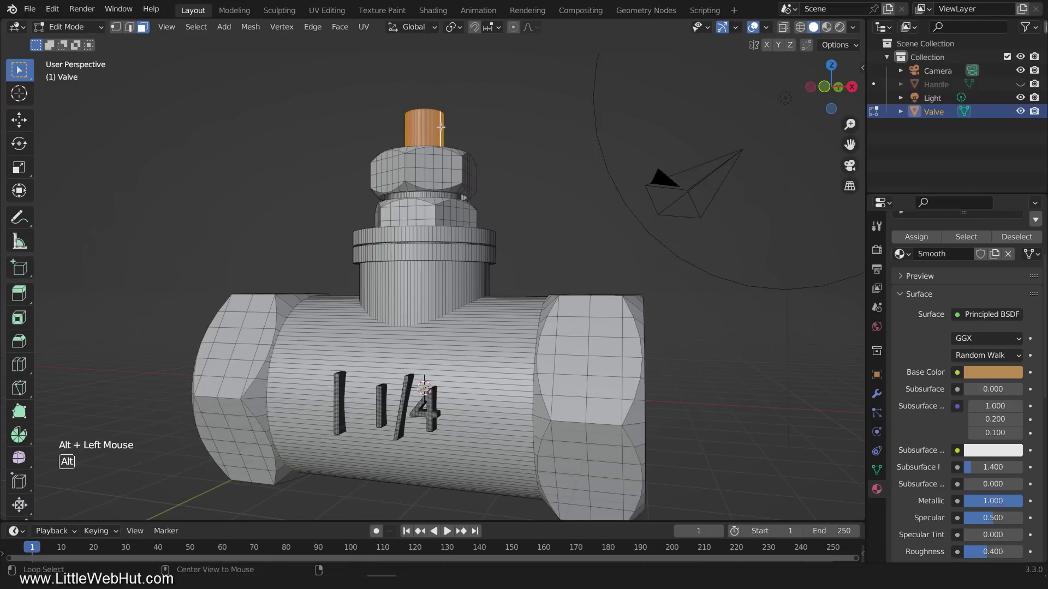
scroll("up", 3)
left_click(926, 268)
left_click(925, 330)
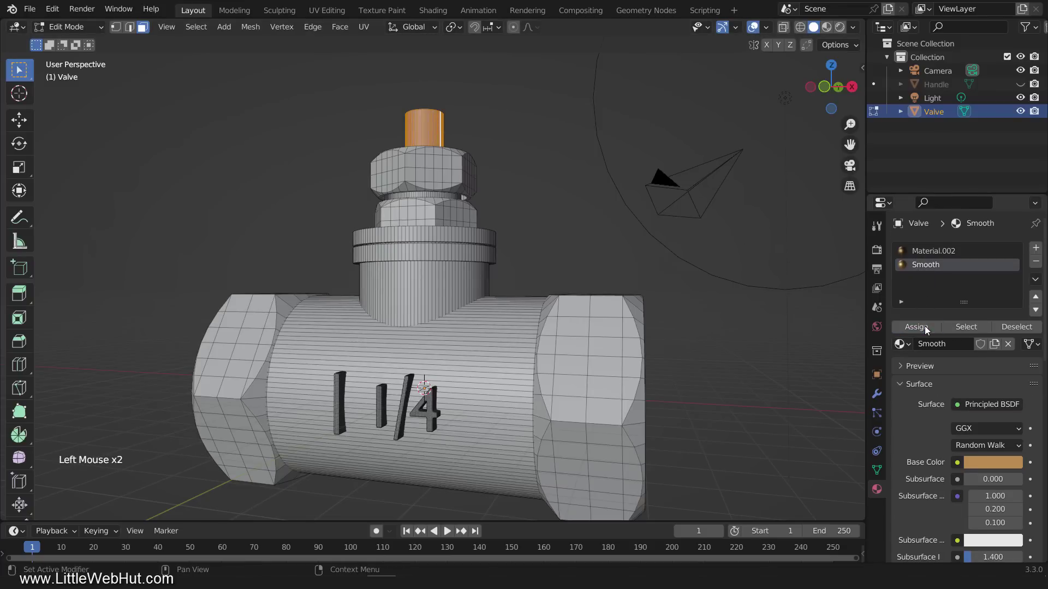
Assign the Smooth material to the selected inner bore of the first pipe opening
middle_click(425, 336)
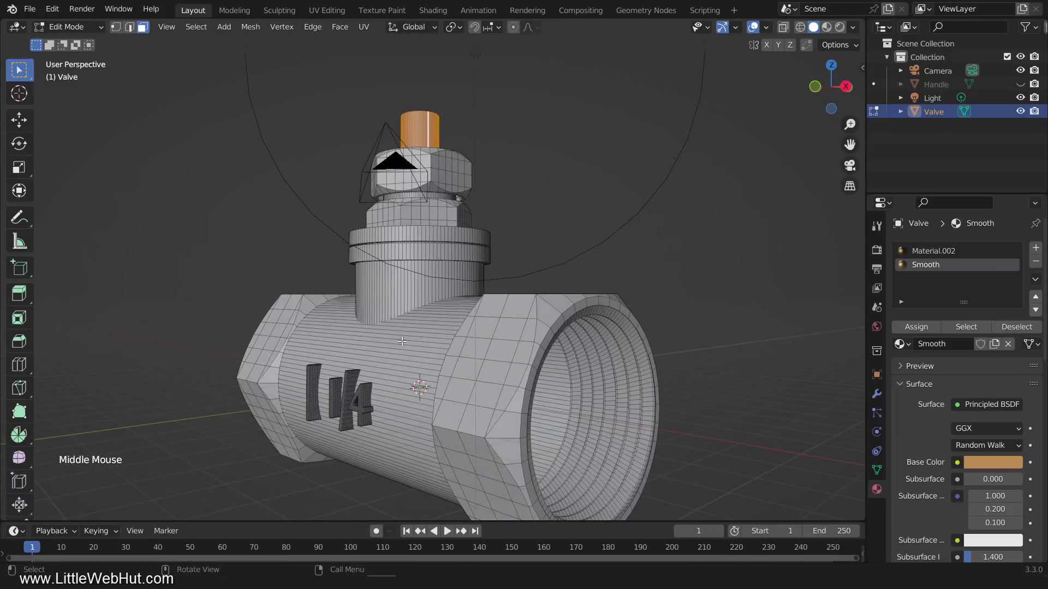
left_click(630, 362)
key("ctrl+l")
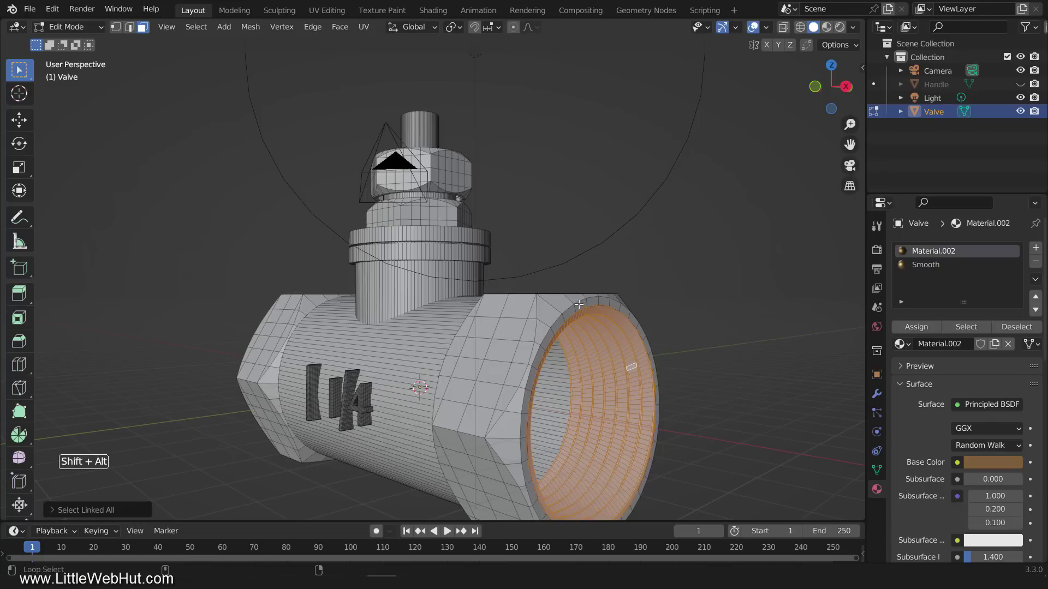
left_click(575, 302)
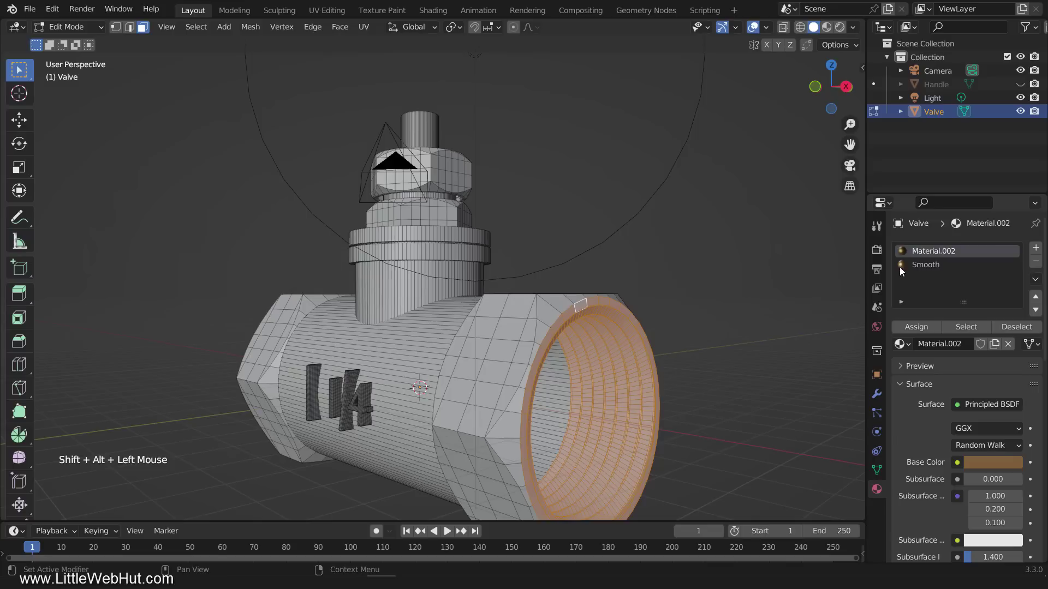
left_click(932, 271)
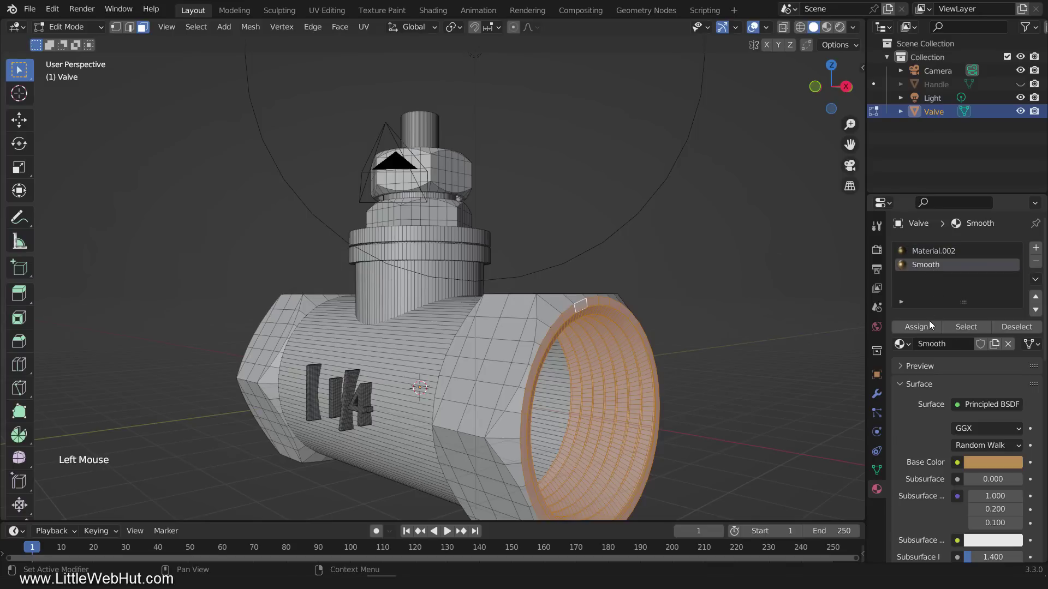
left_click(928, 330)
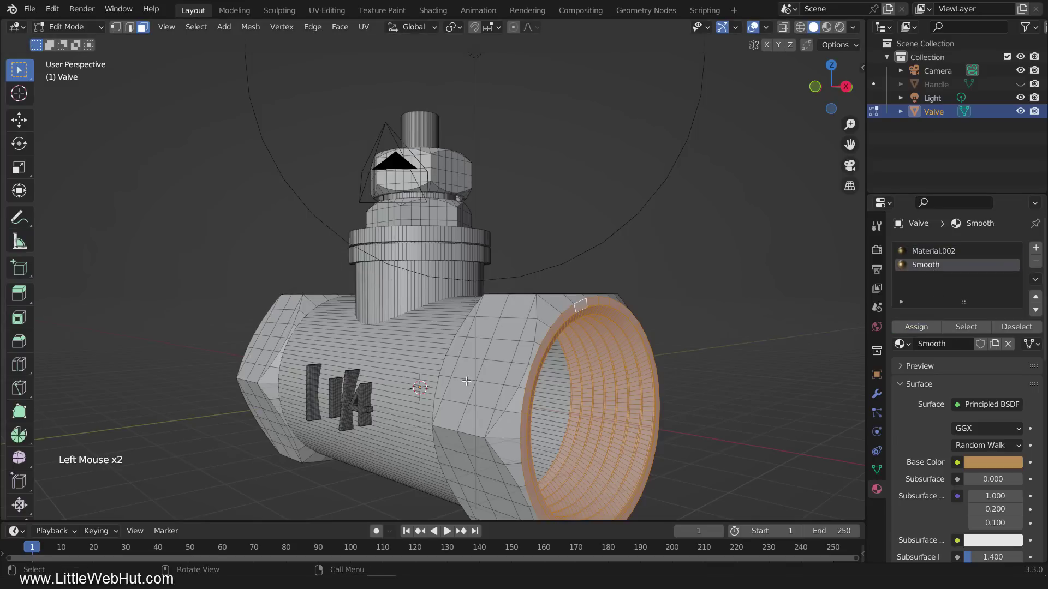
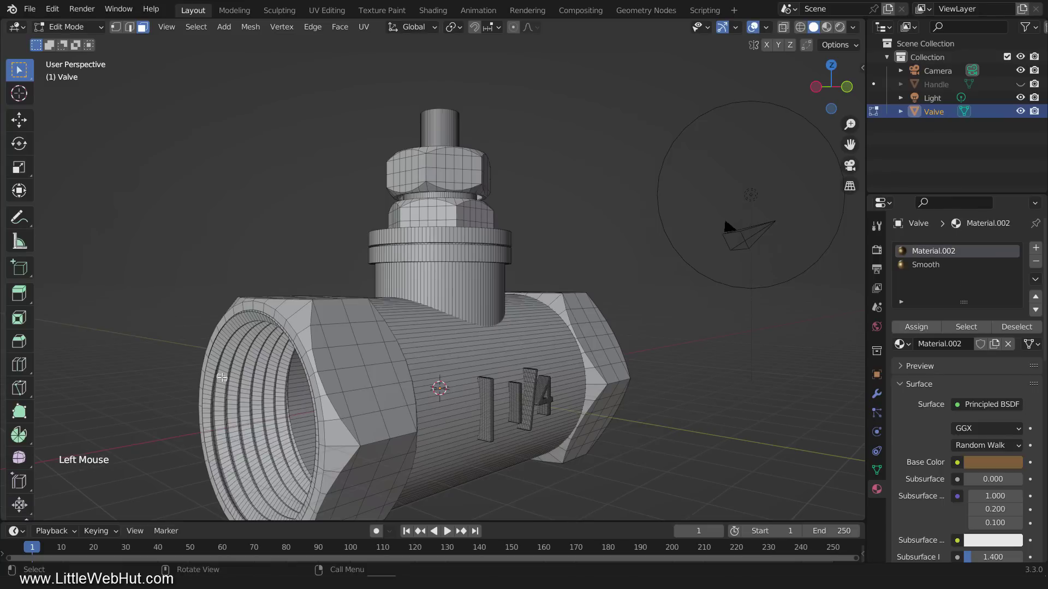
Select the threaded inside of the other pipe end with Smooth as the active slot
key("ctrl+l")
left_click(274, 309)
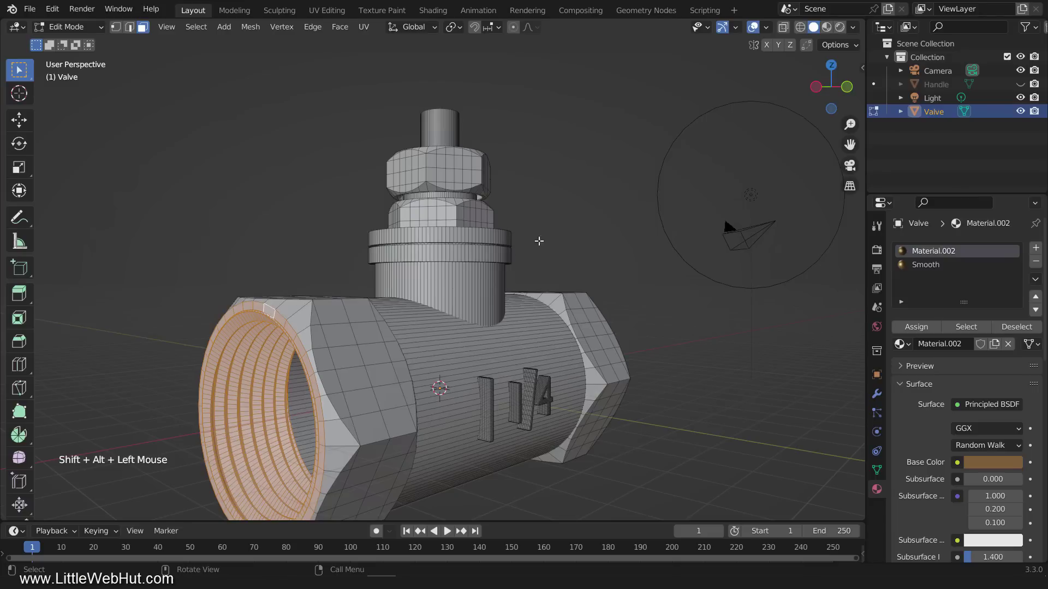
left_click(938, 270)
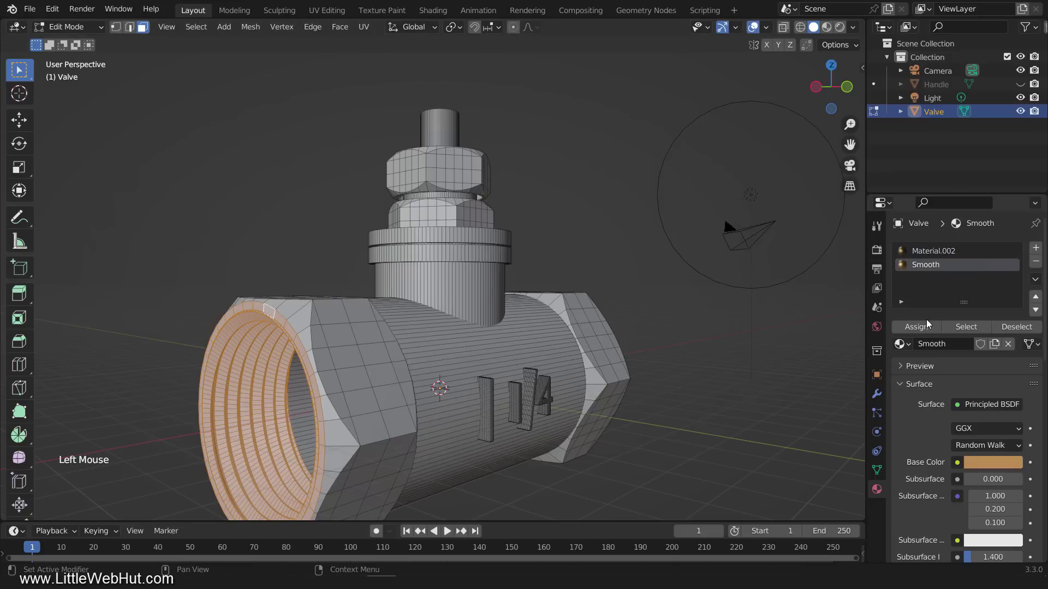
Assign Smooth to the near-end threads, return to Object Mode and unhide the Handle
left_click(934, 327)
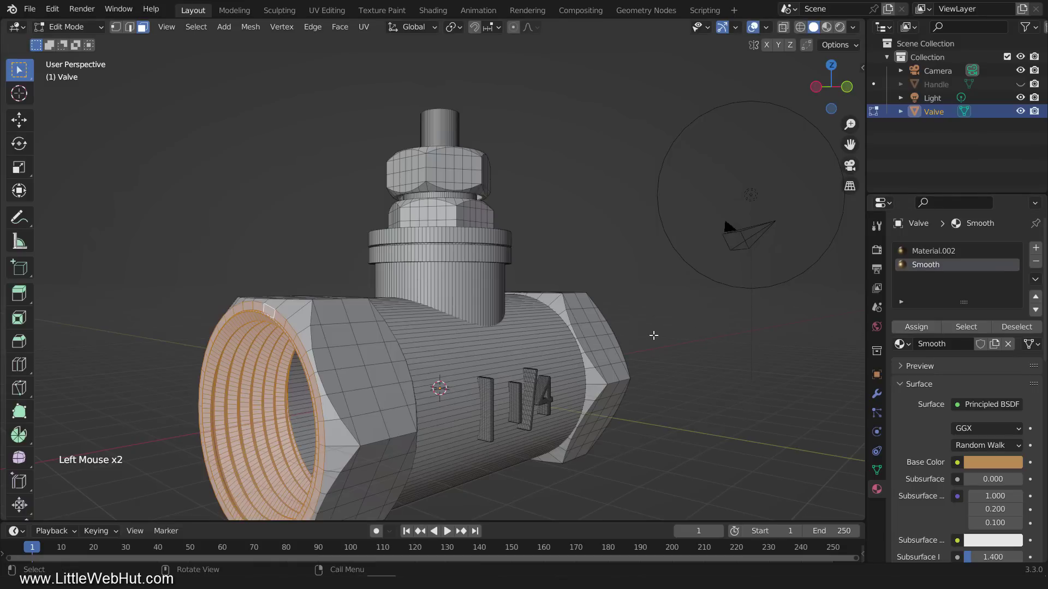
key("Tab")
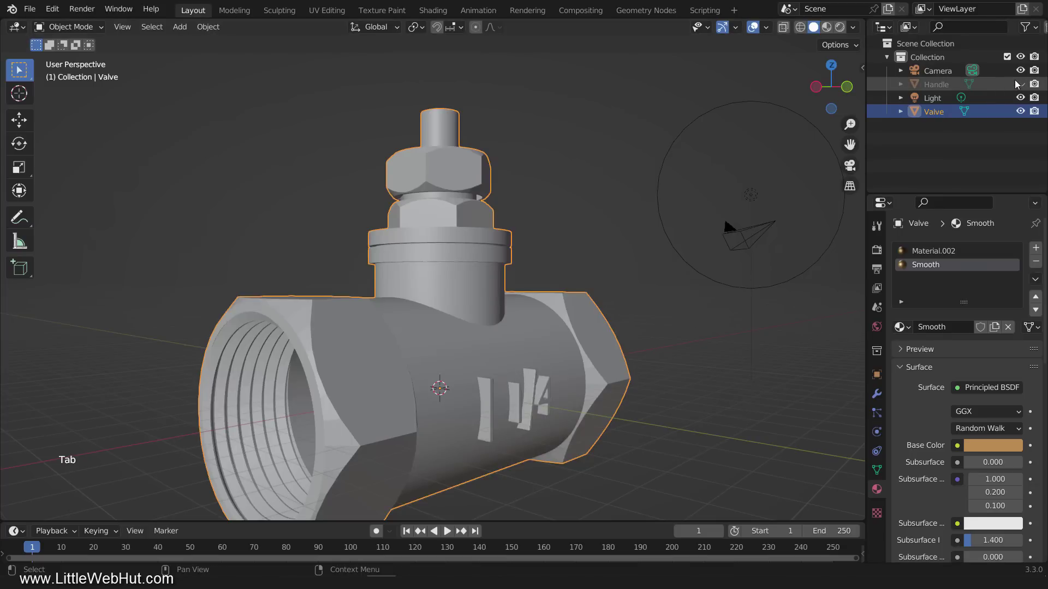
left_click(1018, 84)
left_click(559, 401)
From front view, move the Handle up 8 m along Z onto the valve stem
key("KP_1")
scroll("down", 3)
middle_click(547, 408)
key("g")
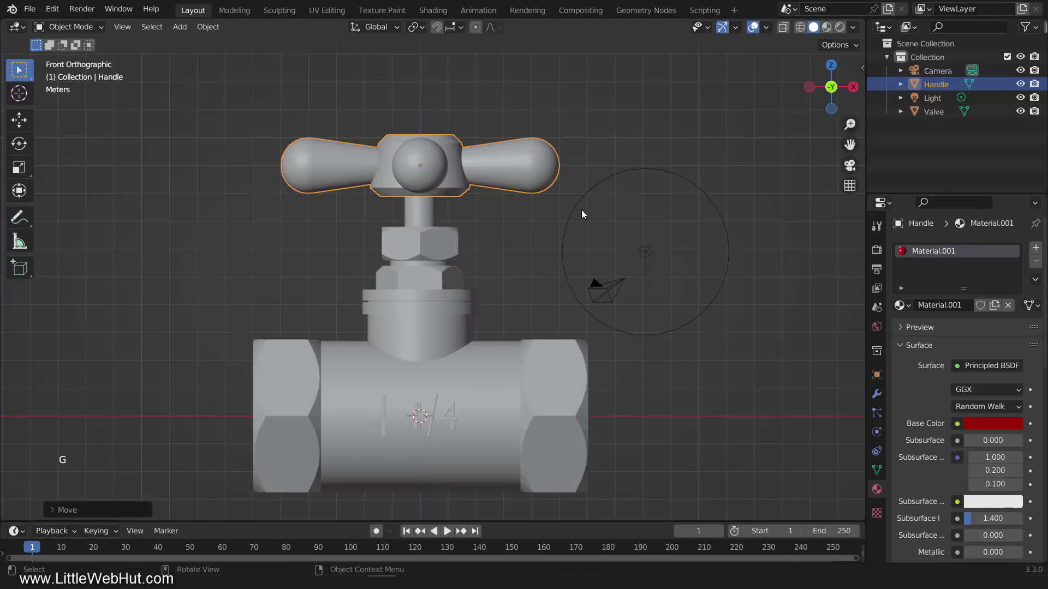
Add a plane scaled 100 times beneath the valve with new white Material.003 (FFFFFF)
key("shift+a")
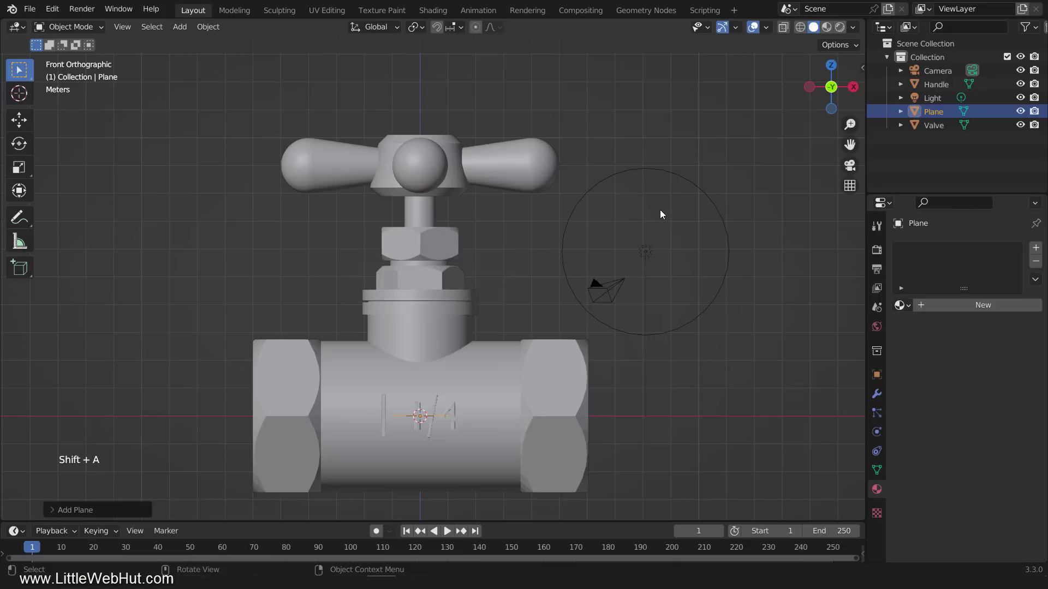
key("s")
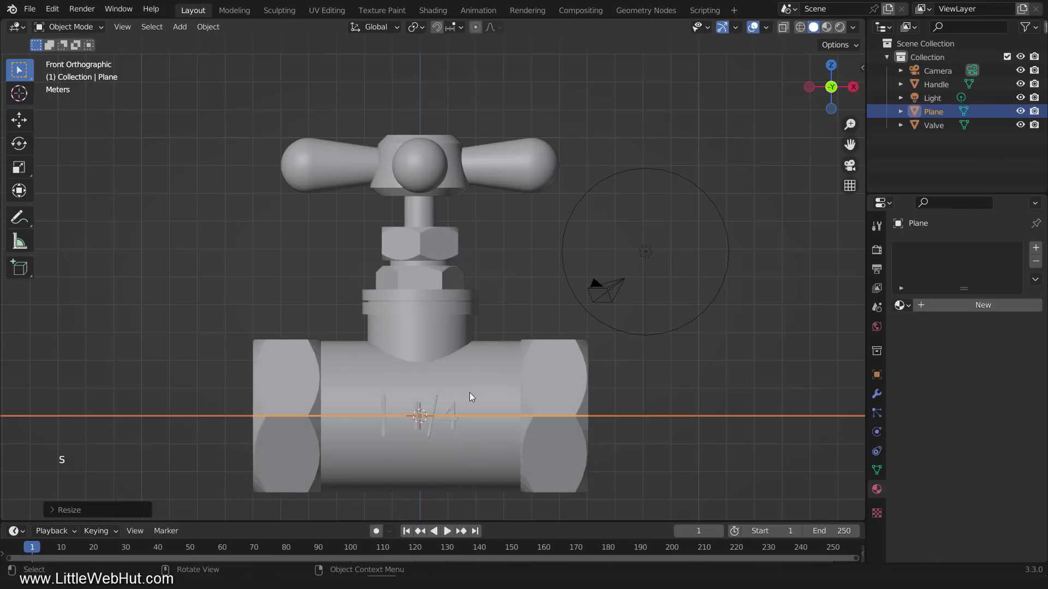
key("g")
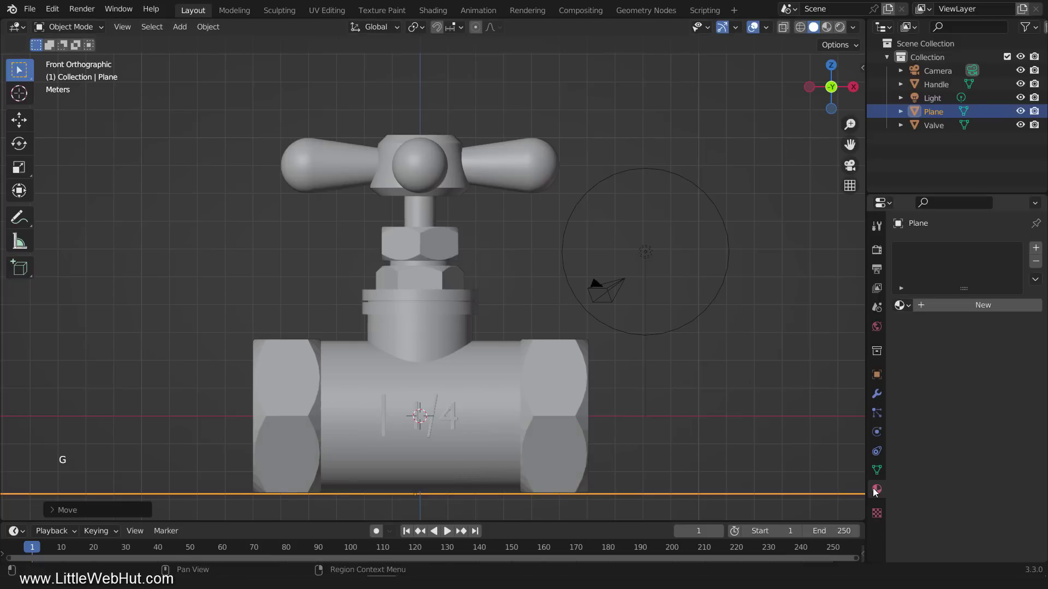
left_click(971, 311)
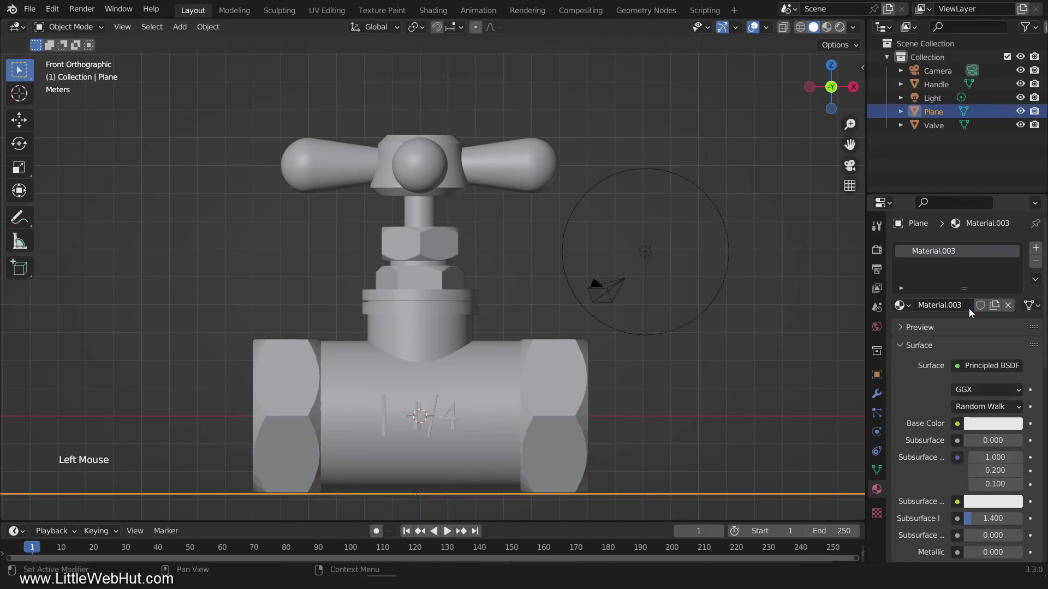
left_click(986, 428)
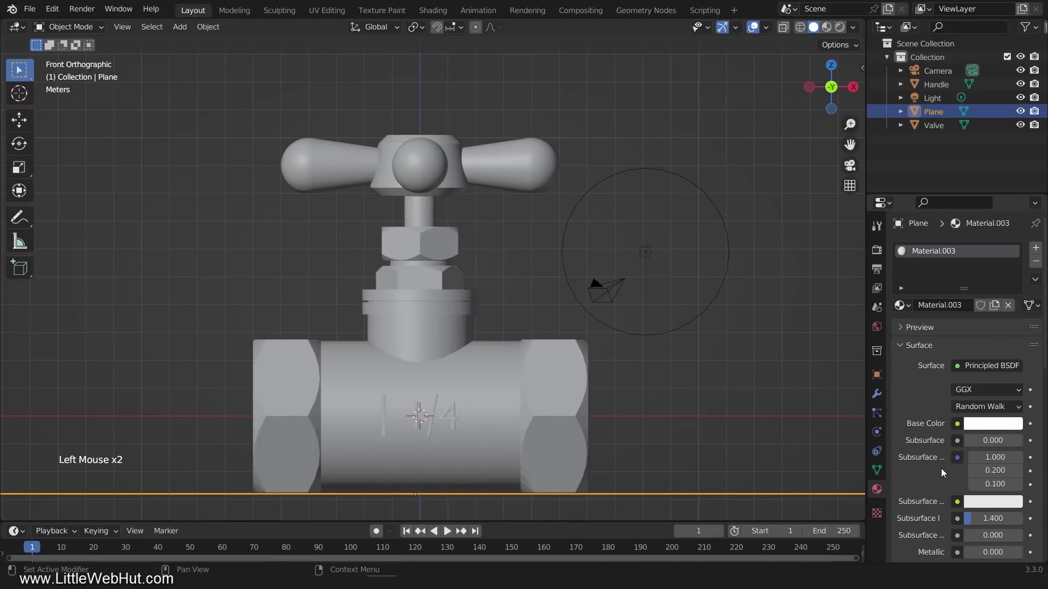
Enter camera view and enable Lock Camera to View in the sidebar's View settings
key("KP_0")
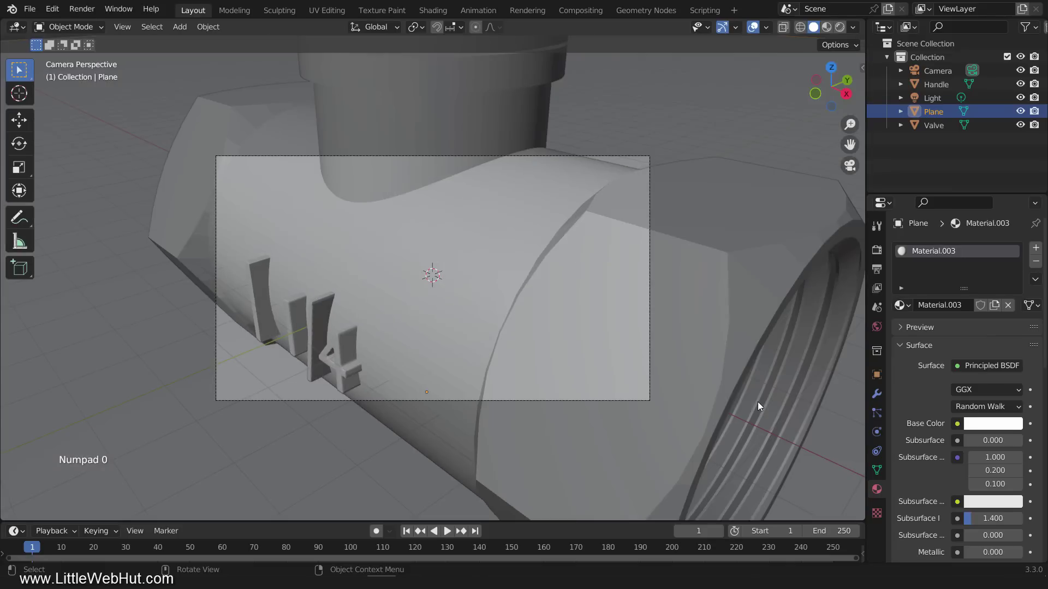
scroll("up", 3)
key("n")
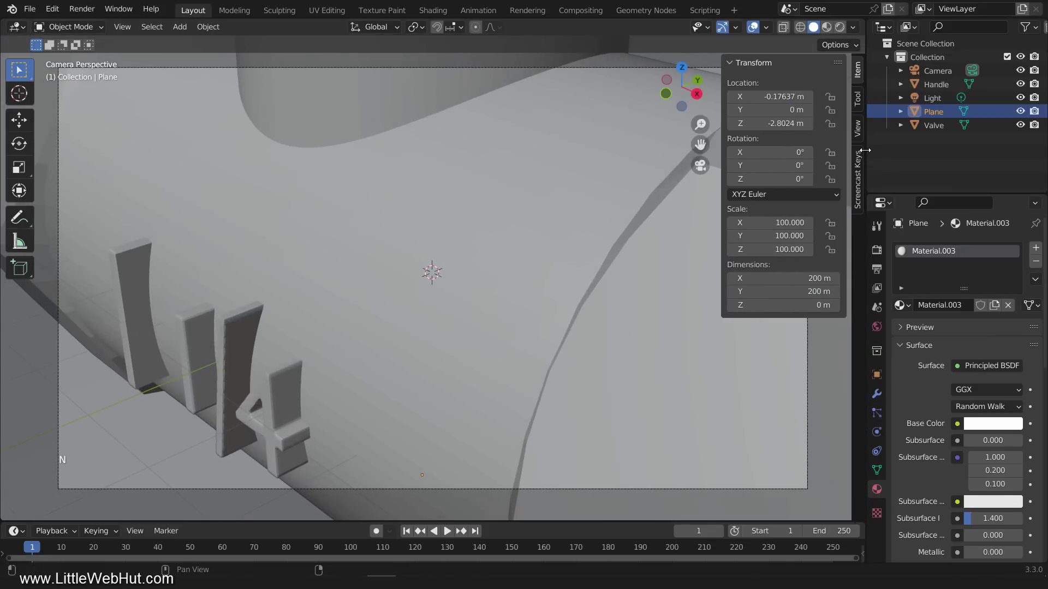
left_click(859, 130)
left_click(726, 204)
left_click(771, 238)
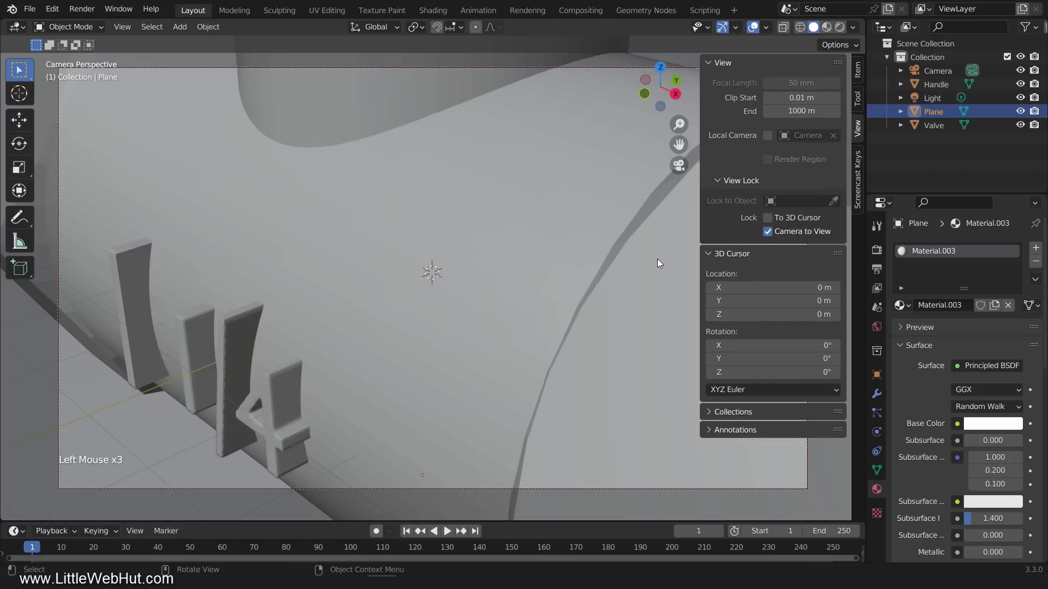
key("n")
Orbit and zoom the locked camera to frame the handled valve in perspective
scroll("down", 3)
middle_click(583, 321)
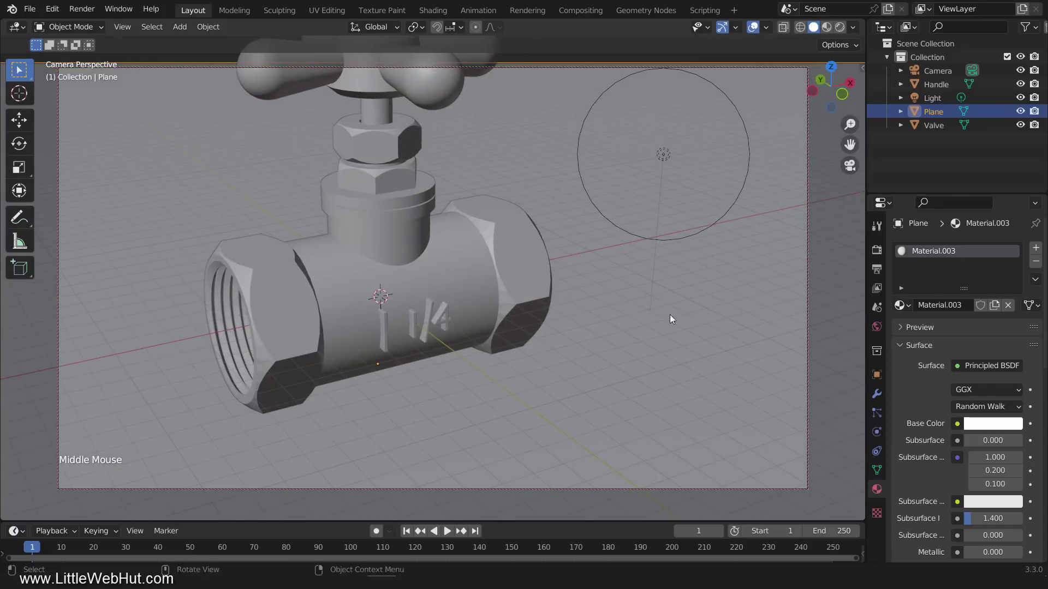
middle_click(630, 310)
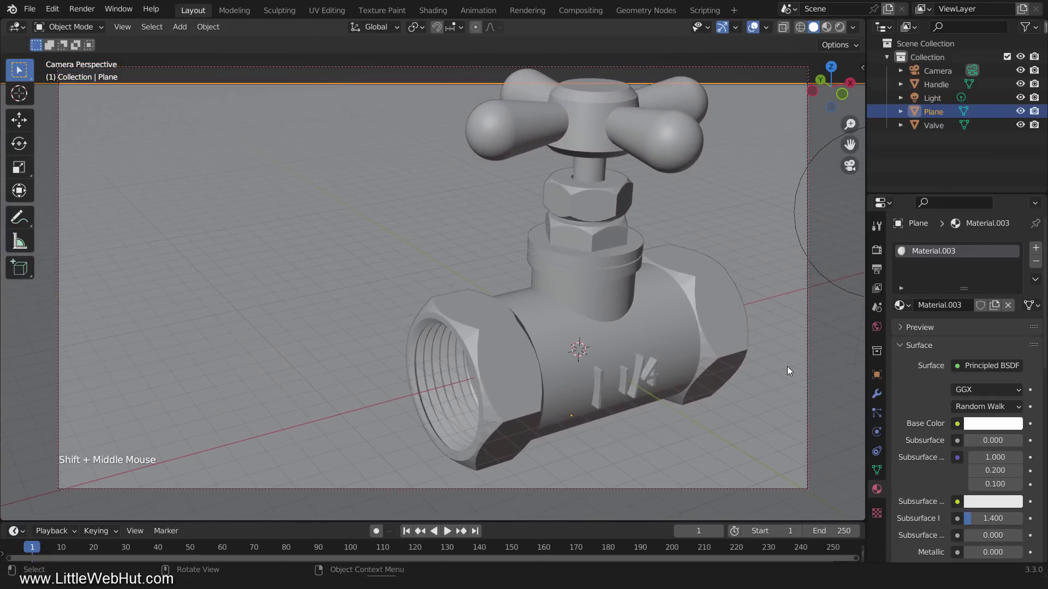
Refine the camera framing, then switch to a zoomed-out top view of the scene
middle_click(775, 377)
middle_click(774, 370)
key("KP_7")
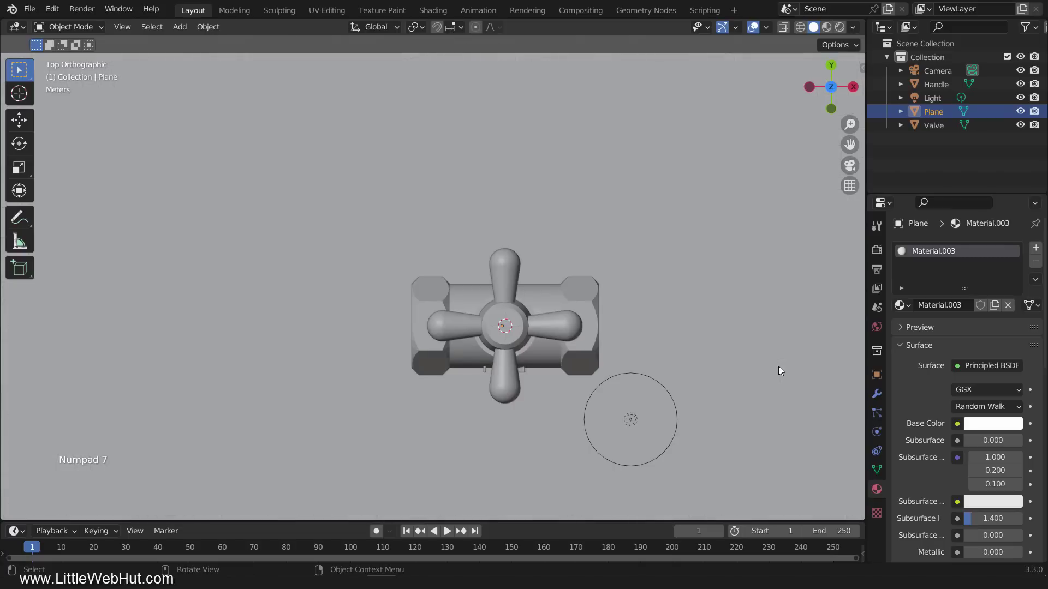
scroll("down", 3)
middle_click(746, 376)
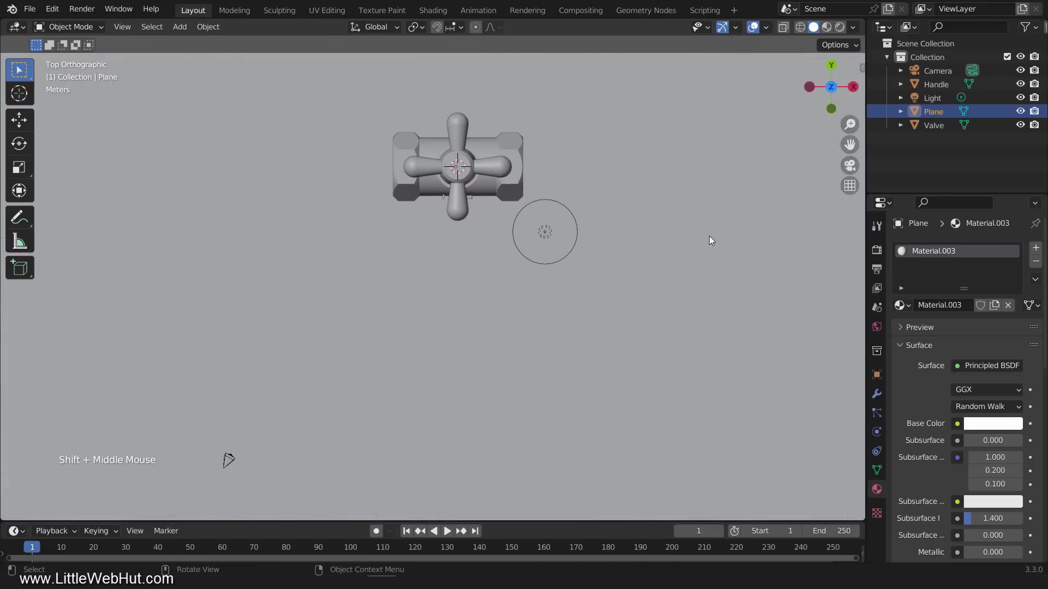
Move the 50000 W point light about 22 m toward the valve's front and return to camera view
left_click(547, 232)
key("g")
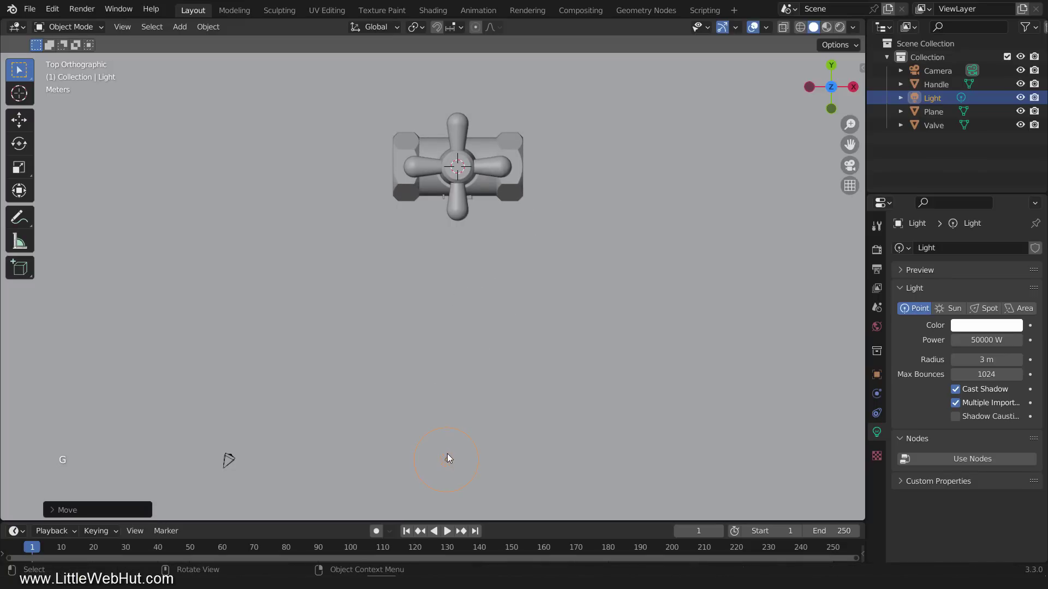
key("KP_0")
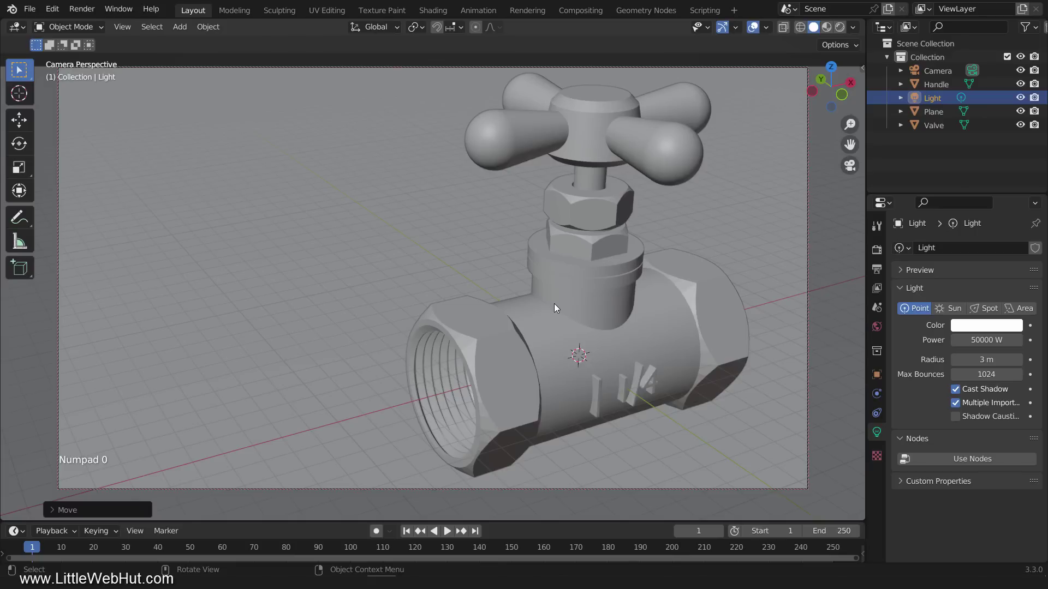
Drive the World background colour with an Environment Texture node
left_click(883, 326)
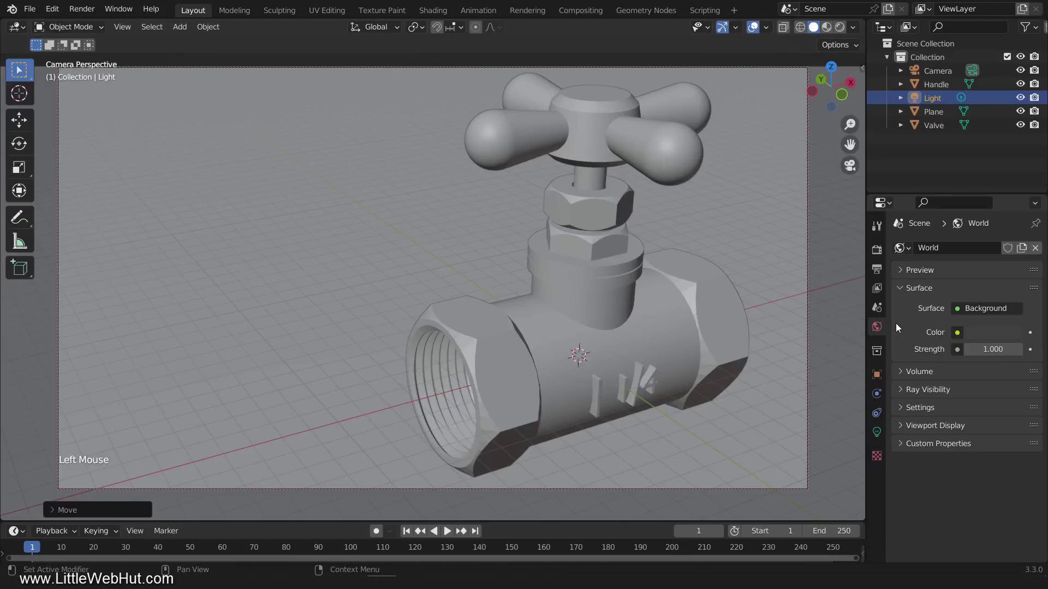
left_click(959, 335)
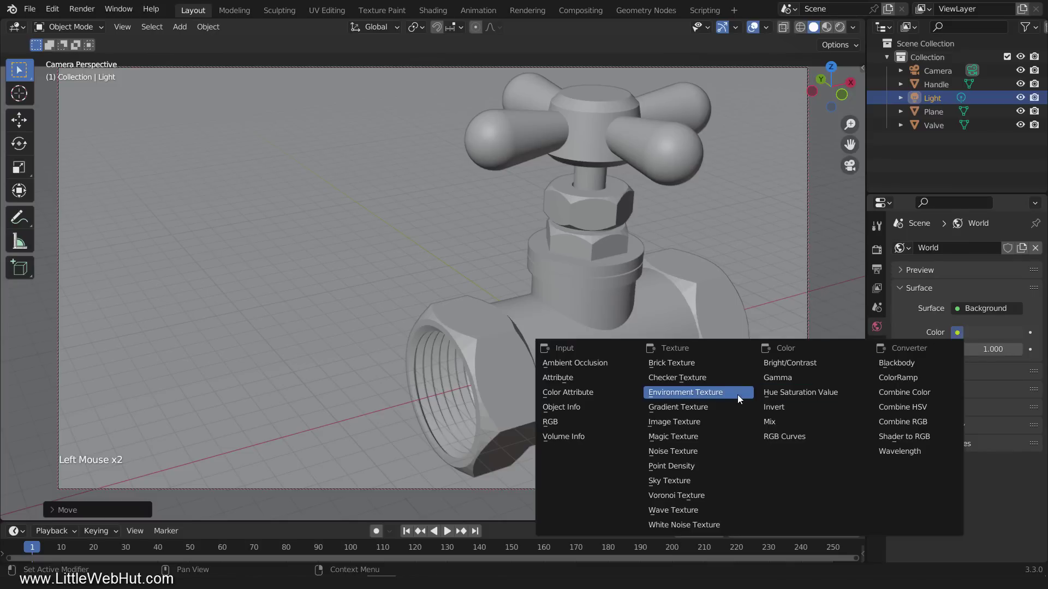
left_click(997, 352)
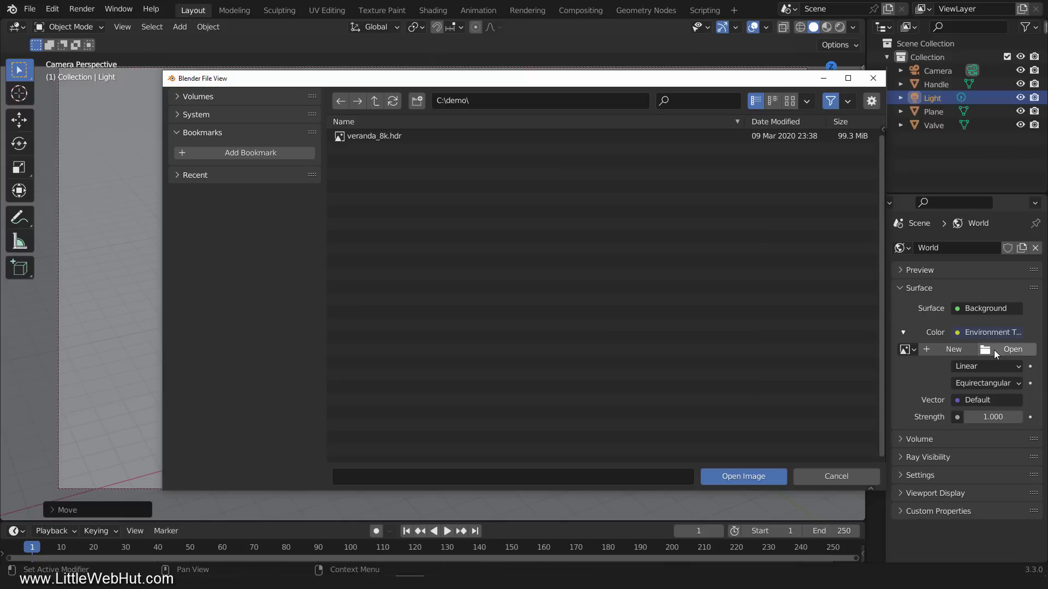